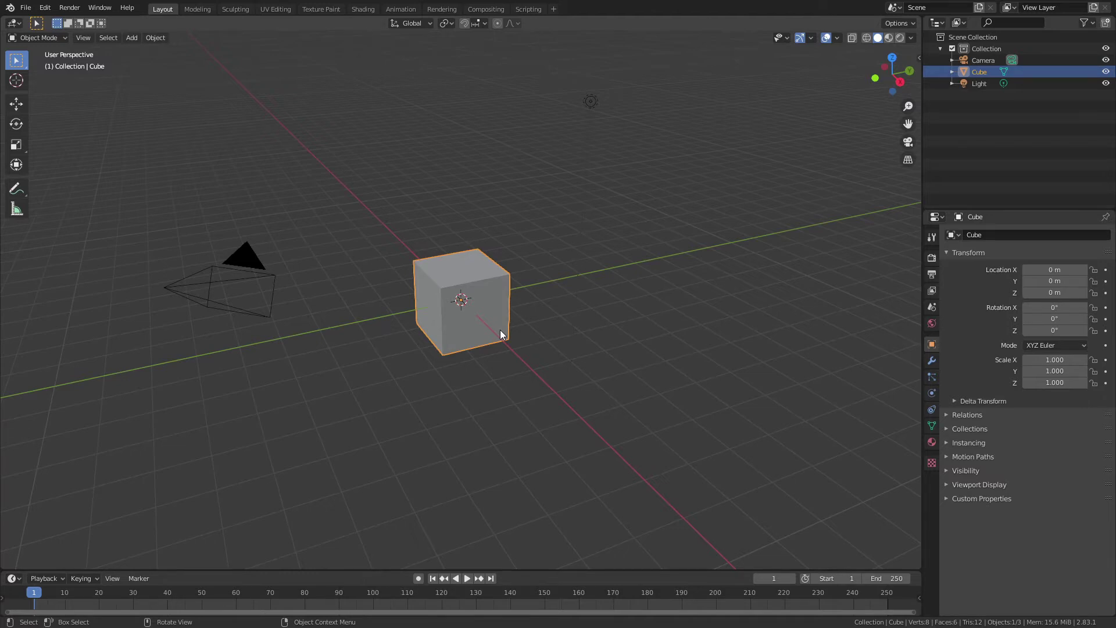
- Scale the default cube to 0.25 and bring up the modifier list
key(s)
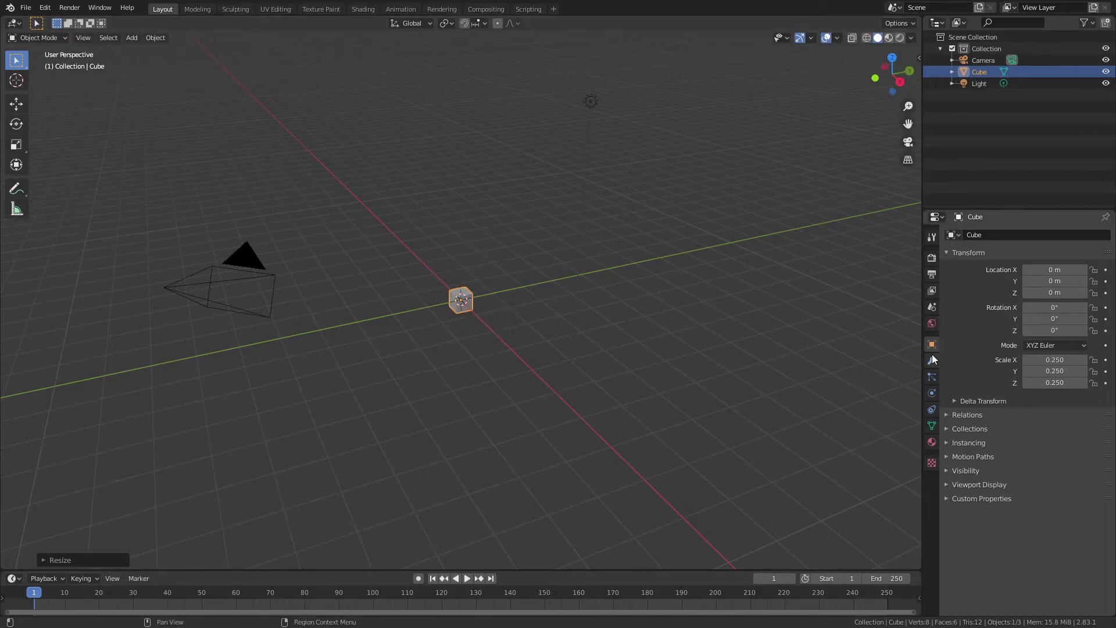
click(933, 362)
- Add merged Array modifiers repeating the cube along X, Y and Z into a solid block
click(993, 237)
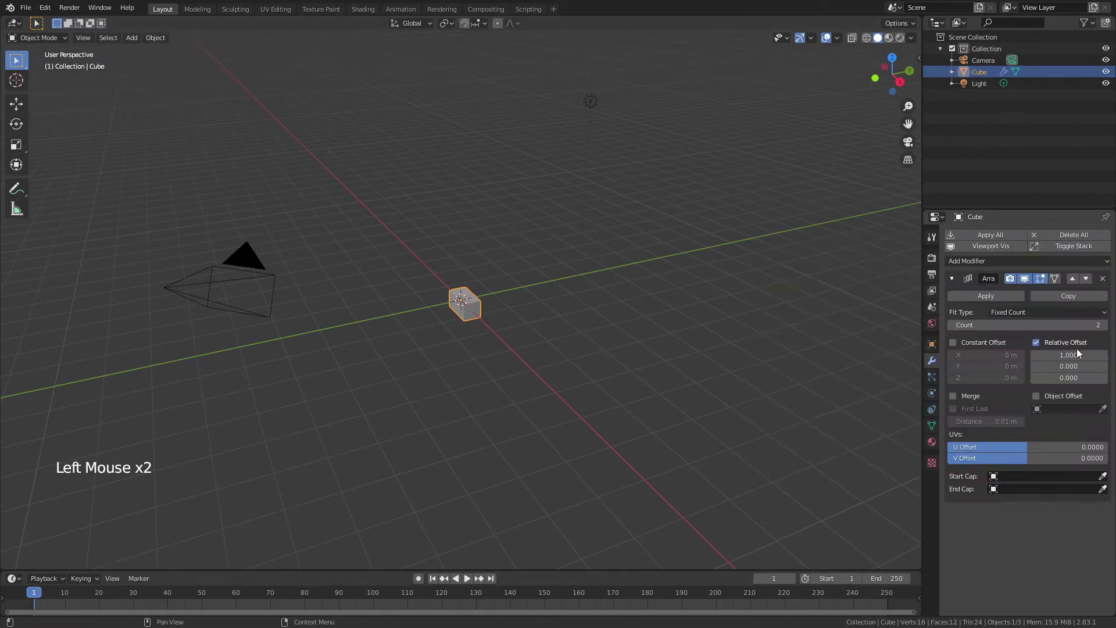
click(954, 399)
click(955, 281)
click(964, 262)
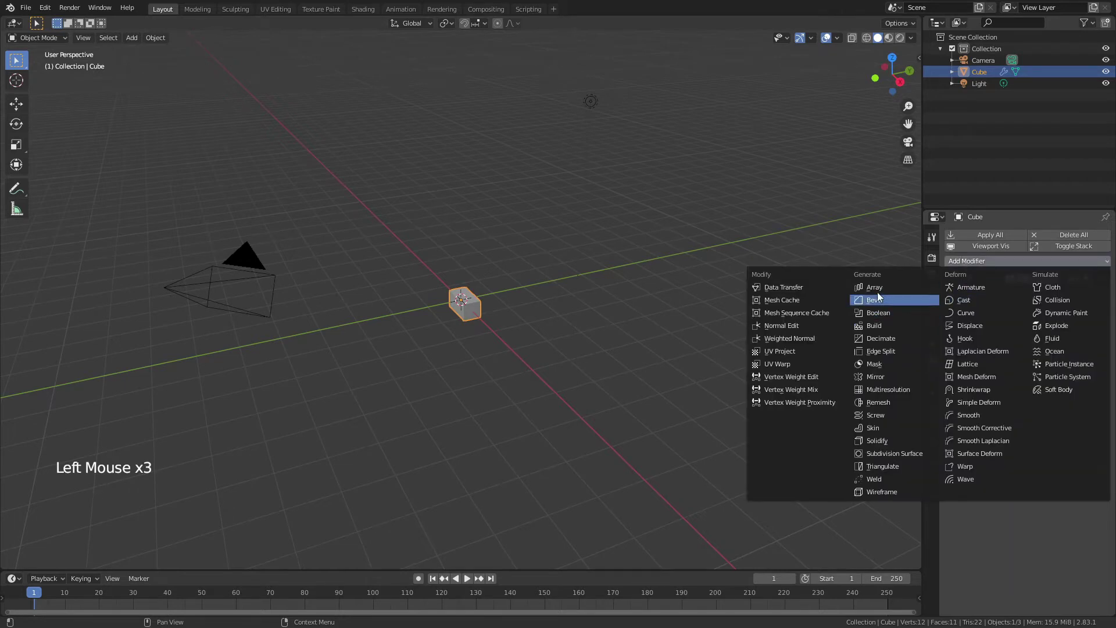
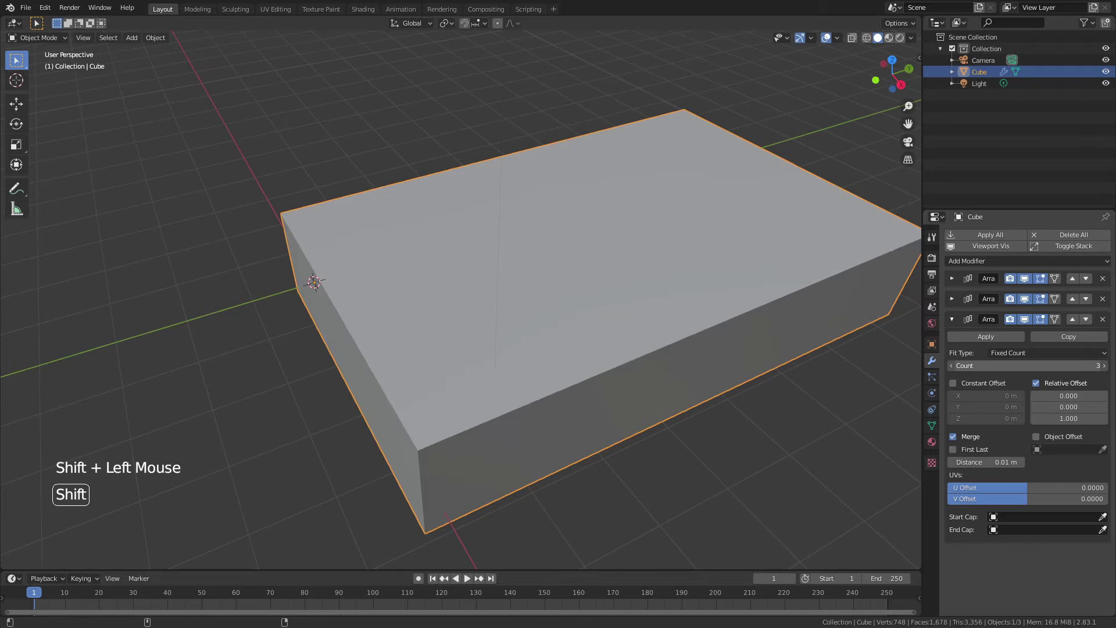
- Orbit around the arrayed block to inspect it from several sides
middle_click(550, 362)
middle_click(596, 350)
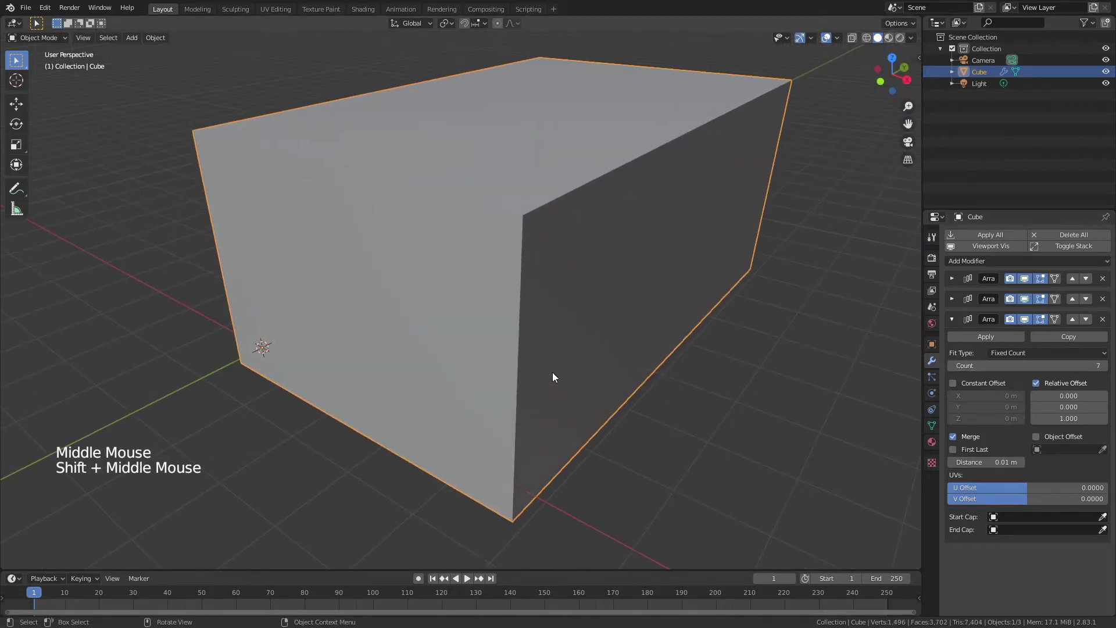
scroll(down, 3)
middle_click(533, 389)
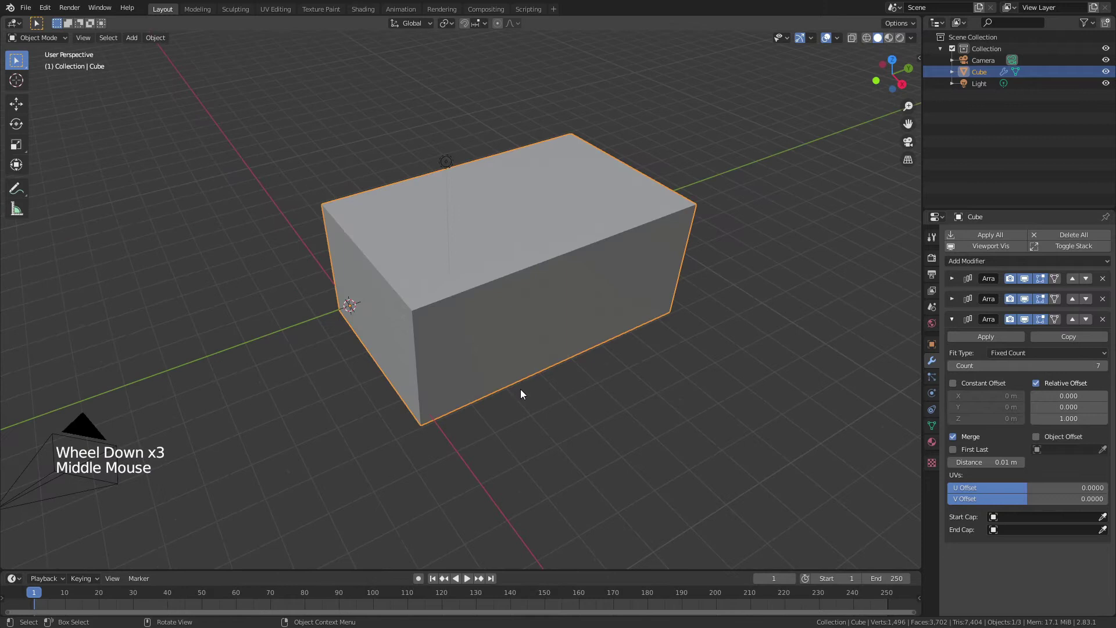
- Apply all three Array modifiers so the block becomes real mesh geometry
click(955, 279)
click(967, 298)
click(955, 281)
click(969, 299)
click(954, 280)
click(953, 282)
click(981, 303)
- Show the block in wireframe, recentre its origin and snap it to the world origin
key(z)
middle_click(391, 281)
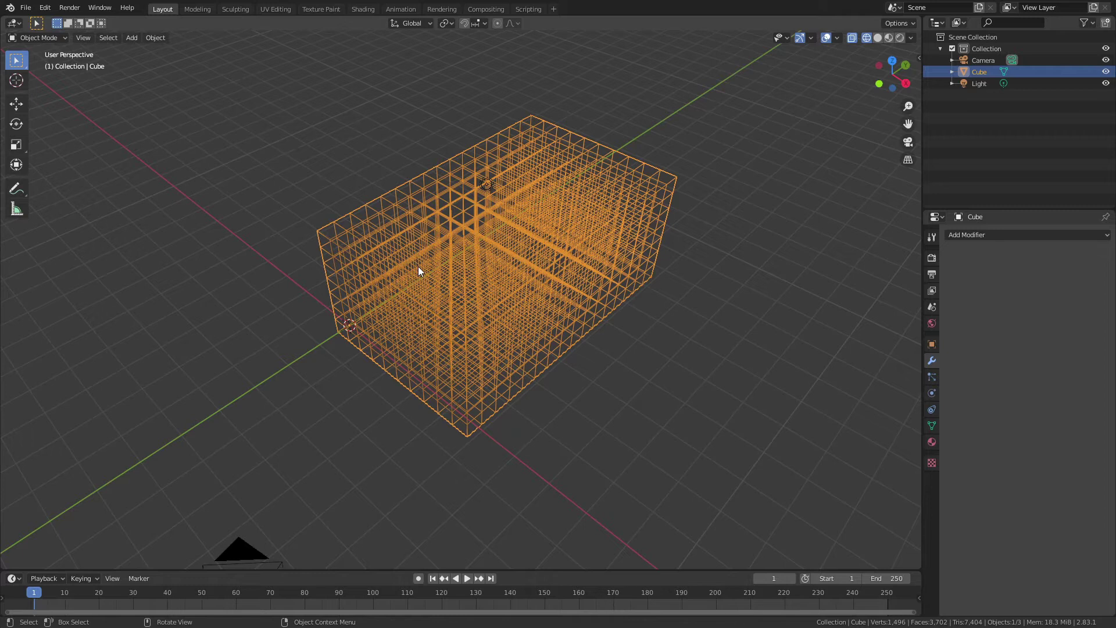
right_click(423, 270)
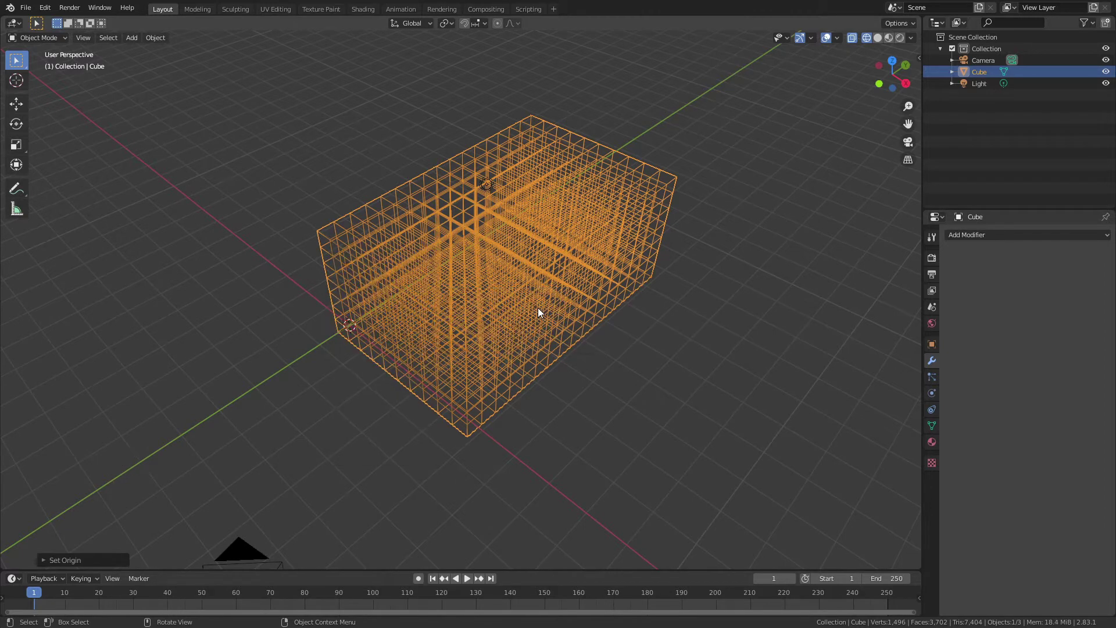
middle_click(526, 255)
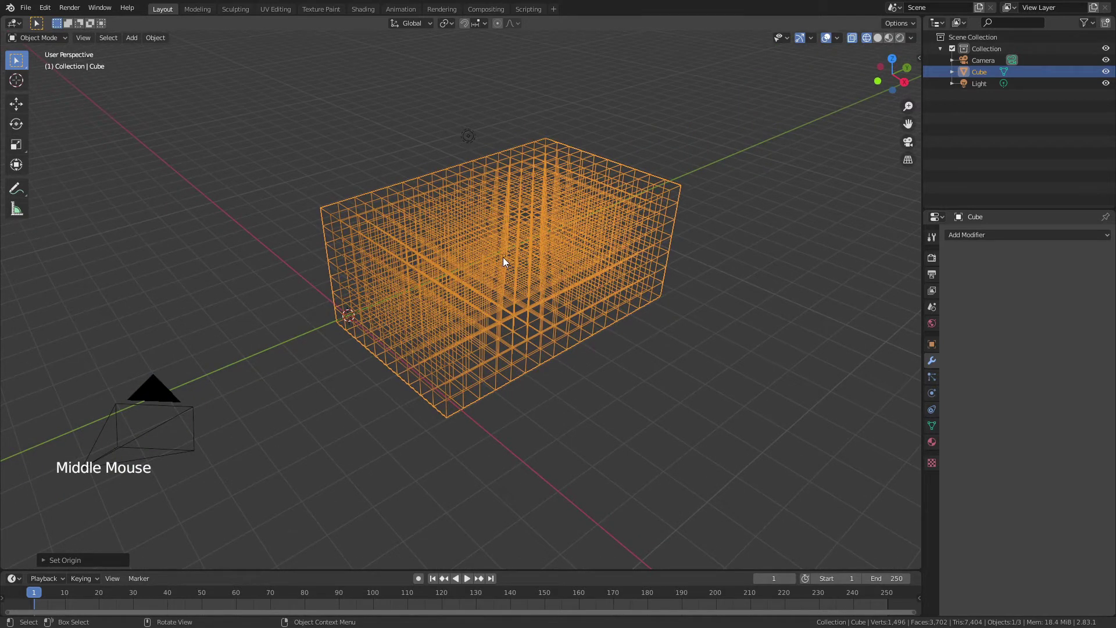
key(shift+s)
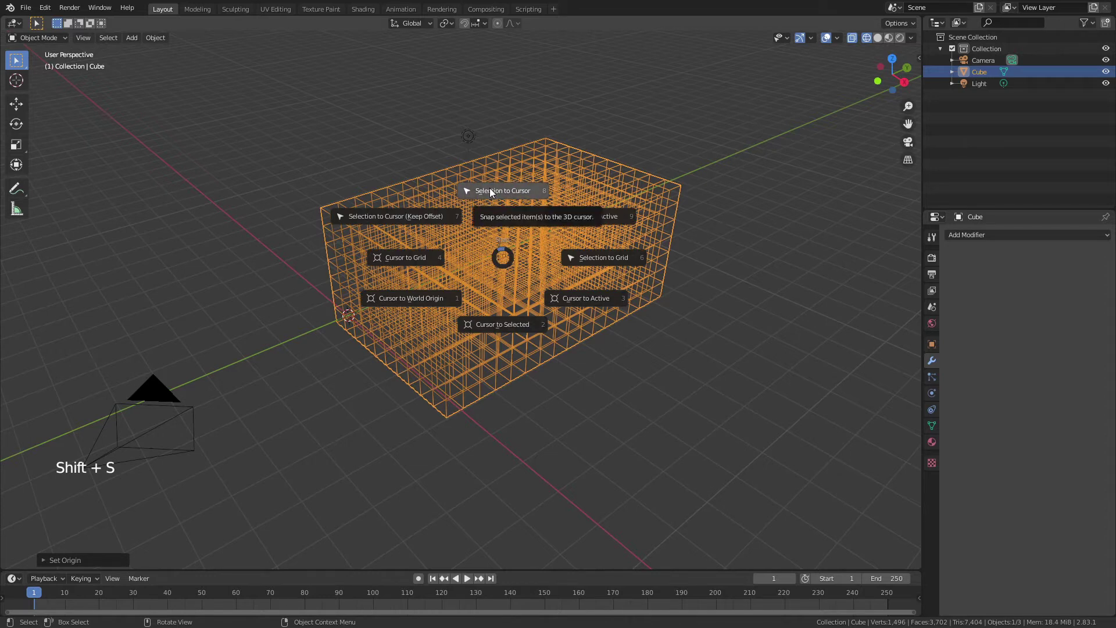
middle_click(380, 308)
scroll(up, 3)
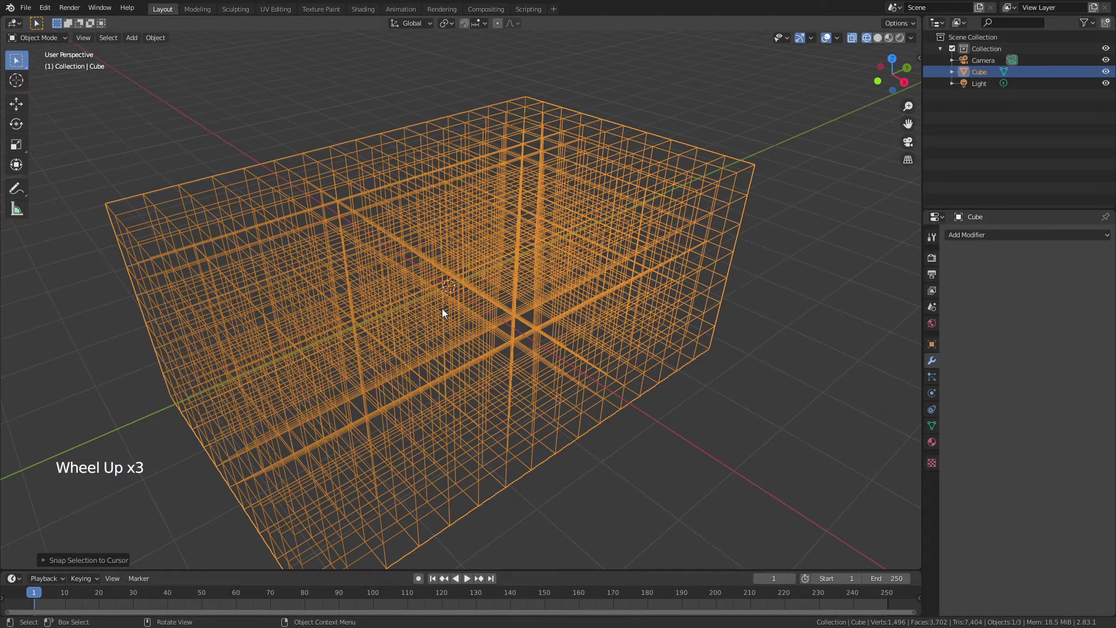
middle_click(397, 320)
scroll(down, 3)
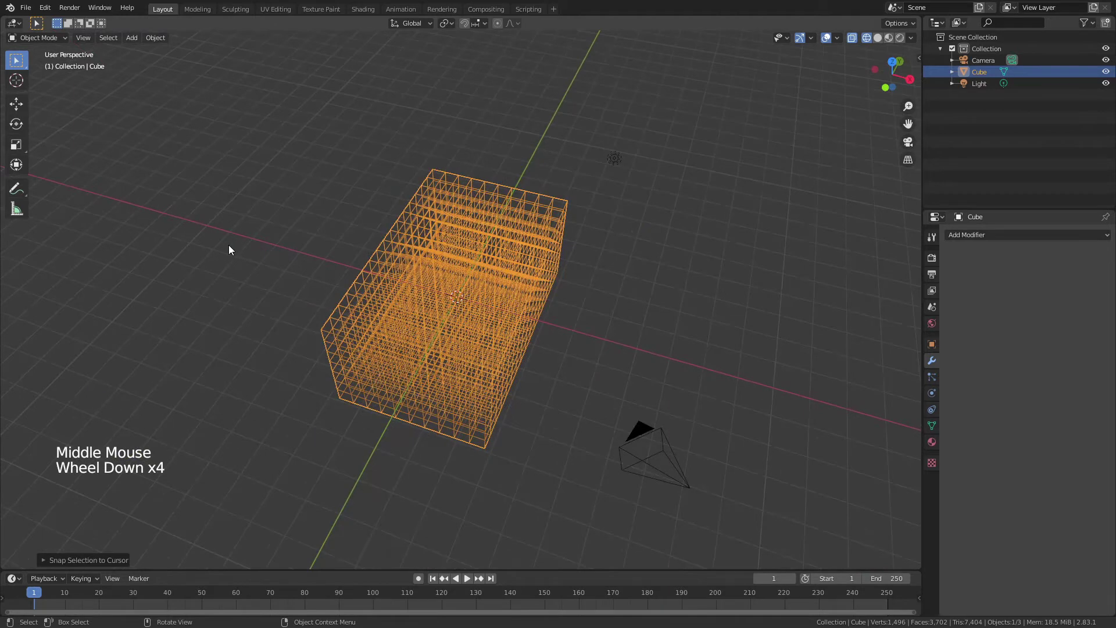
- Return to solid shading and add a metaball sphere moved off beside the block
key(z)
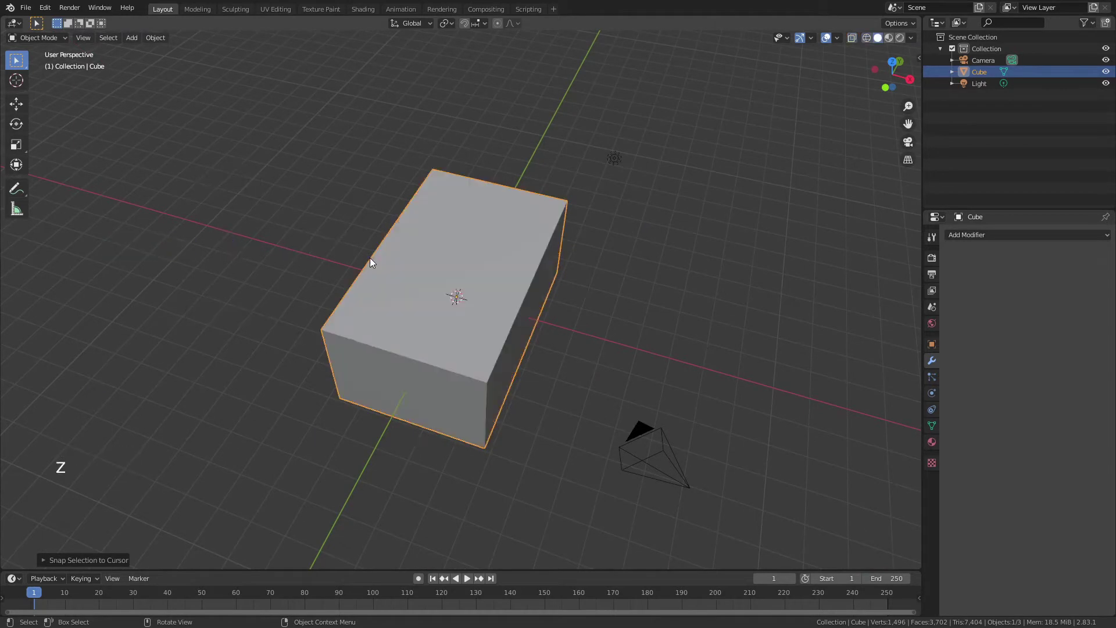
middle_click(348, 243)
key(shift+a)
middle_click(396, 285)
key(g)
middle_click(221, 227)
scroll(up, 3)
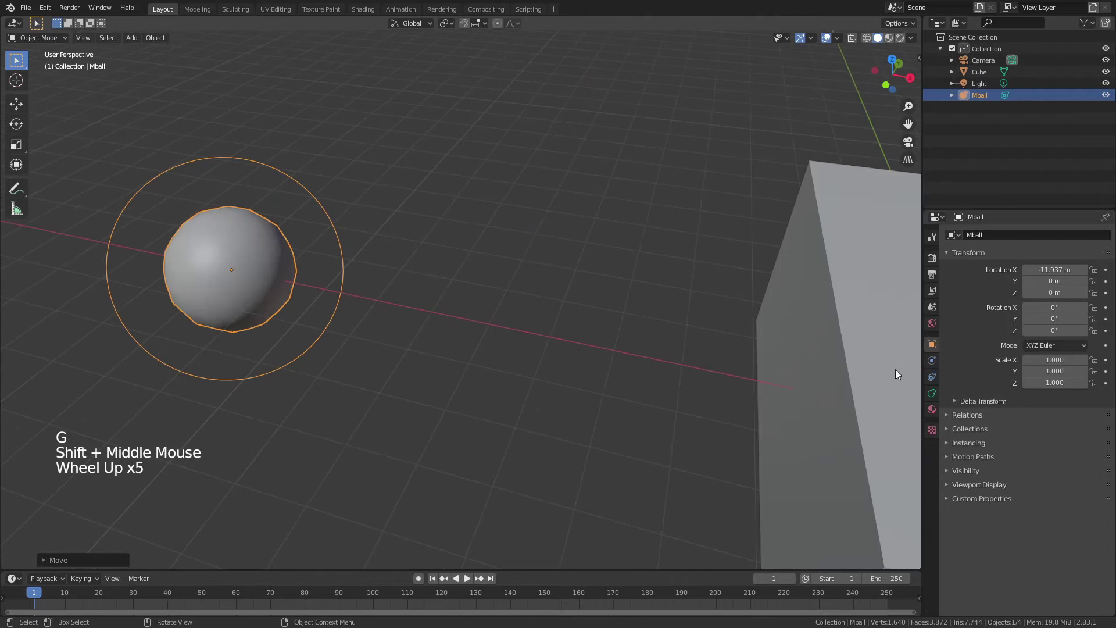
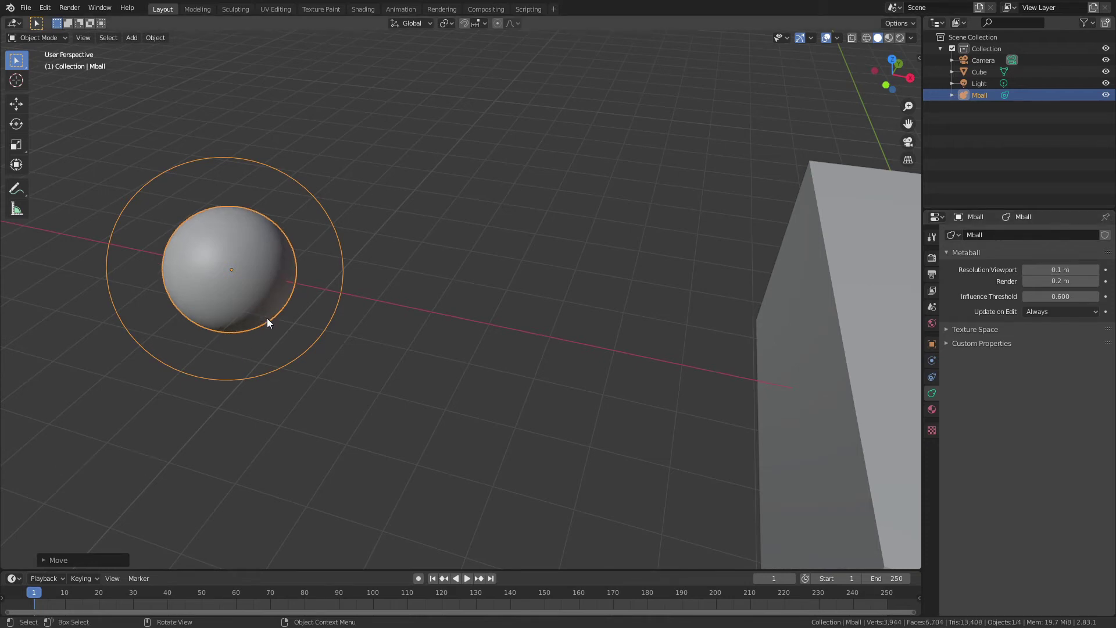
- Duplicate the metaball, then undo so only the single sphere remains
middle_click(332, 339)
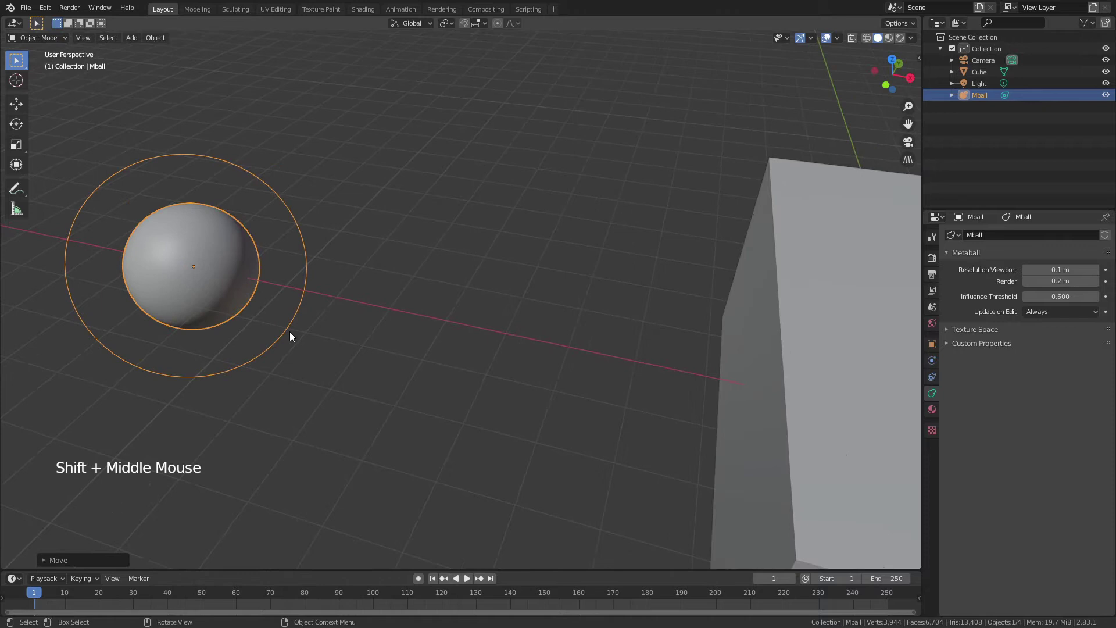
scroll(down, 3)
key(shift+d)
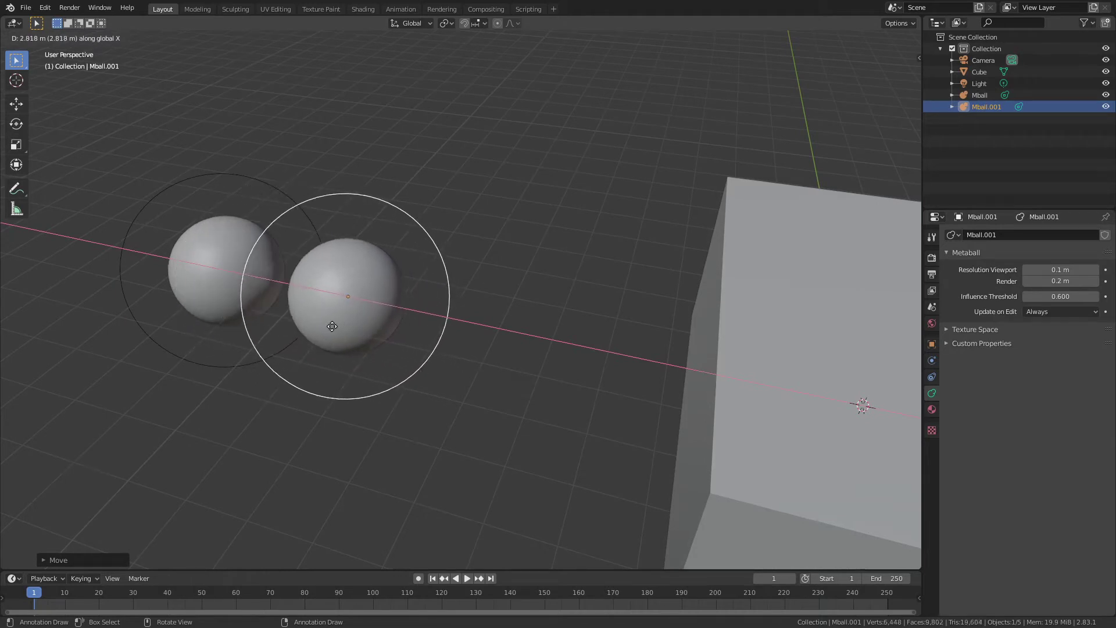
key(ctrl+z)
middle_click(478, 366)
scroll(down, 3)
middle_click(343, 332)
- Select the block and orbit to view it squarely
click(400, 358)
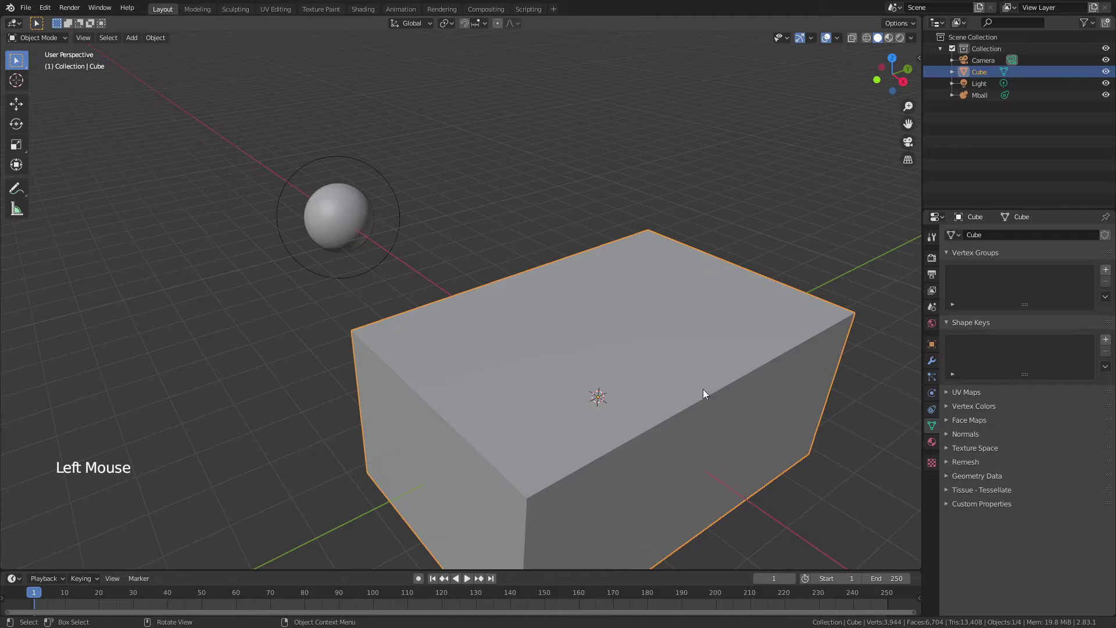
middle_click(682, 382)
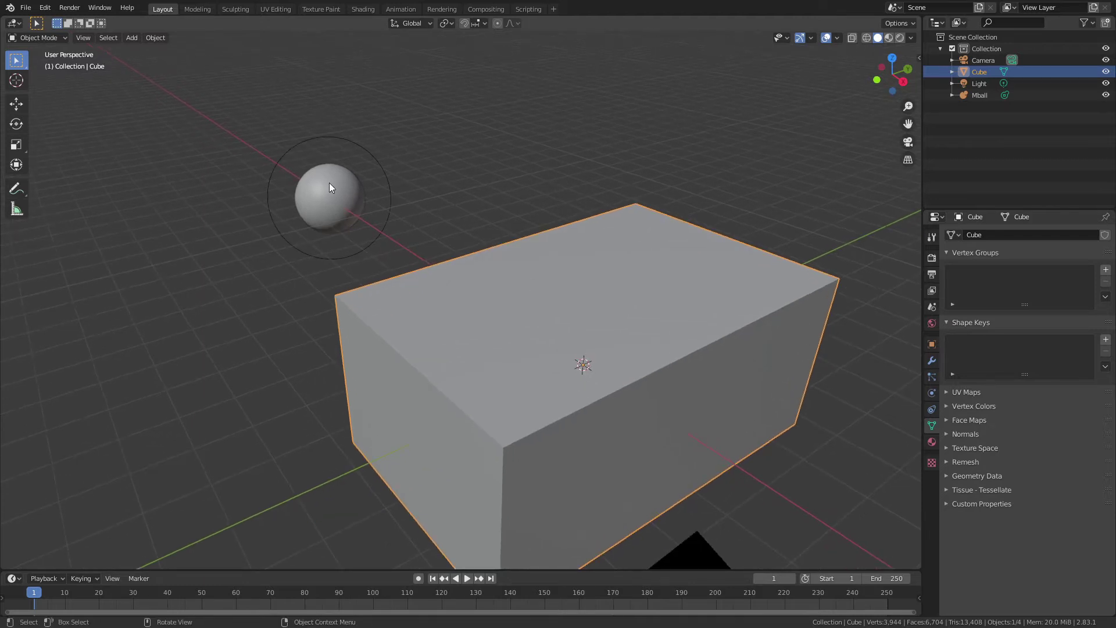
middle_click(473, 302)
middle_click(544, 311)
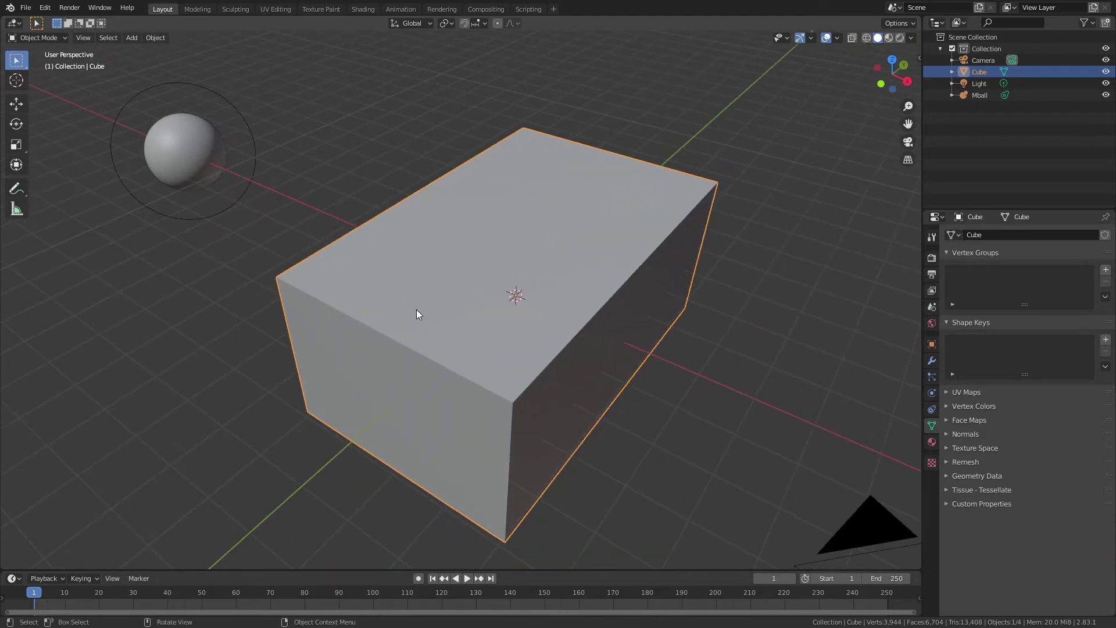
- Enter edit mode, deselect everything and switch to vertex selection for a random pick
key(Tab)
key(z)
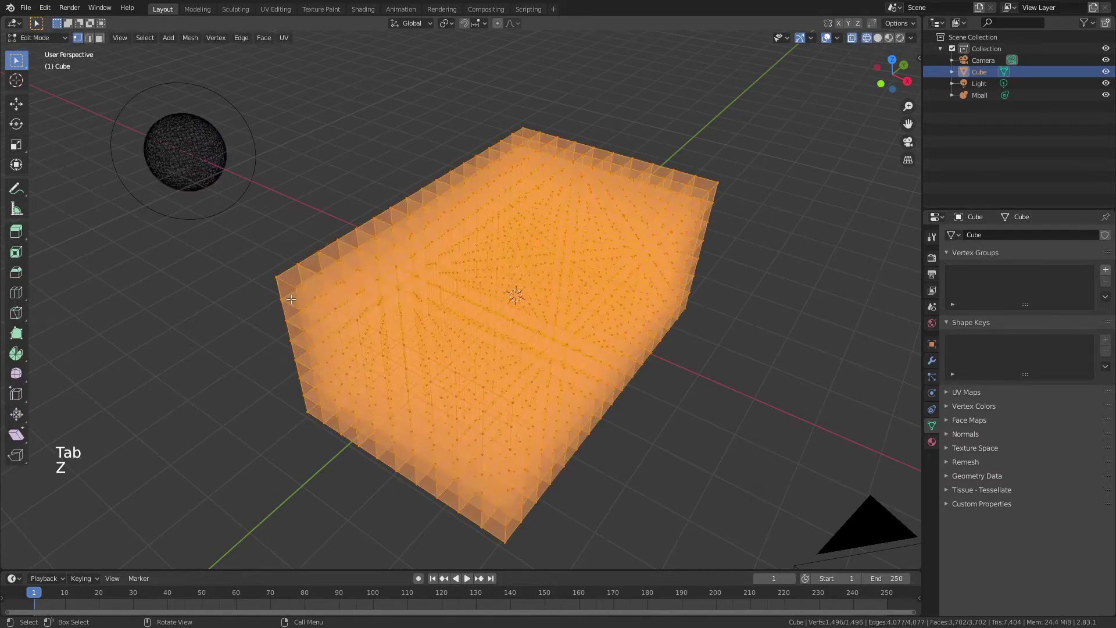
key(alt+a)
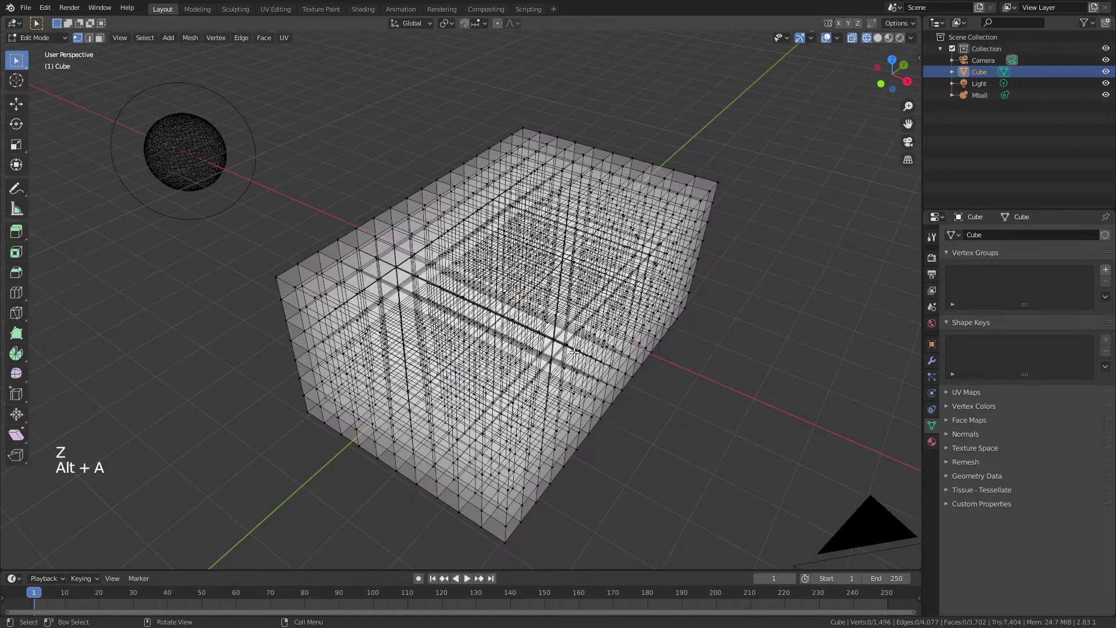
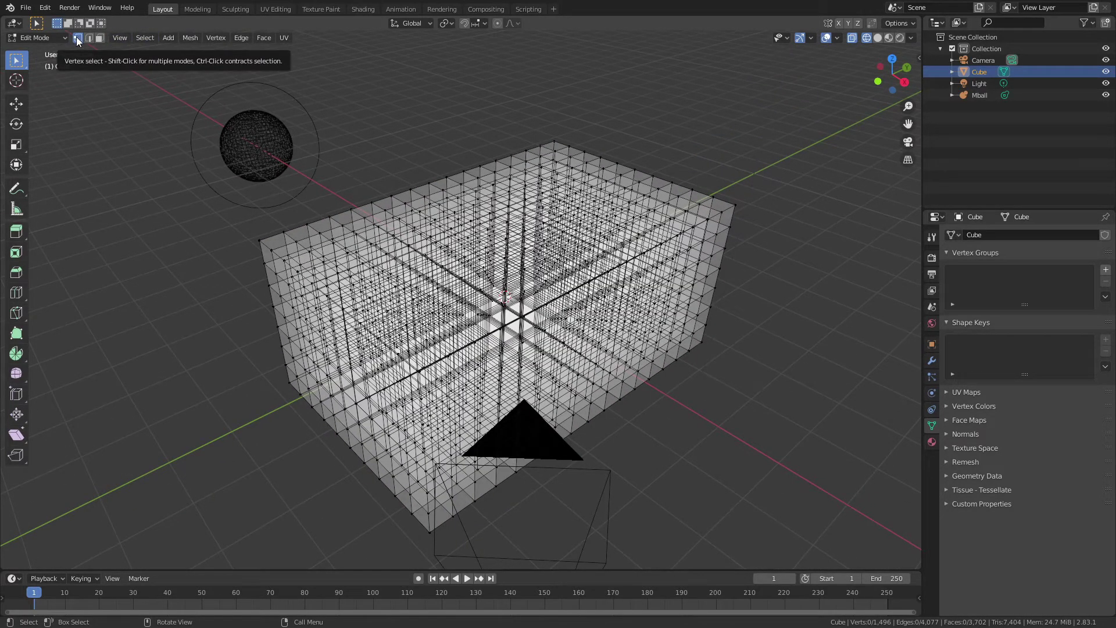
click(142, 42)
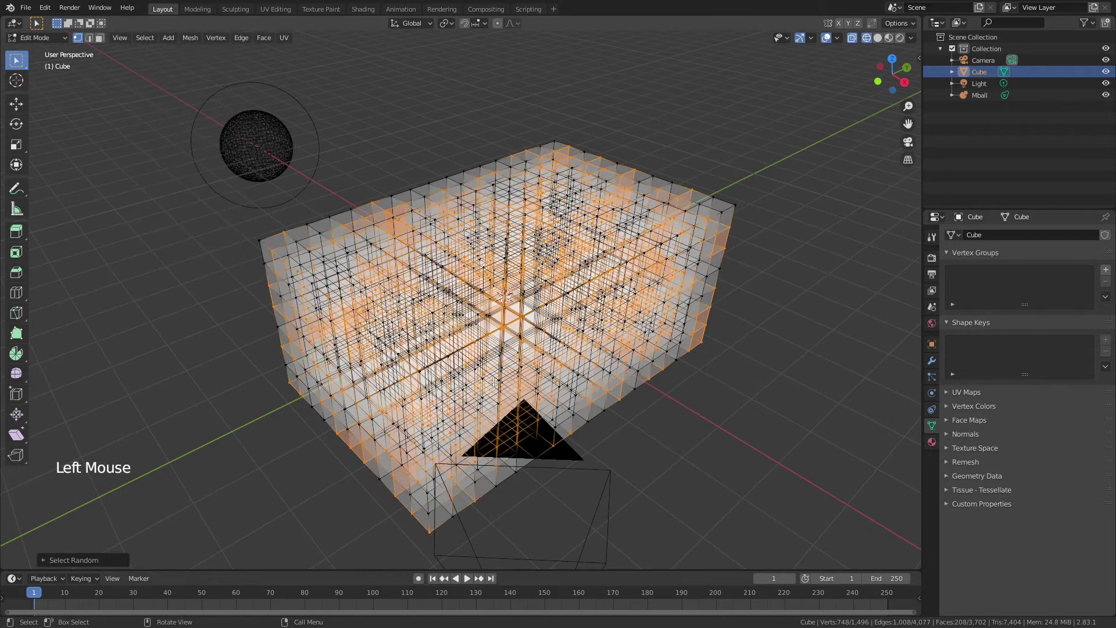
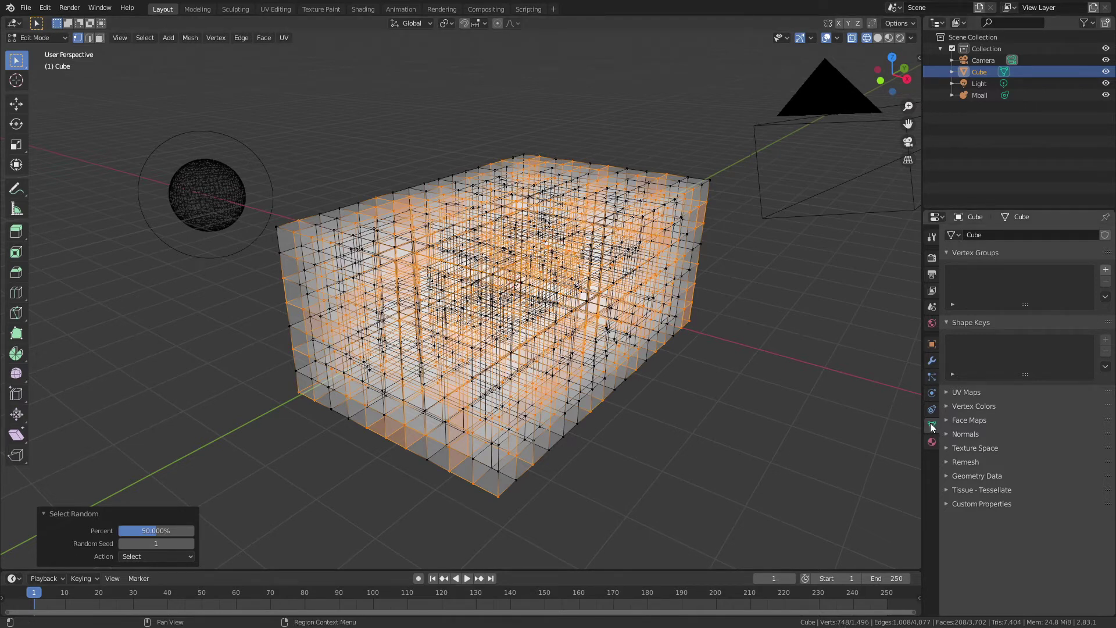
- Create vertex group 'Group' from the random selection and show the Cube's particle settings
click(1106, 273)
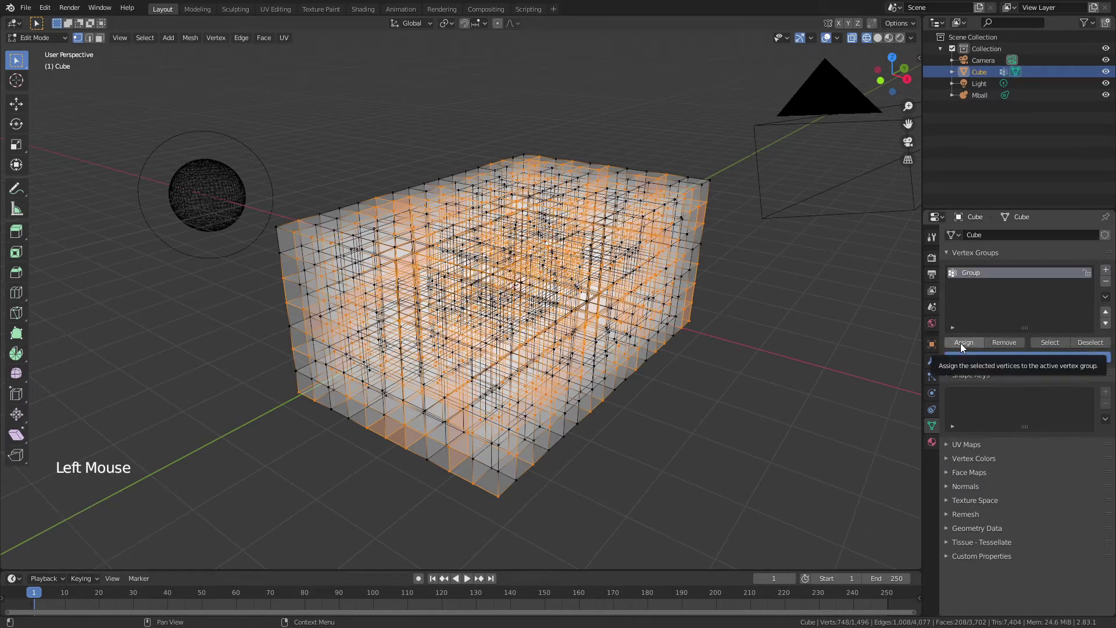
click(963, 348)
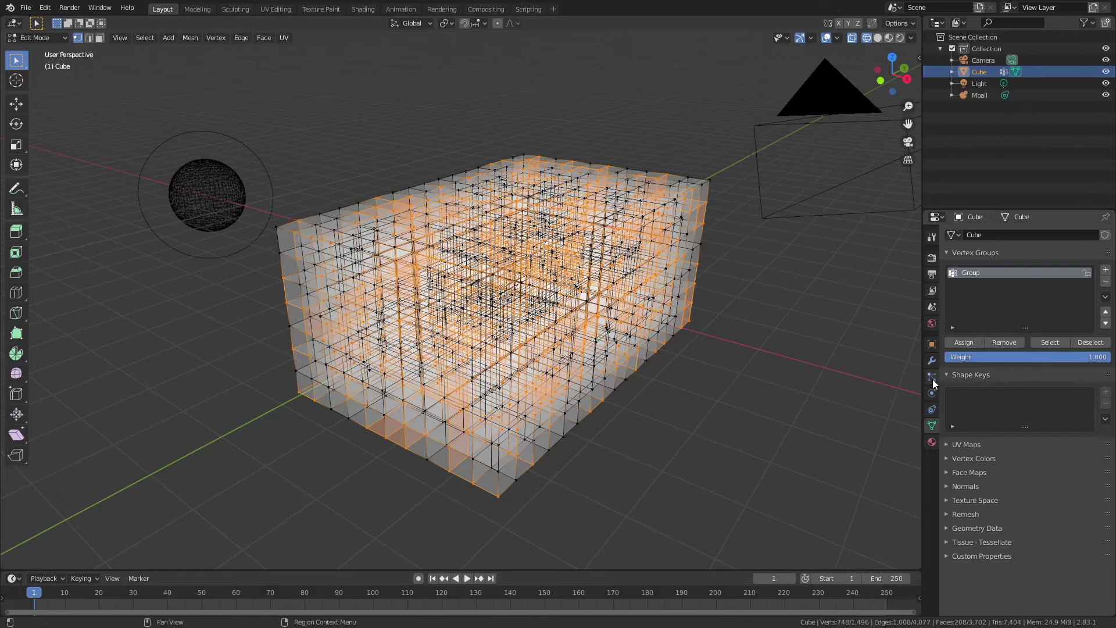
click(934, 383)
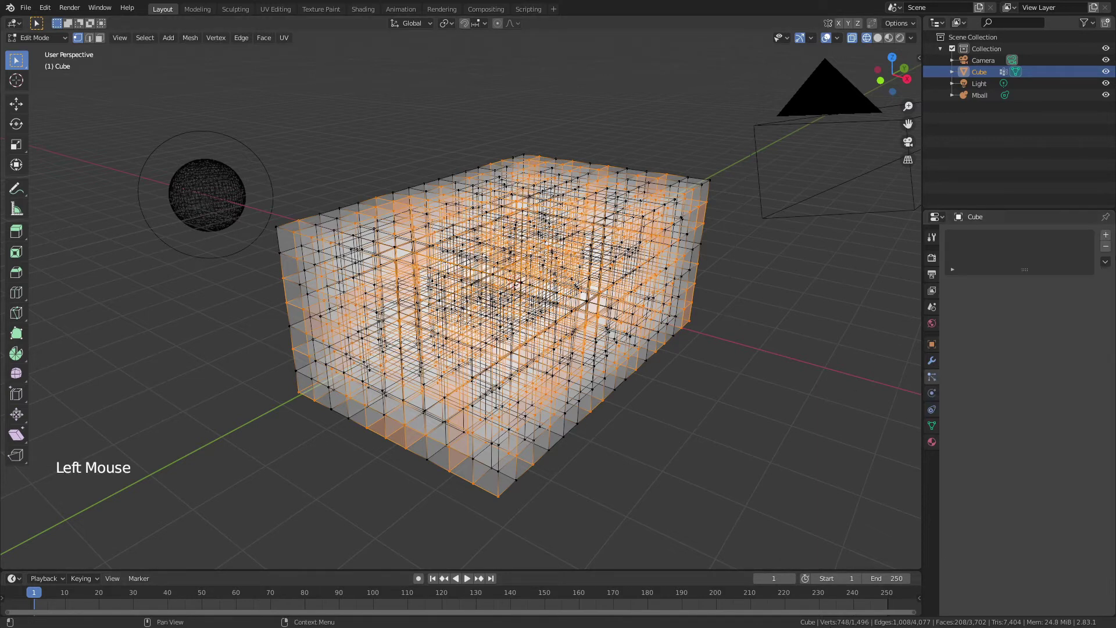
- Add a hair particle system emitting from vertices in fixed order, density from vertex group Group
click(1104, 241)
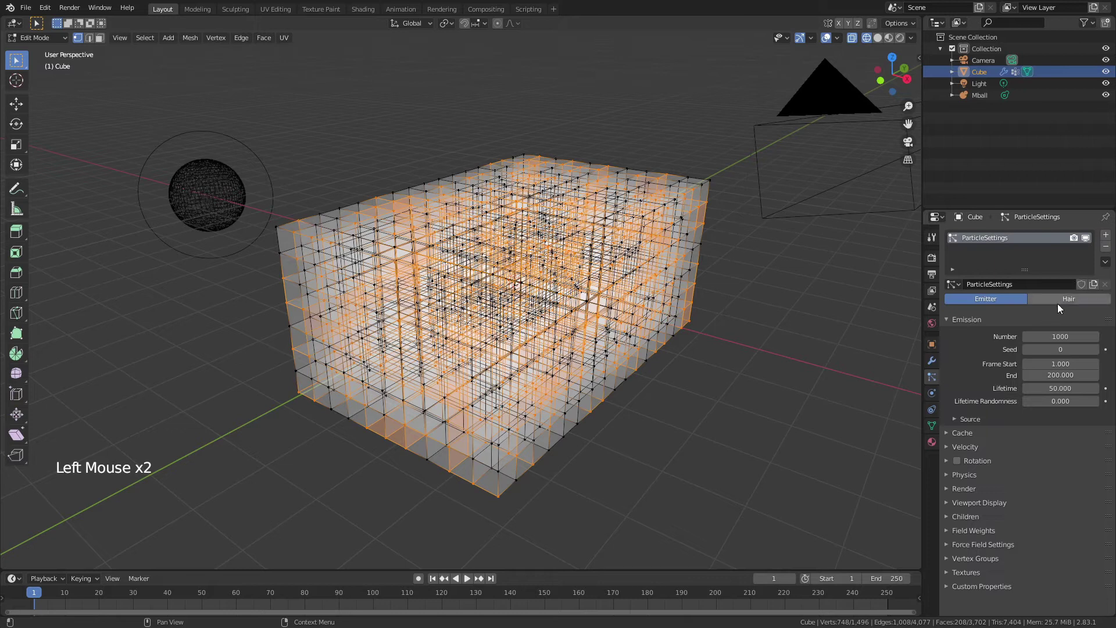
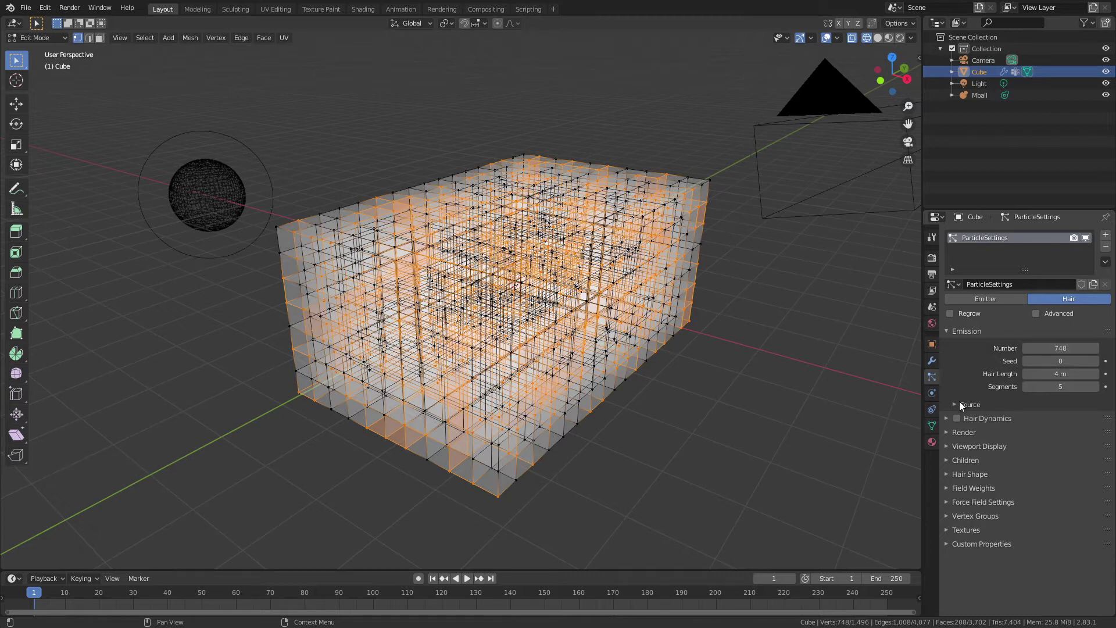
click(961, 409)
click(1063, 427)
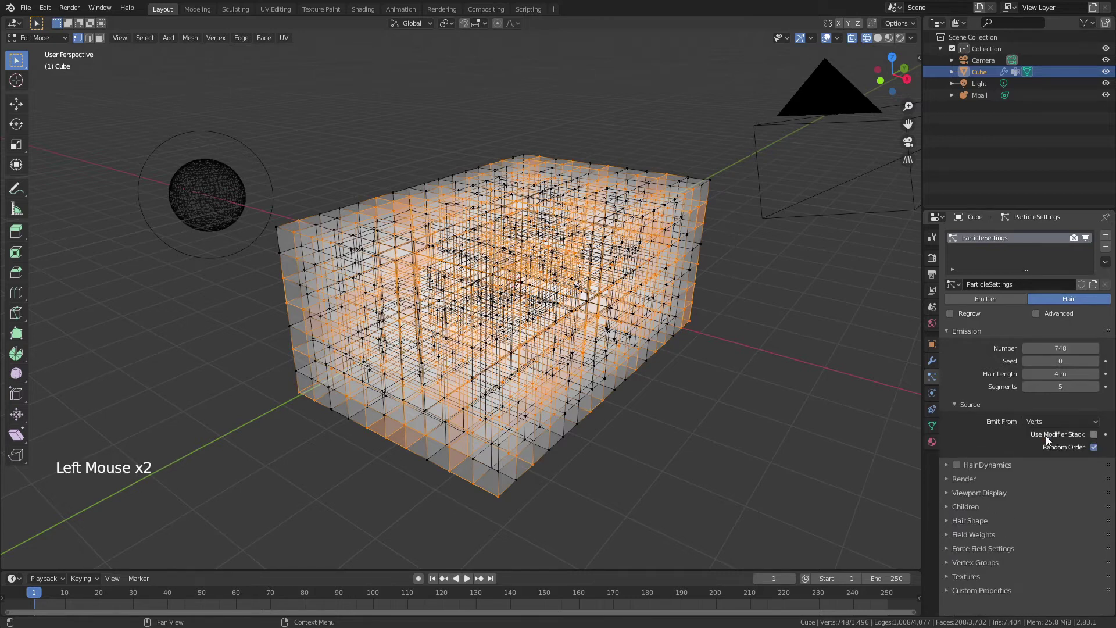
click(1095, 455)
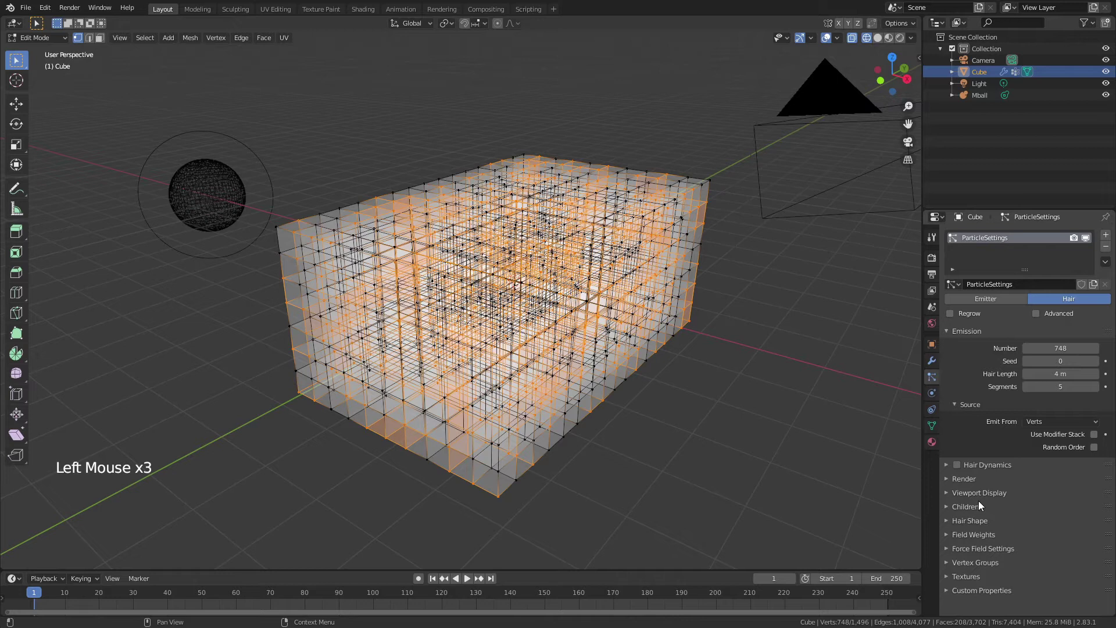
click(950, 566)
click(1041, 586)
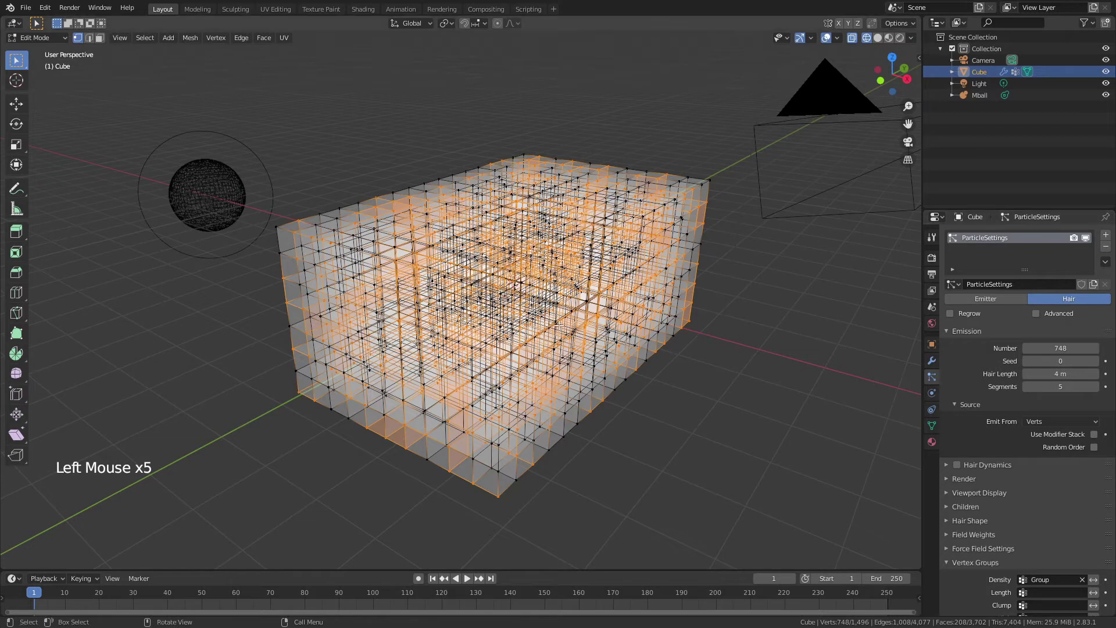
- Render each particle as an instance of the Mball object and leave edit mode
click(951, 485)
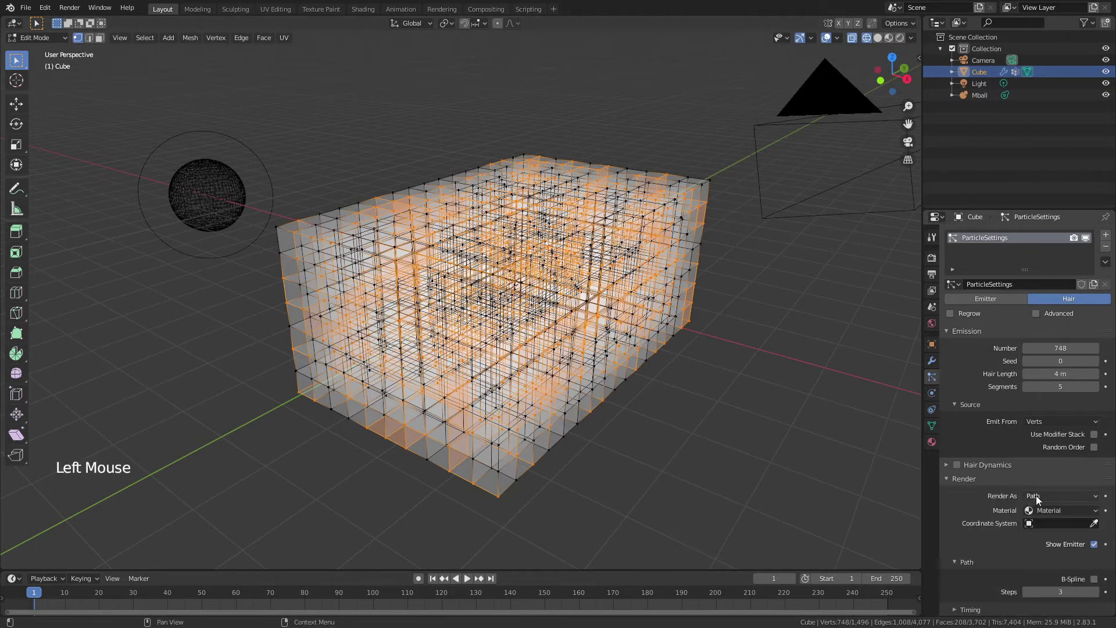
click(1039, 501)
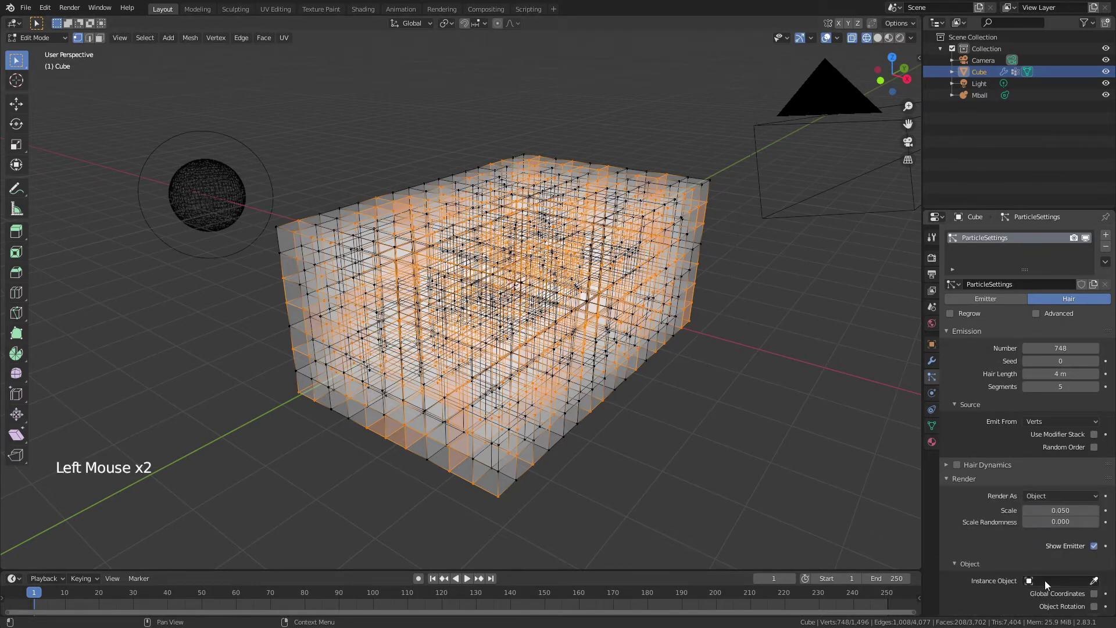
click(1048, 587)
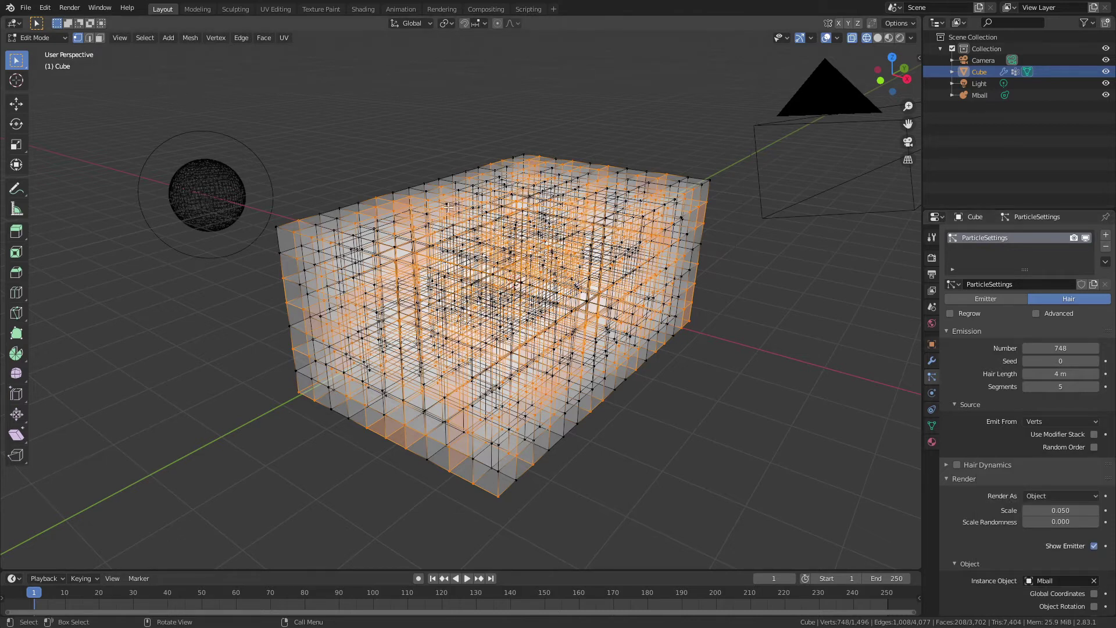
key(Tab)
- View the instanced blobs in solid shading from a top angle
key(z)
middle_click(663, 384)
middle_click(598, 345)
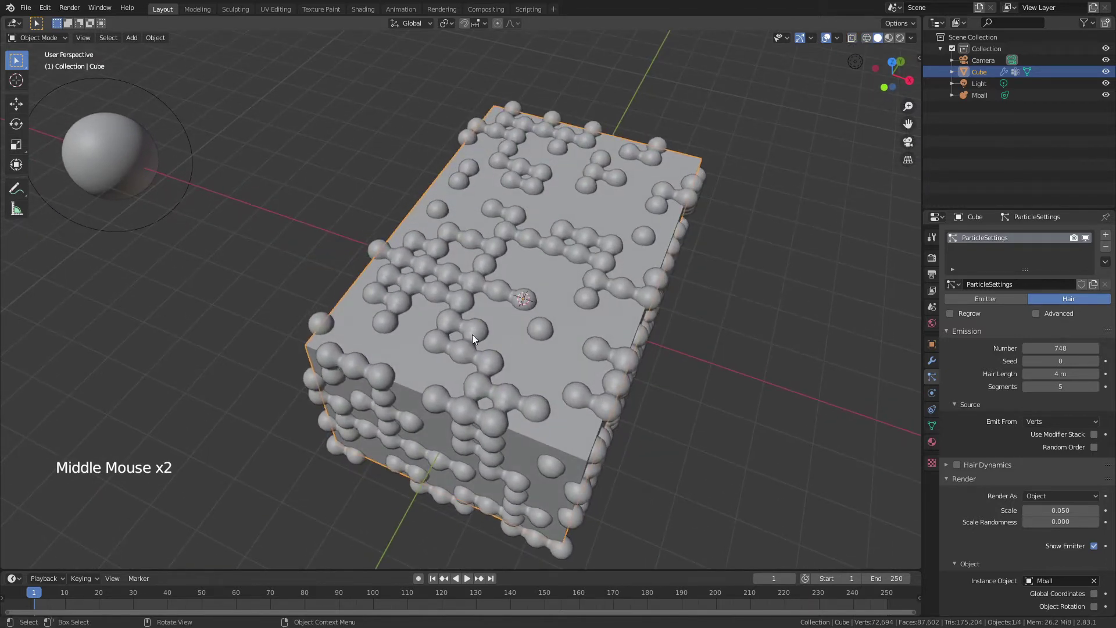
scroll(up, 3)
scroll(down, 3)
middle_click(378, 275)
scroll(down, 3)
- Scale the Mball to about 2.0 × 1.7 × 1.7 so the blobs fuse into one mass
click(216, 153)
key(s)
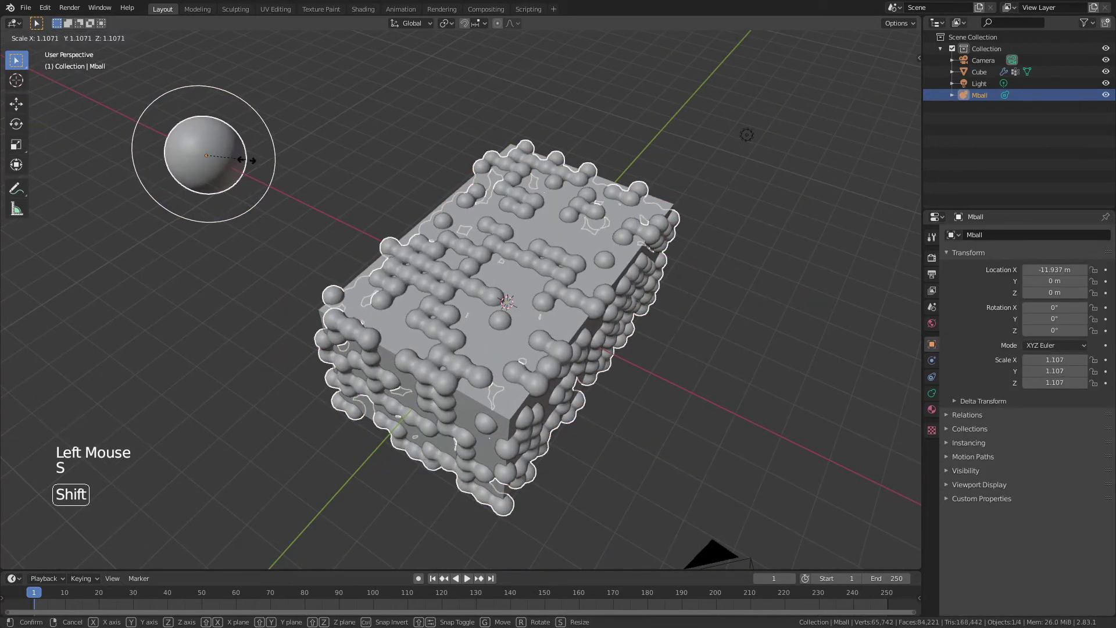
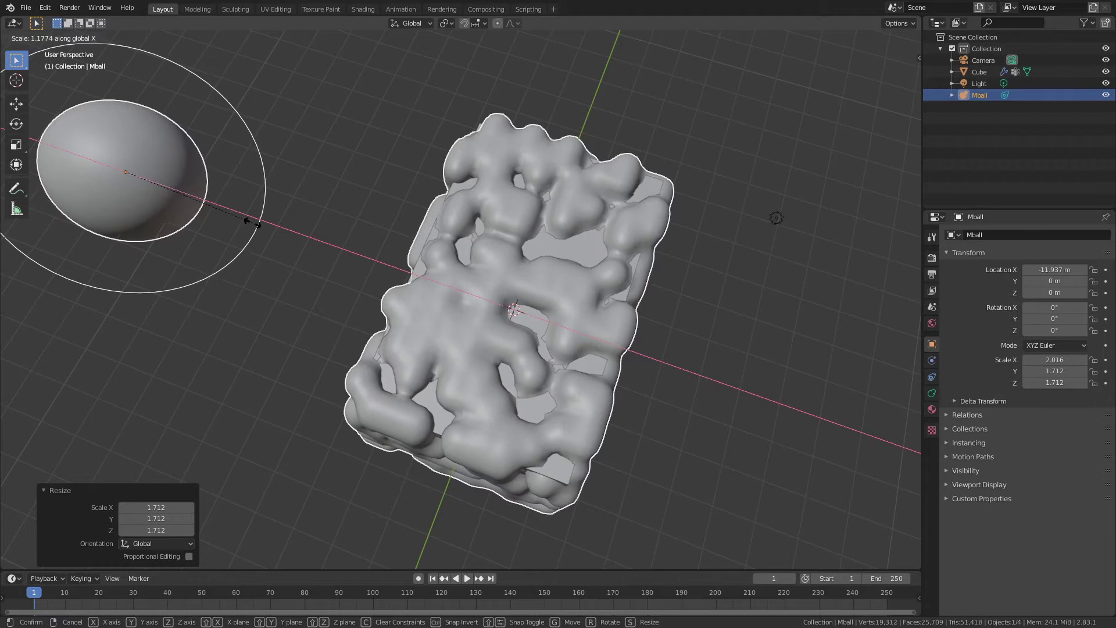
middle_click(354, 289)
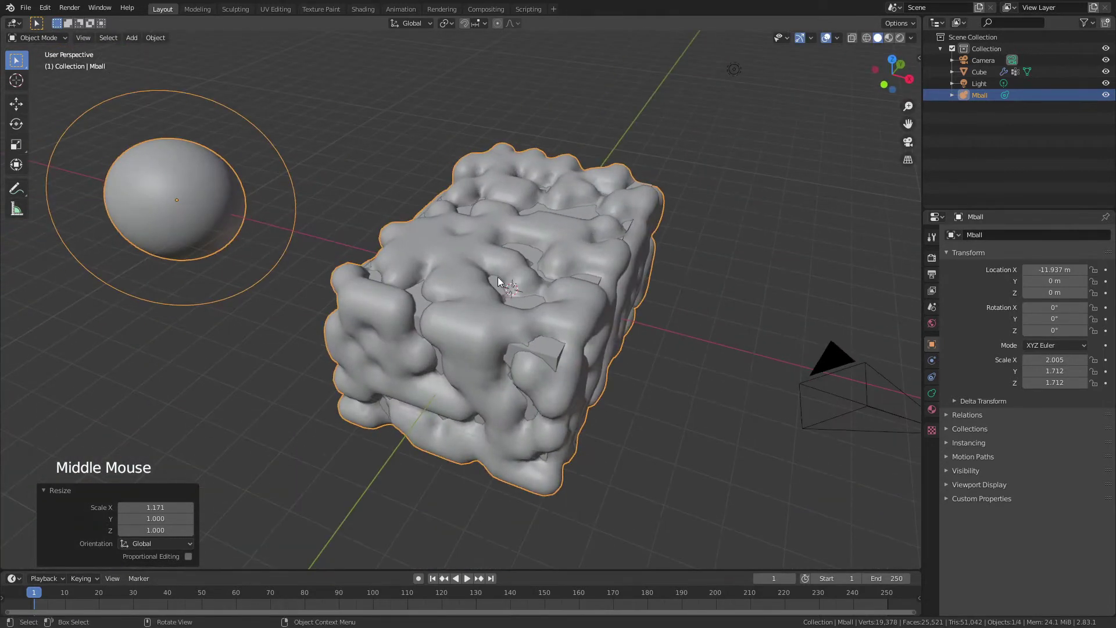
- Inspect the blobby metaball in wireframe and edit mode, then return to object mode solid shading
key(z)
middle_click(495, 289)
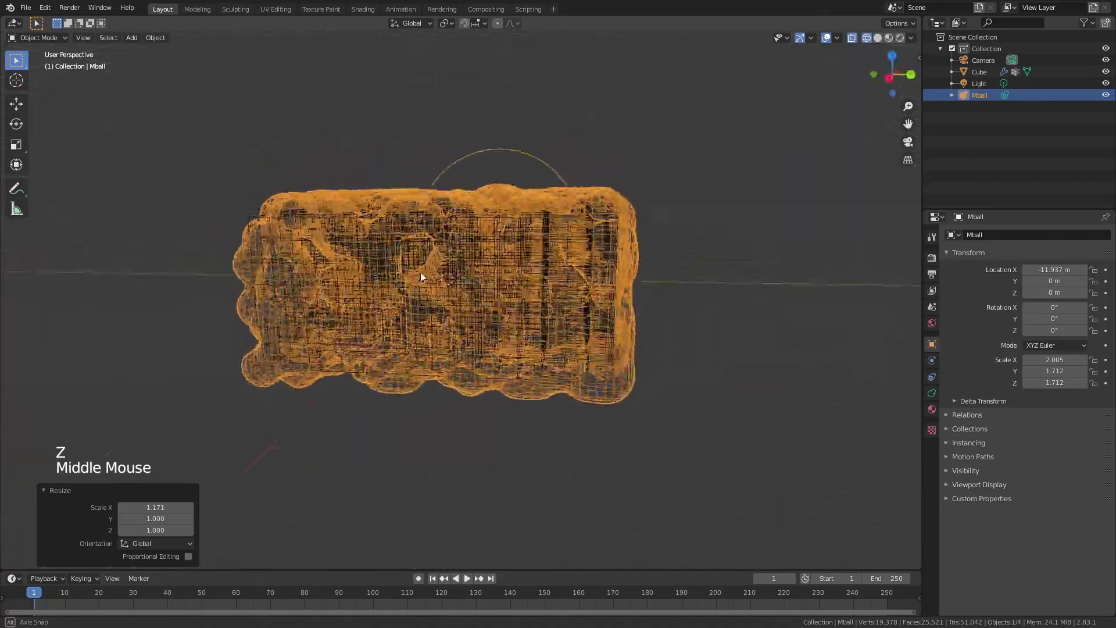
scroll(up, 3)
middle_click(445, 294)
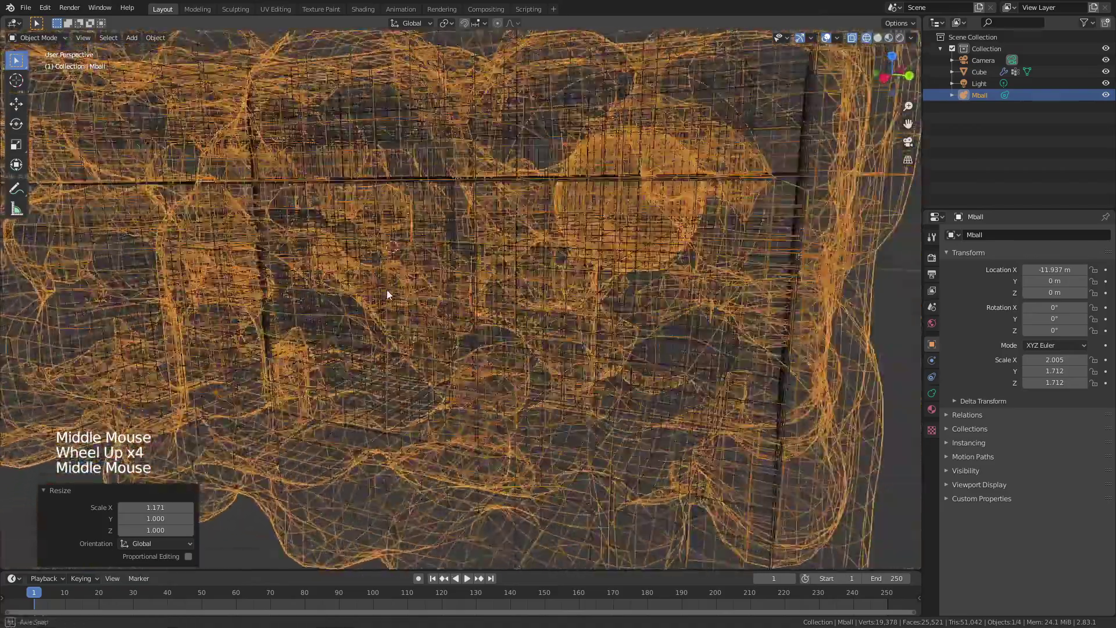
scroll(down, 3)
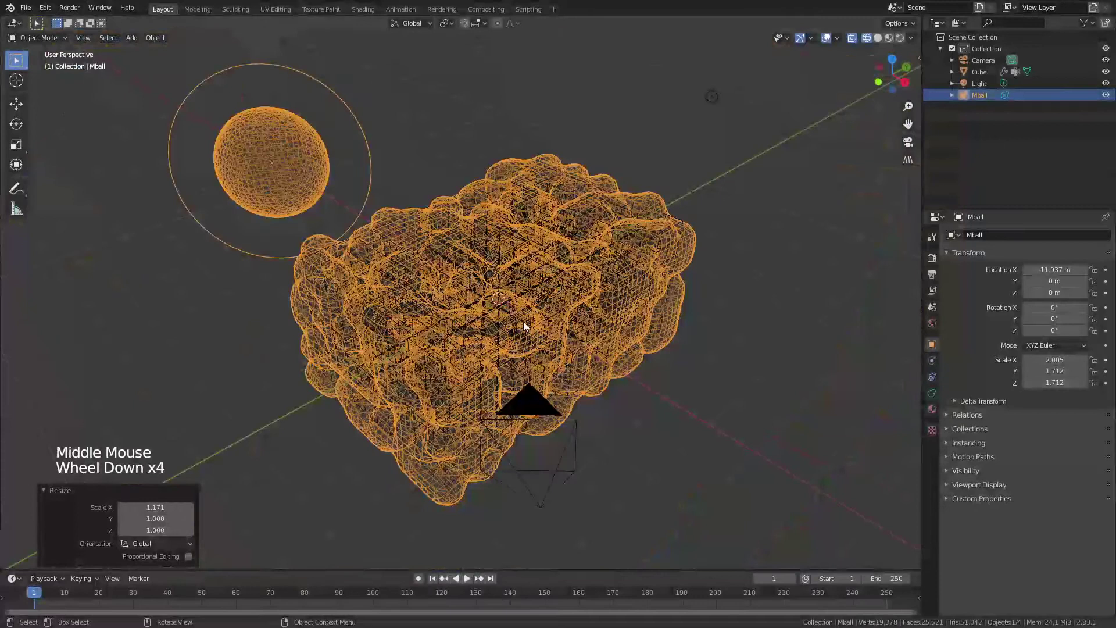
key(Tab)
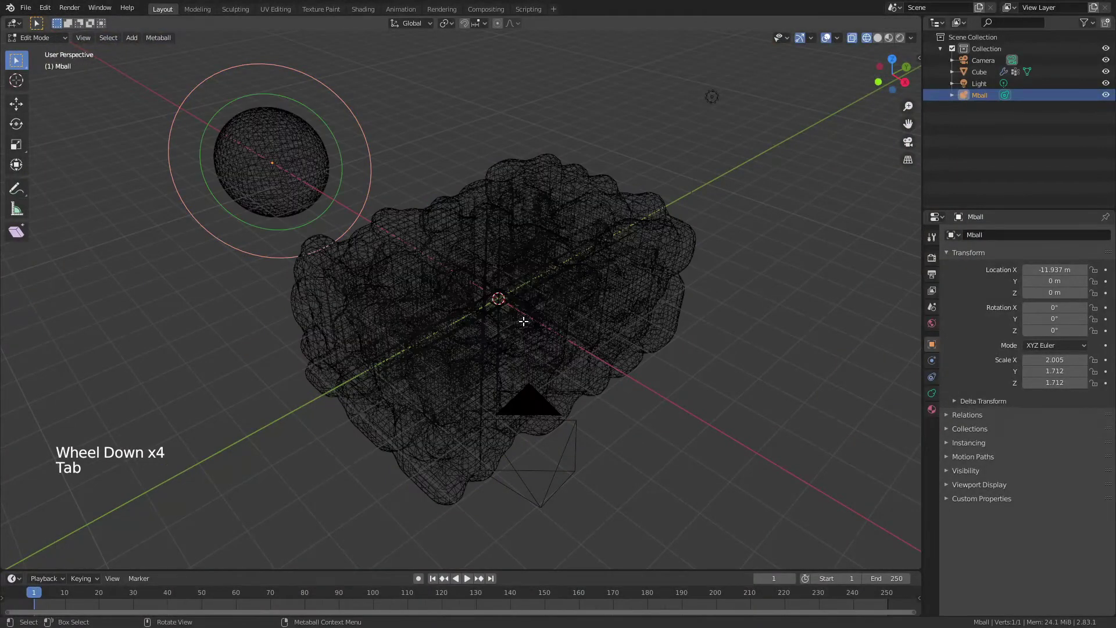
key(Tab)
key(z)
- Convert the metaball mass into an ordinary mesh object, Mball.001
click(583, 322)
click(932, 363)
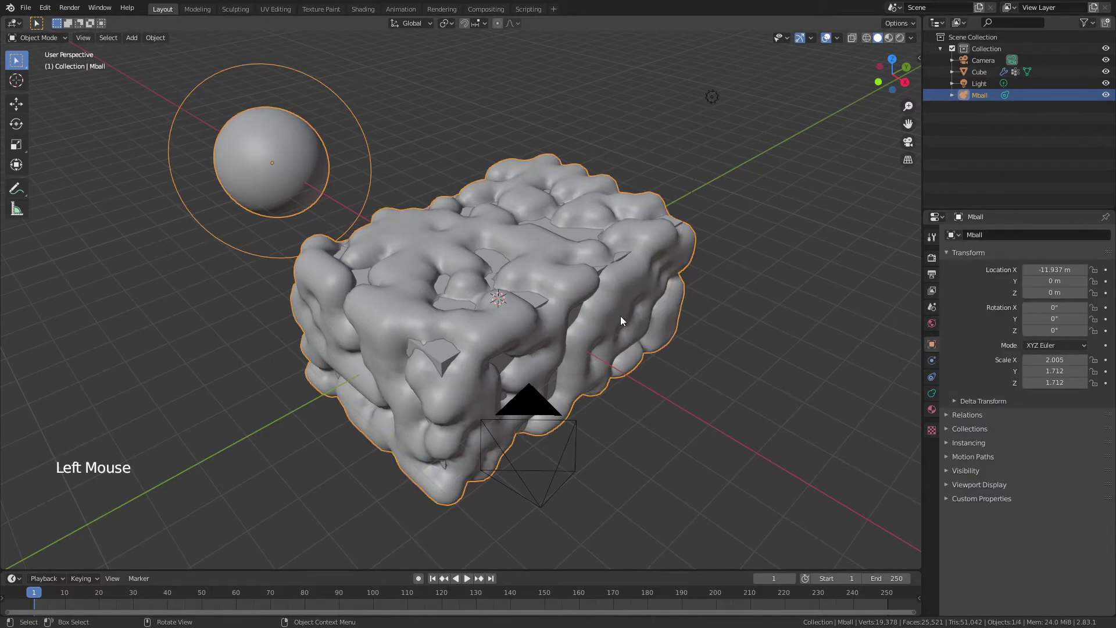
click(625, 319)
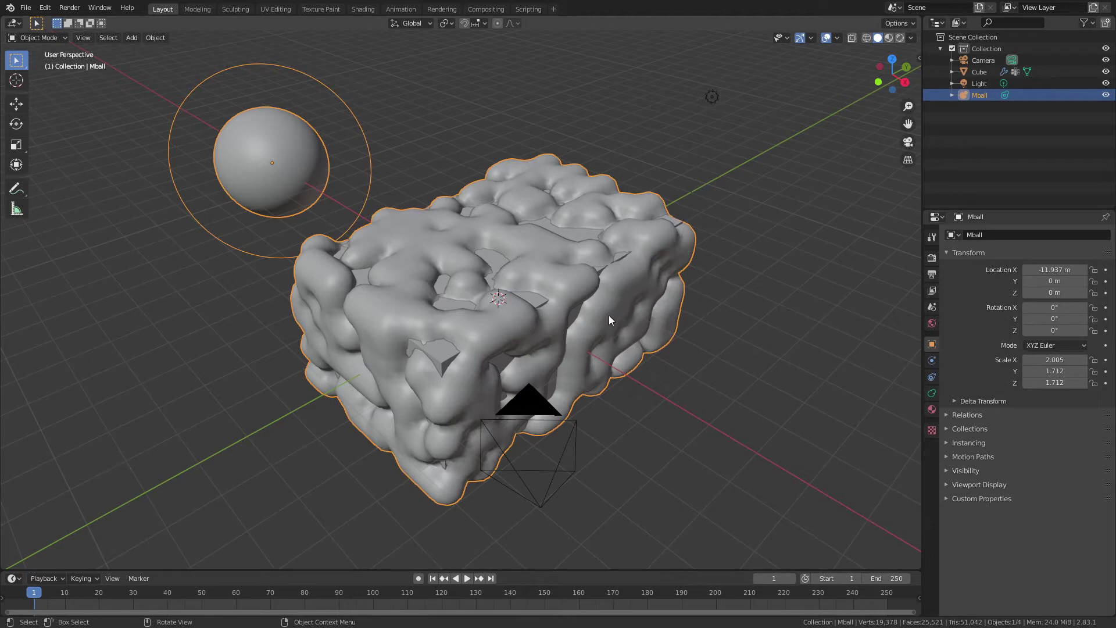
click(982, 104)
key(F3)
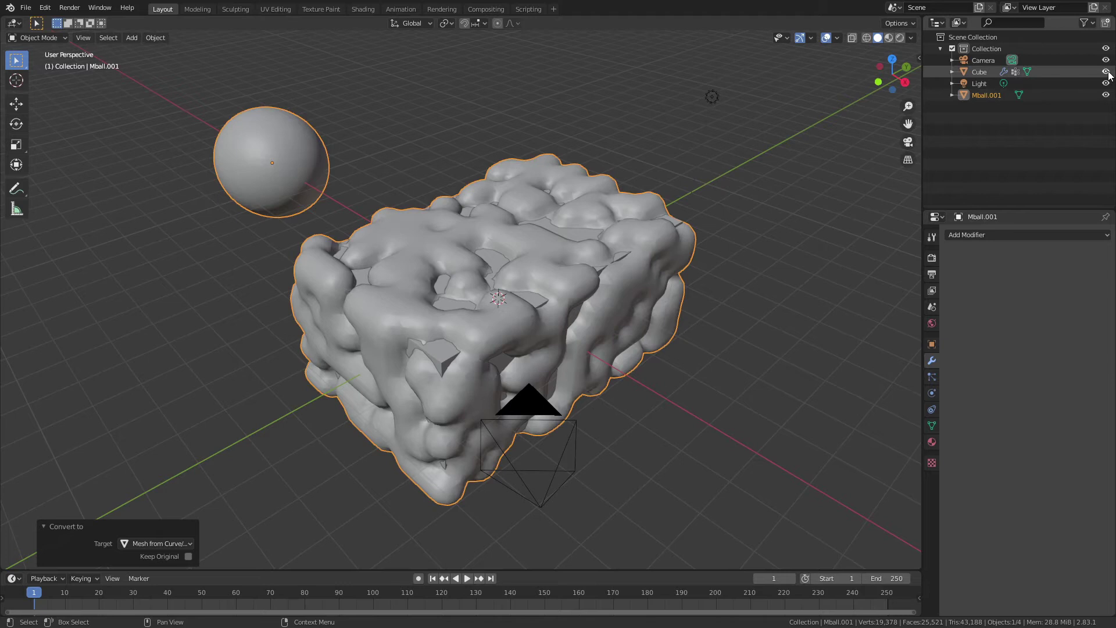
- Hide the Cube and select the converted Mball.001 mesh
click(1110, 77)
middle_click(639, 264)
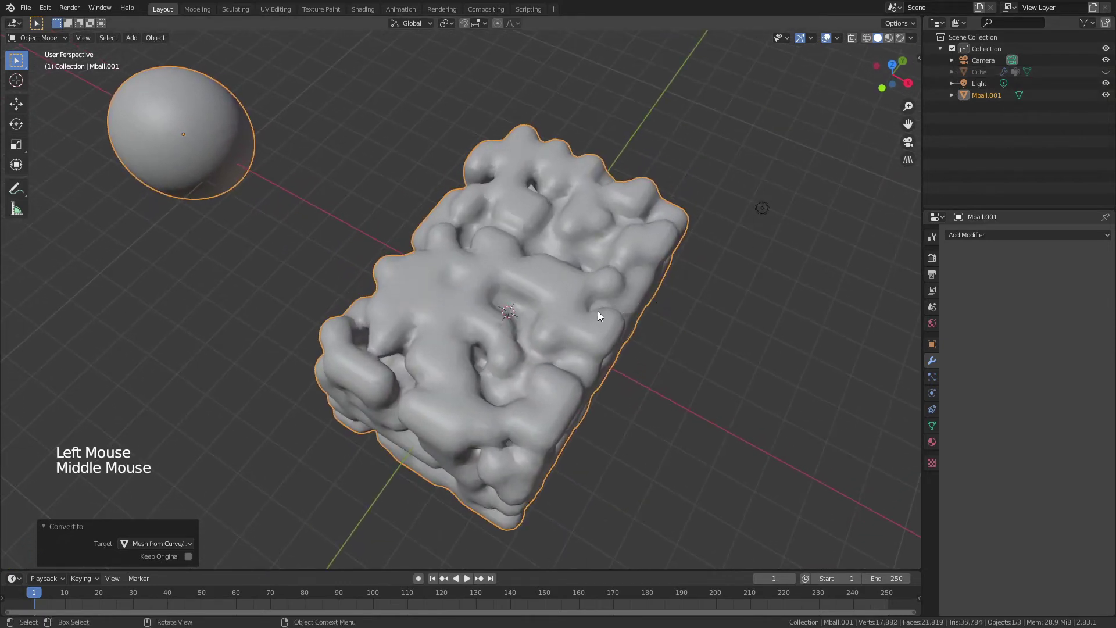
middle_click(584, 314)
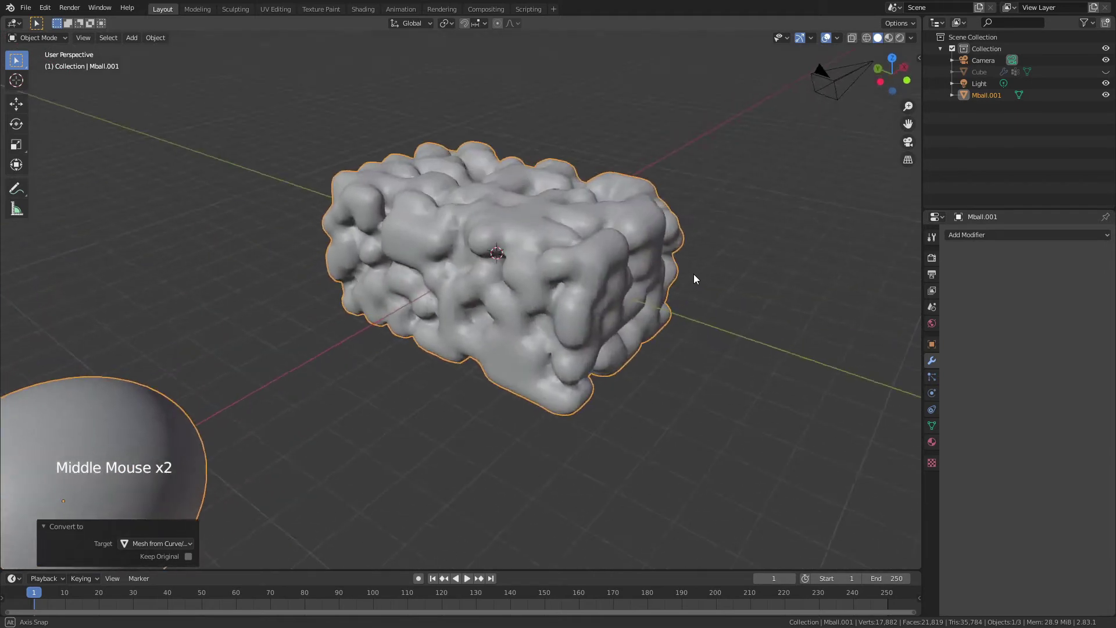
click(544, 348)
middle_click(242, 275)
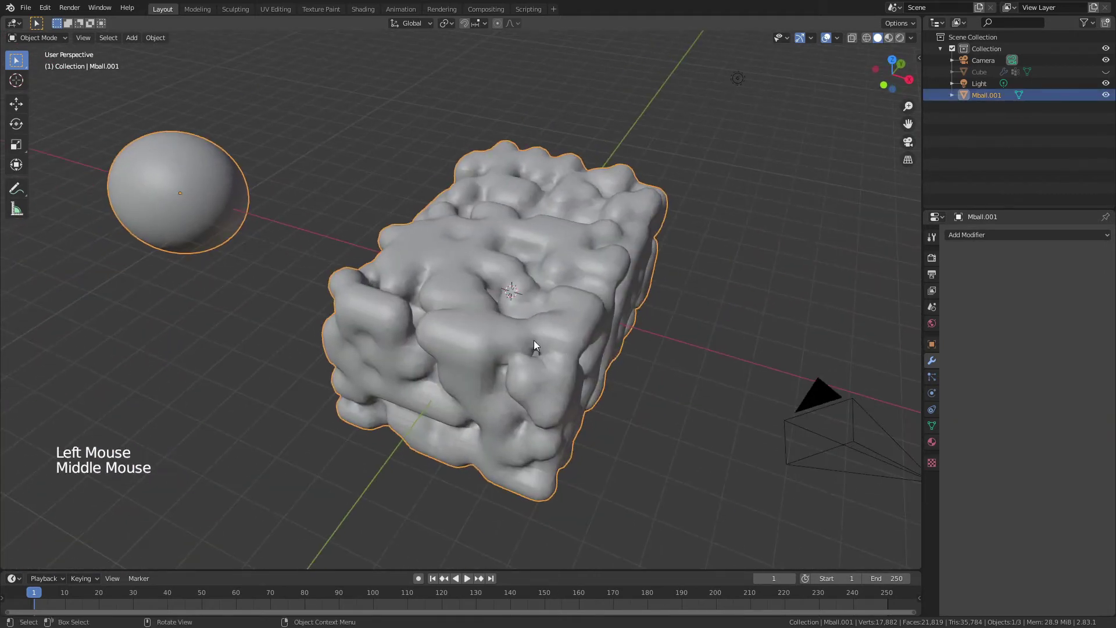
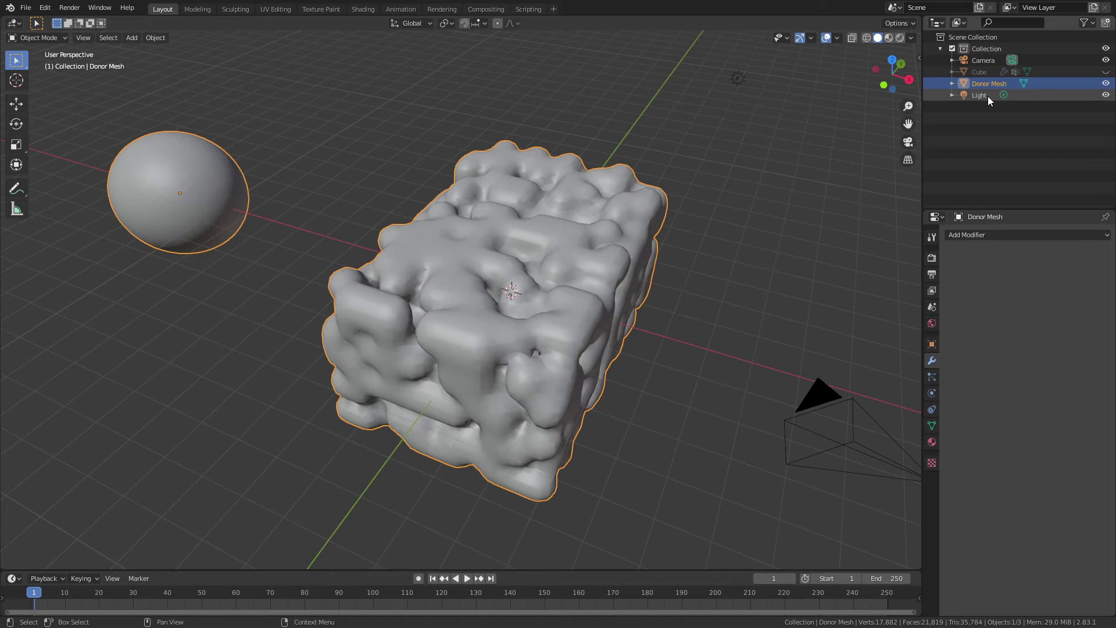
- Rename Mball.001 to 'Donor Mesh' in the Outliner and enter its edit mode
click(187, 198)
click(267, 213)
click(218, 204)
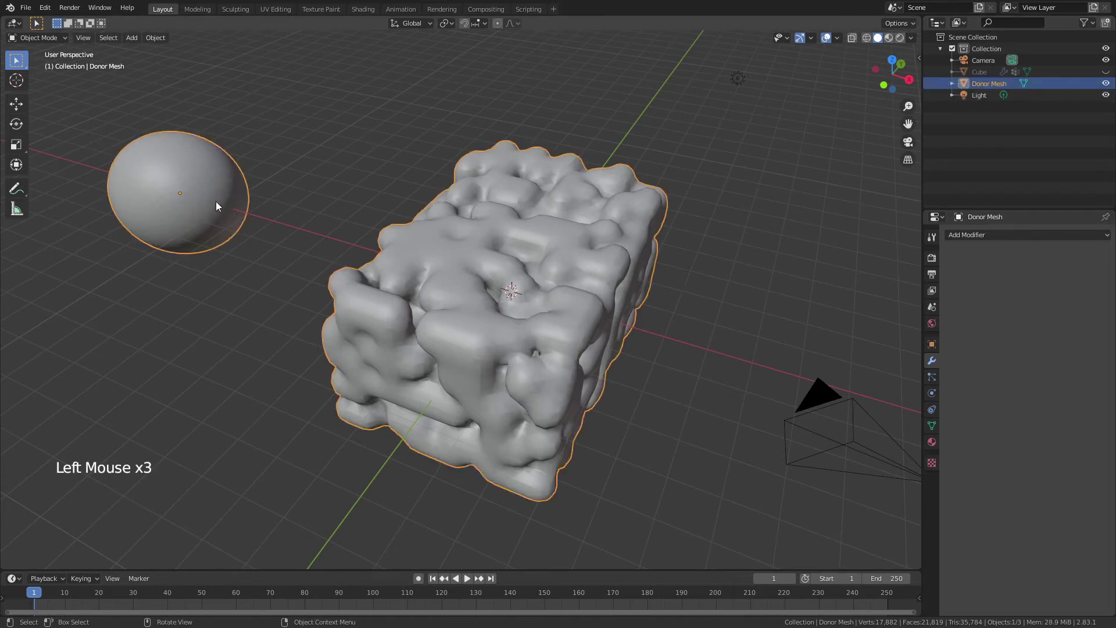
key(Tab)
- Delete the stray spherical blob's vertices from the Donor Mesh and return to Object Mode
key(z)
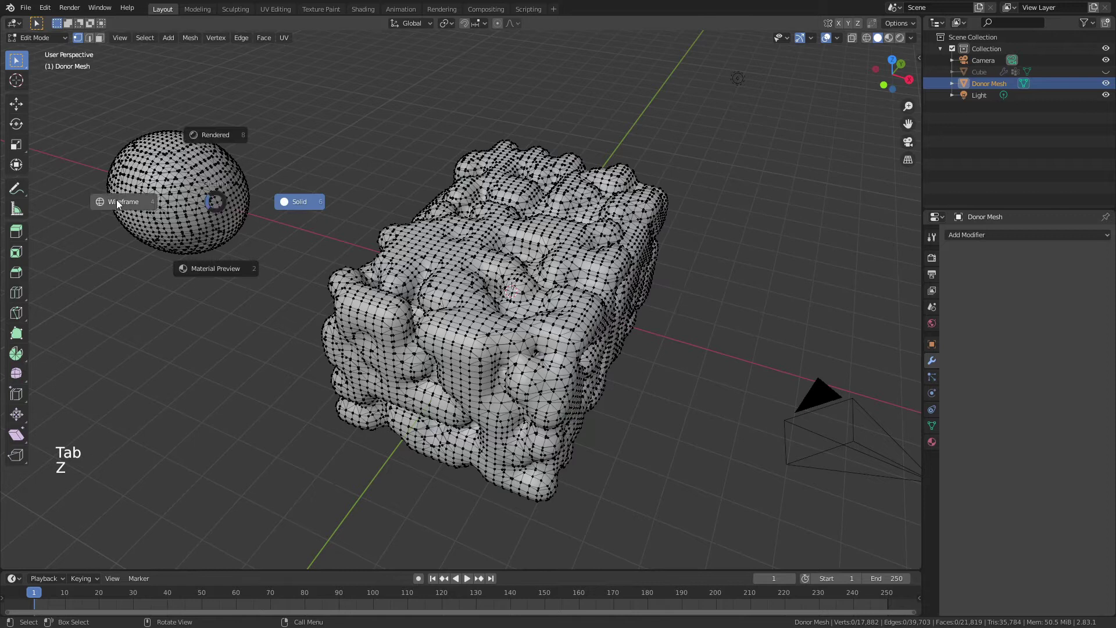
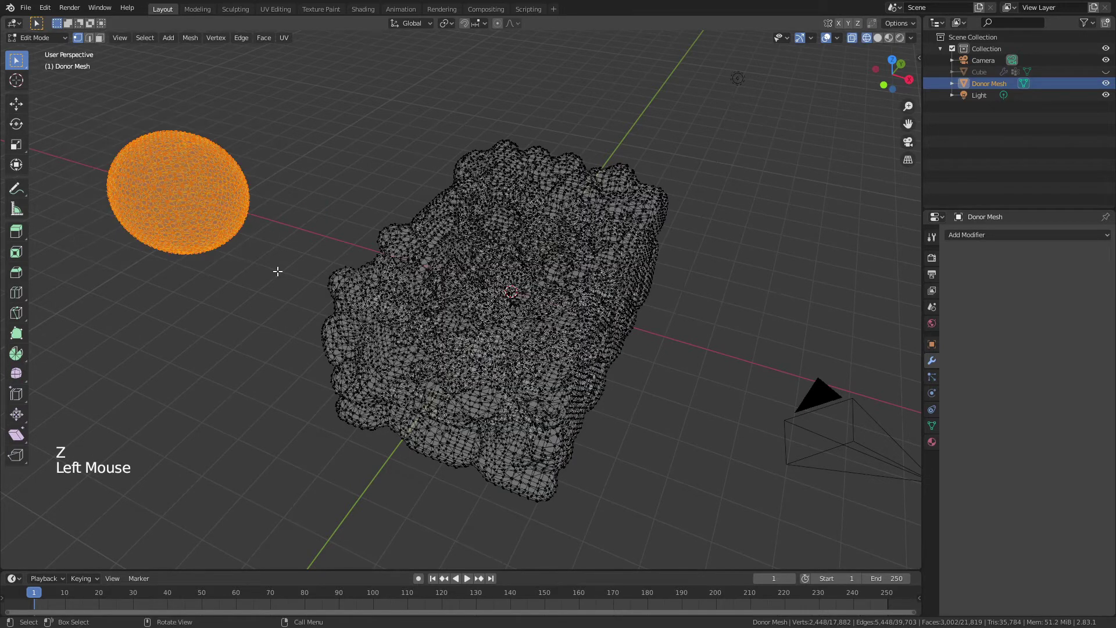
key(x)
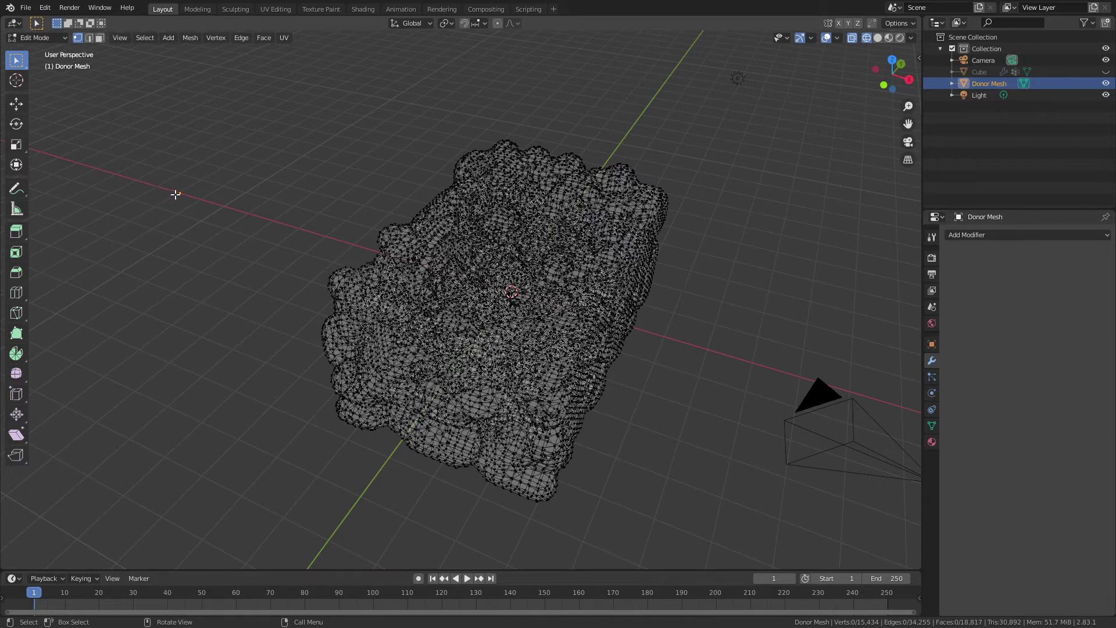
key(Tab)
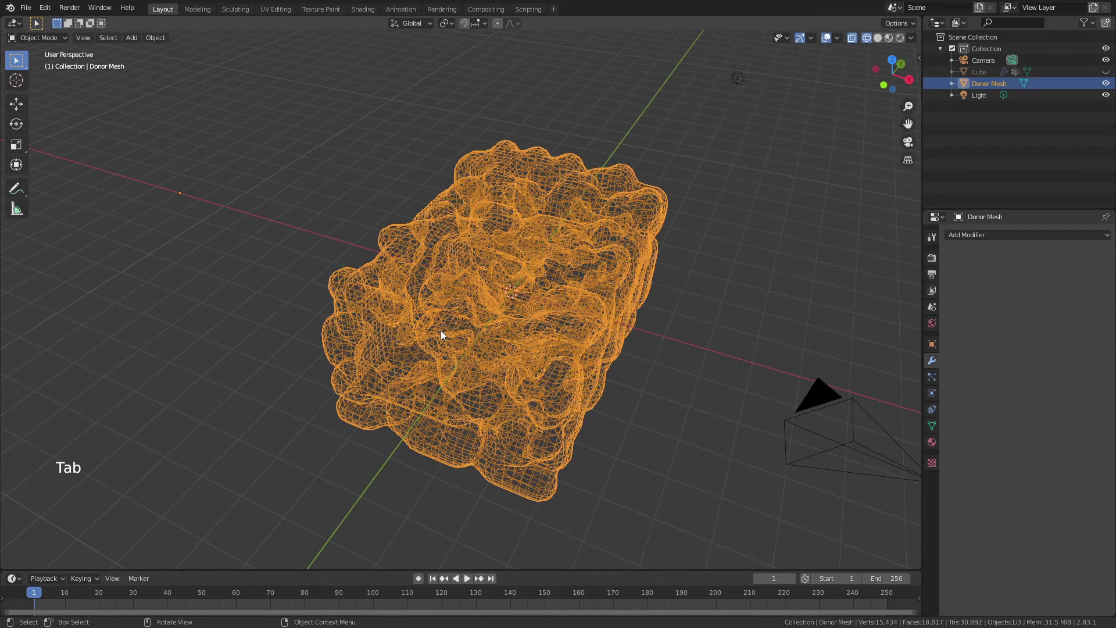
- Set the Donor Mesh's origin to its geometry and show it solid-shaded again
right_click(443, 337)
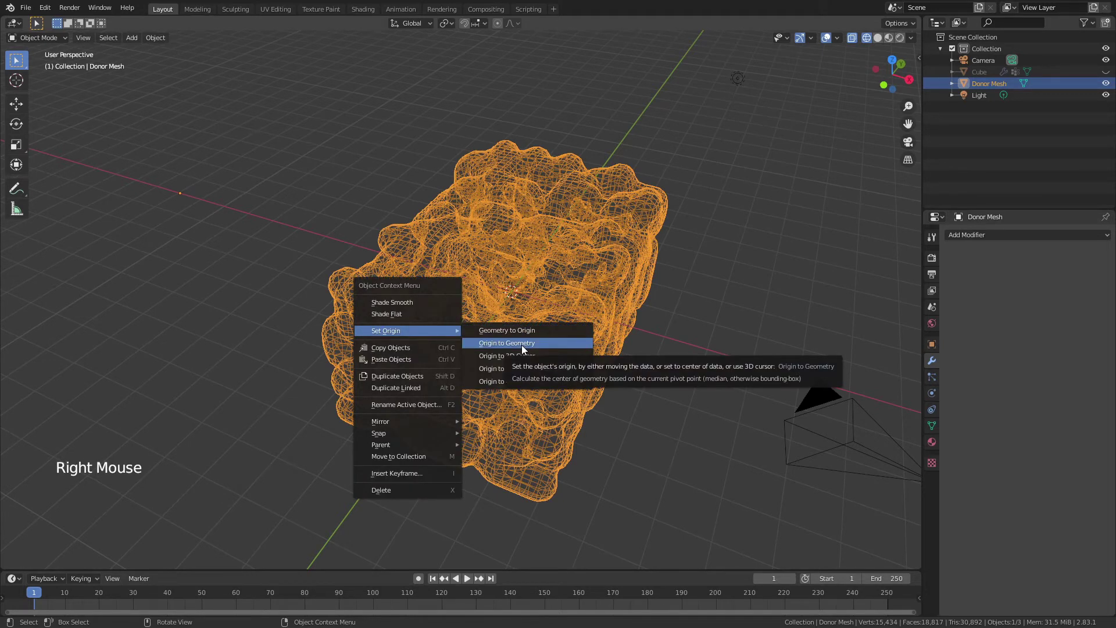
middle_click(535, 305)
middle_click(513, 292)
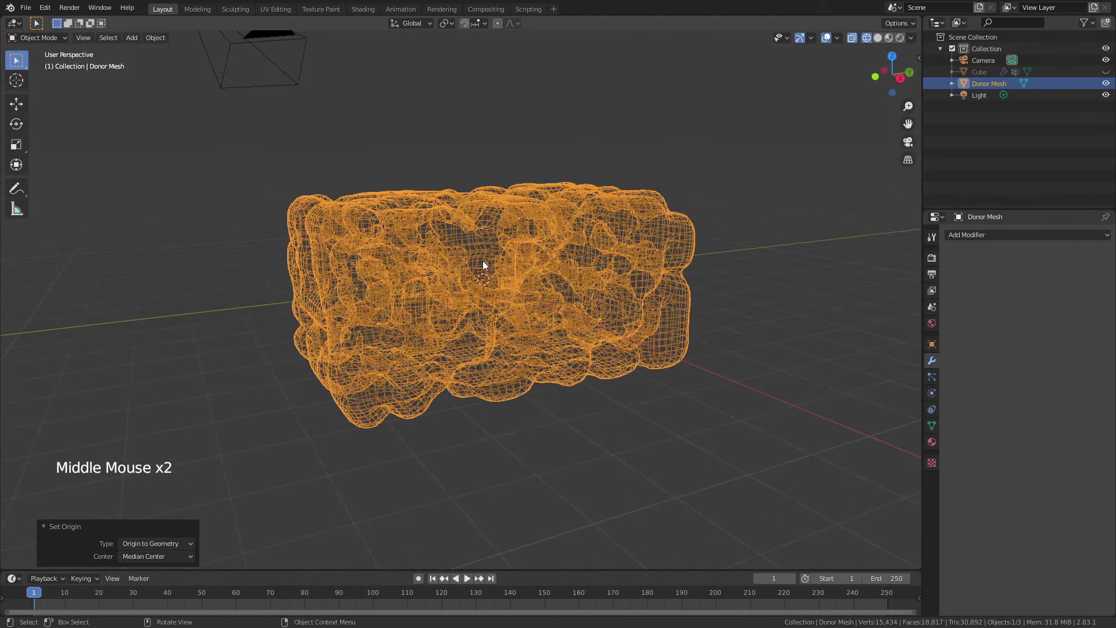
middle_click(473, 283)
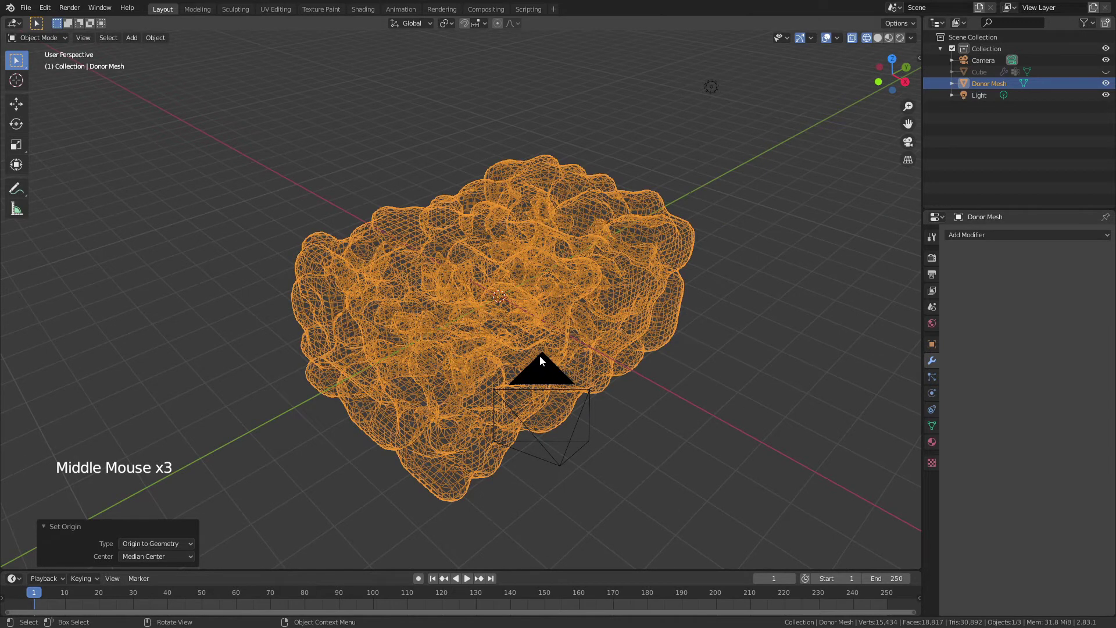
key(z)
click(658, 454)
middle_click(678, 445)
middle_click(560, 320)
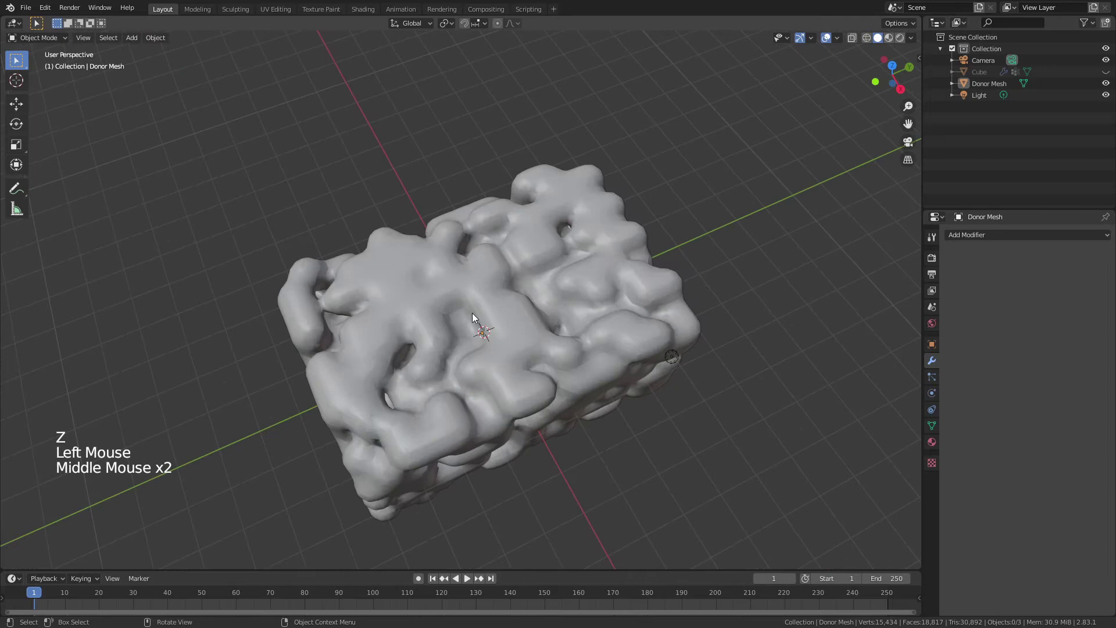
- Add a new cube and stretch it along Y, X and Z until it encloses the blobby Donor Mesh
key(shift+a)
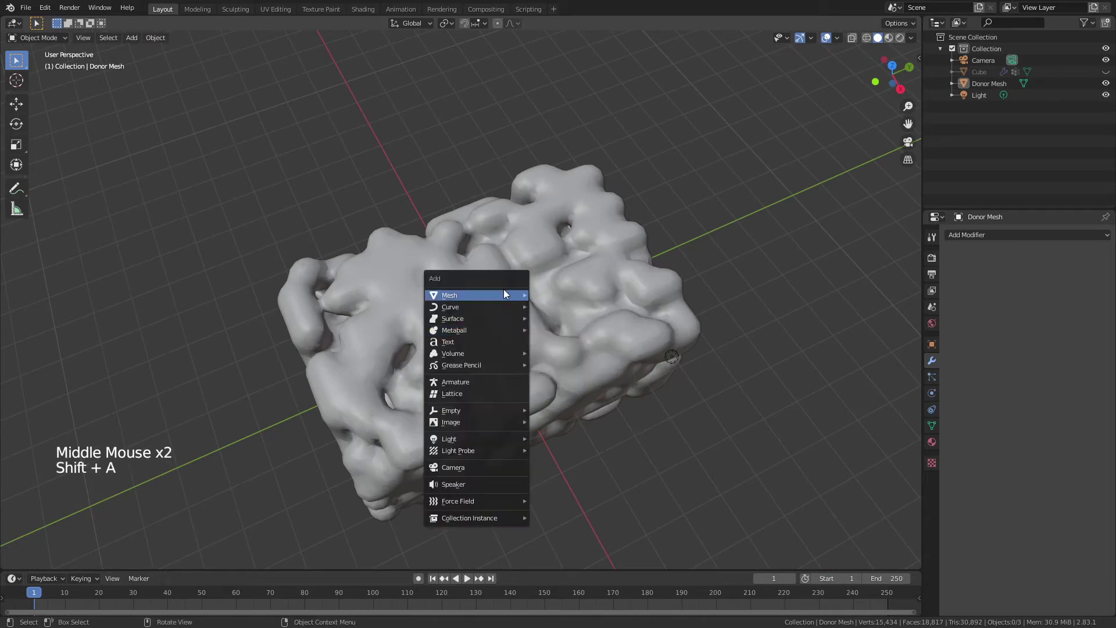
middle_click(514, 336)
key(s)
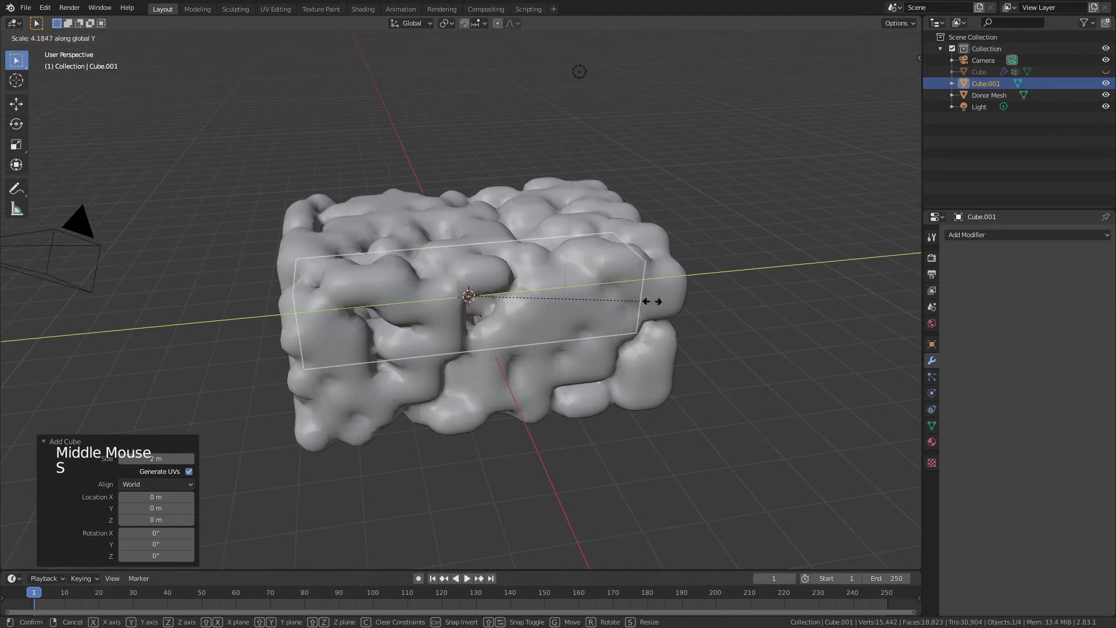
middle_click(481, 345)
key(s)
key(s)
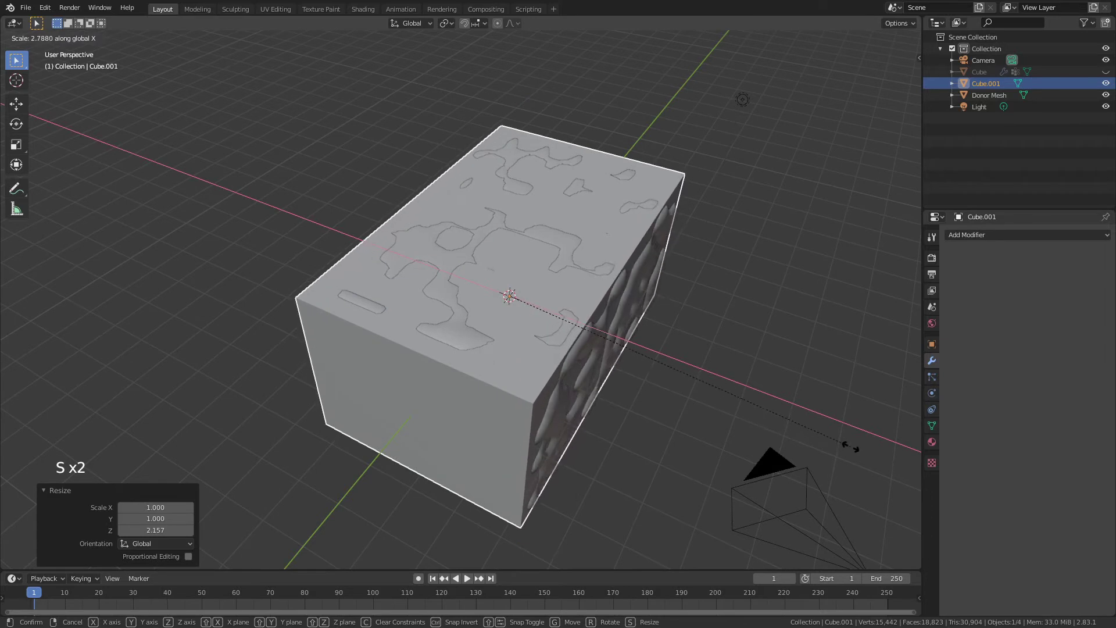
middle_click(634, 390)
key(s)
middle_click(699, 344)
key(s)
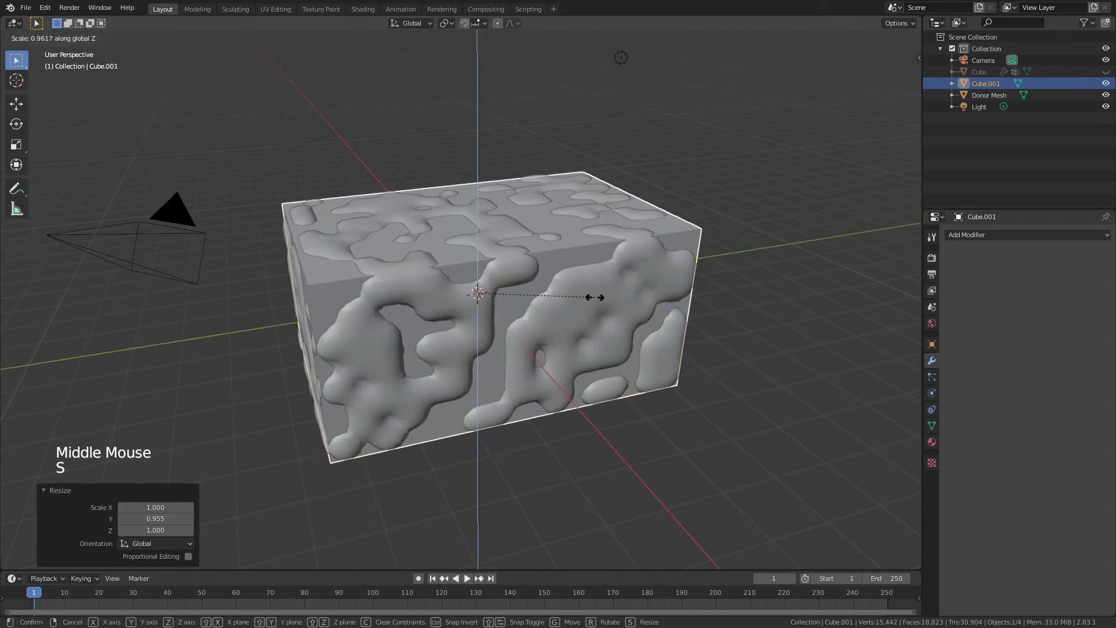
middle_click(424, 359)
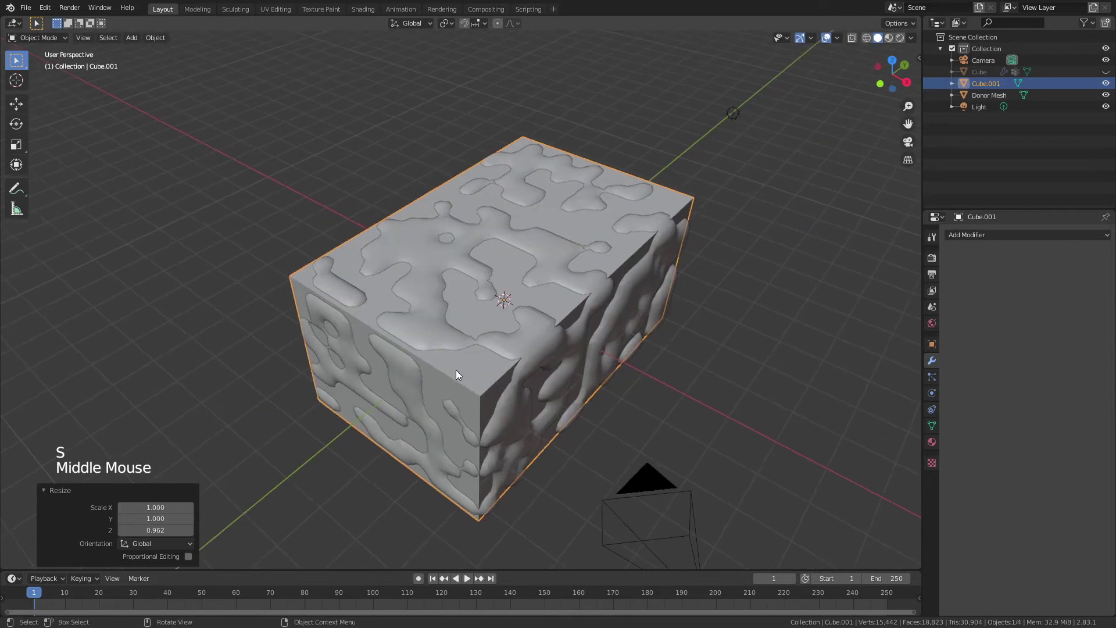
- Apply the box's scale and rename it Acceptor Mesh
key(ctrl+a)
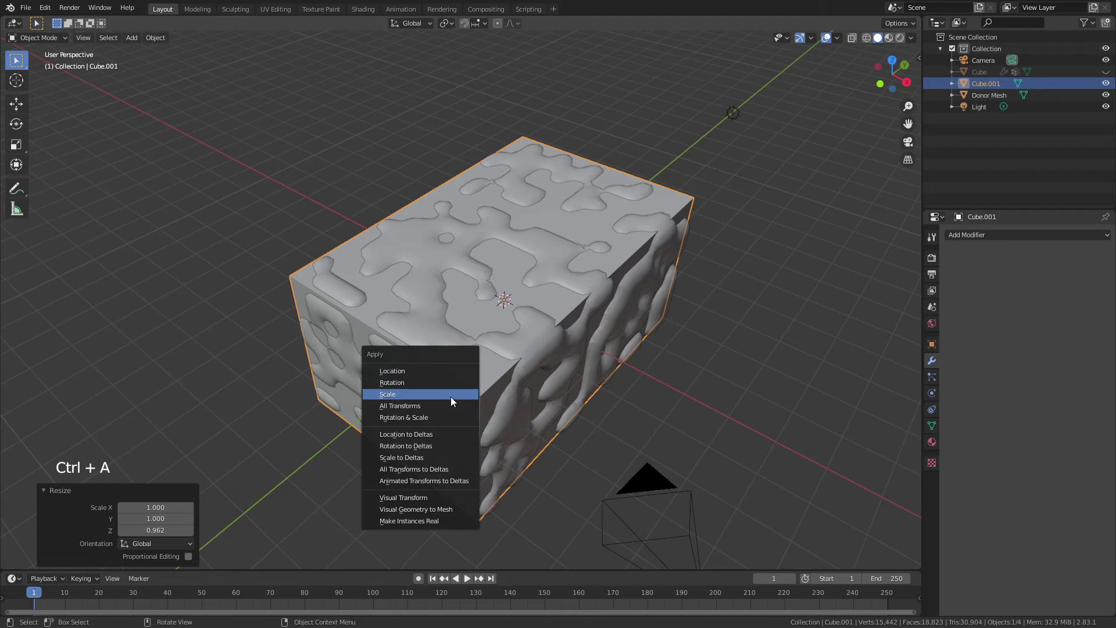
double_click(982, 87)
key(c)
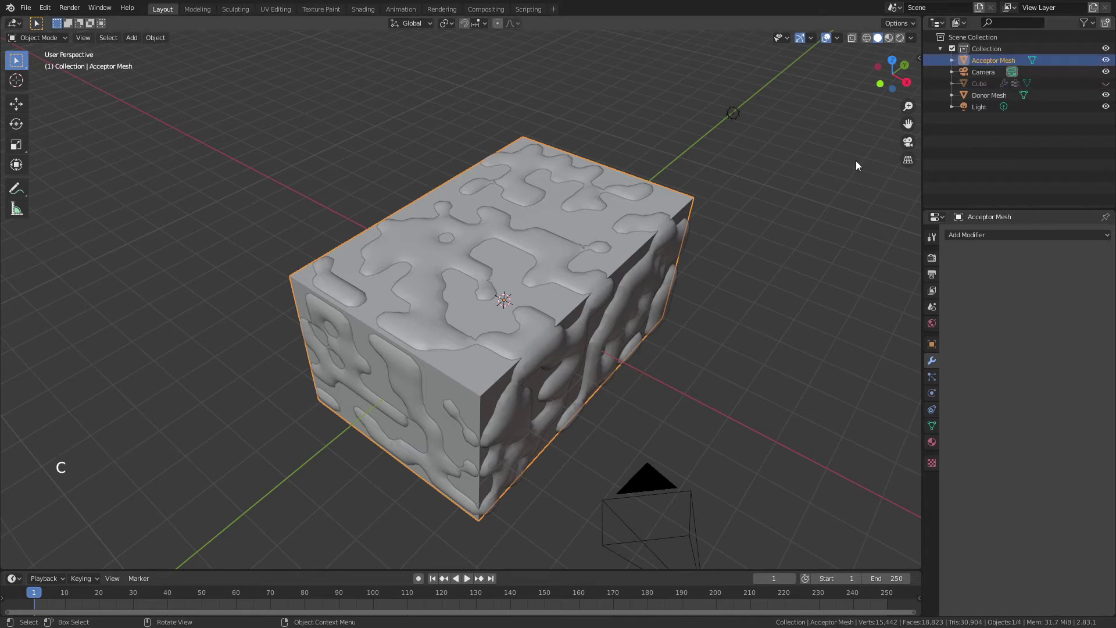
- Give the Acceptor Mesh a Bevel modifier with 2 segments, Angle limit method and 0.02 m offset
scroll(up, 3)
middle_click(575, 240)
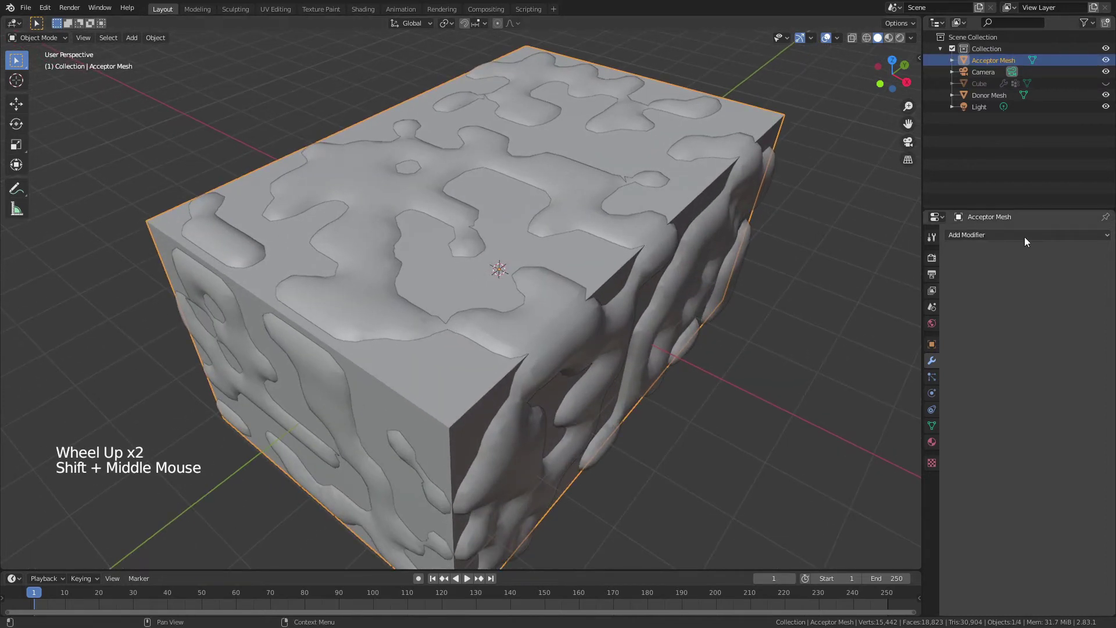
click(1026, 243)
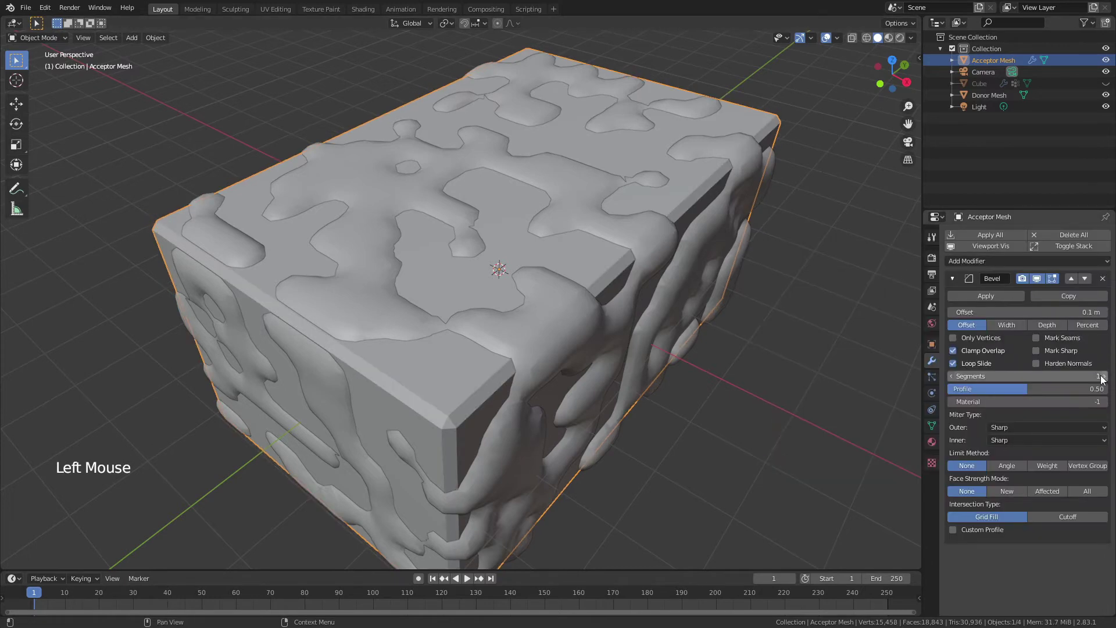
click(1107, 381)
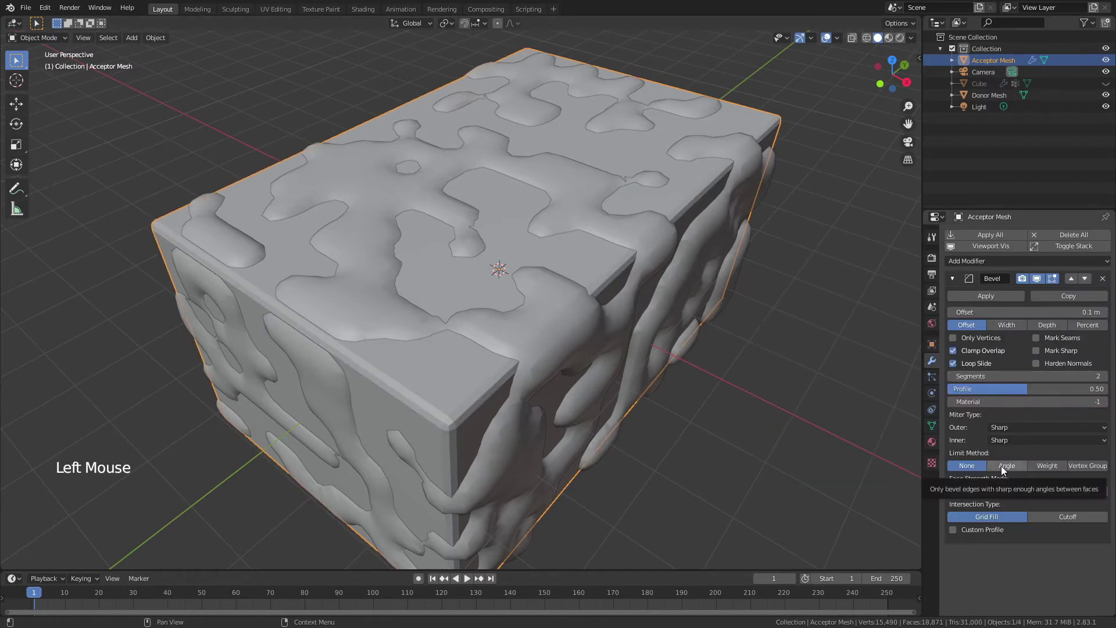
click(1005, 469)
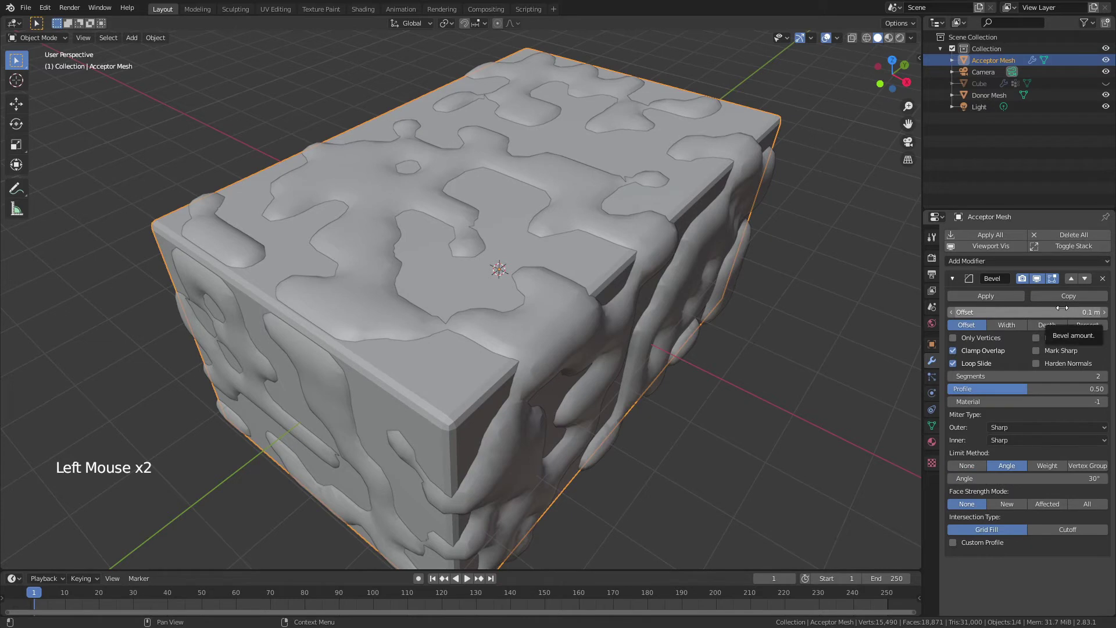
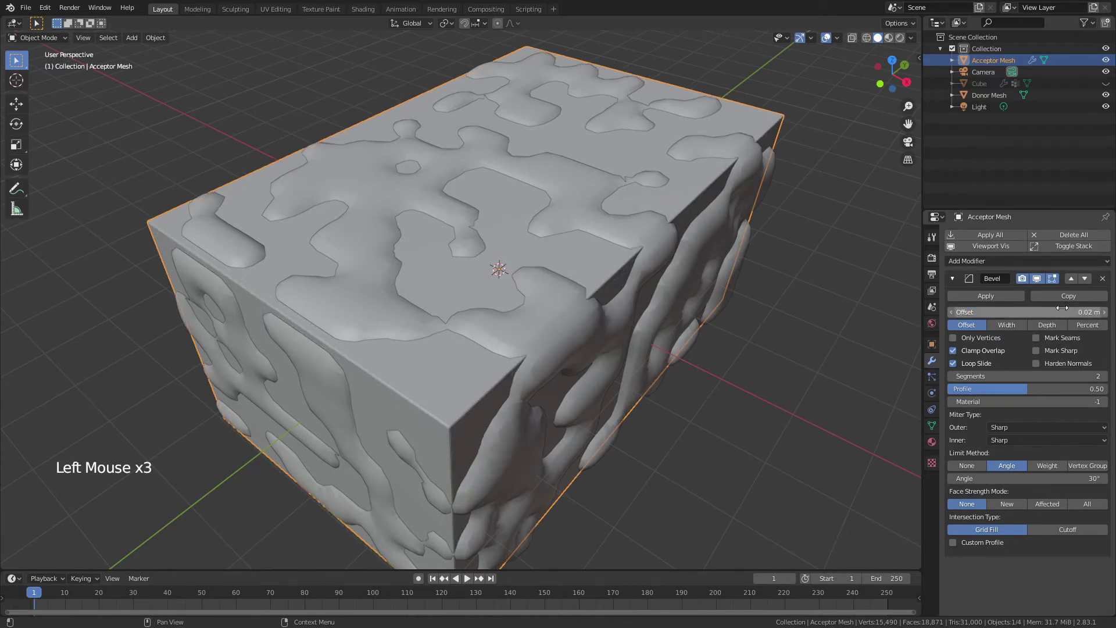
click(951, 286)
- Add a Subdivision Surface modifier to the Acceptor Mesh and collapse its panel
click(966, 269)
click(1027, 373)
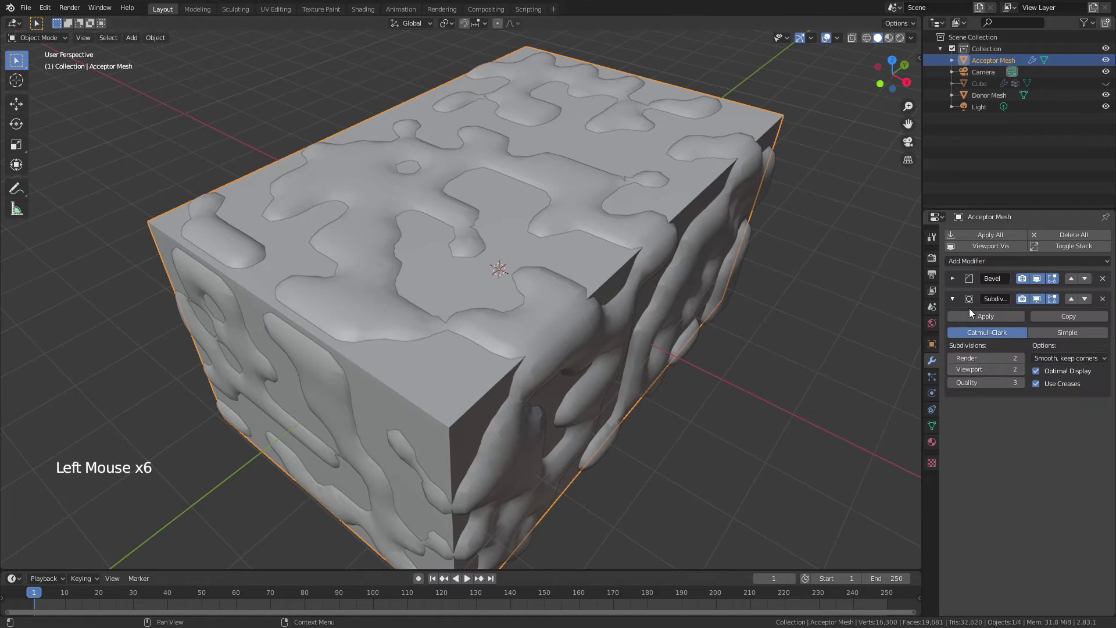
click(957, 300)
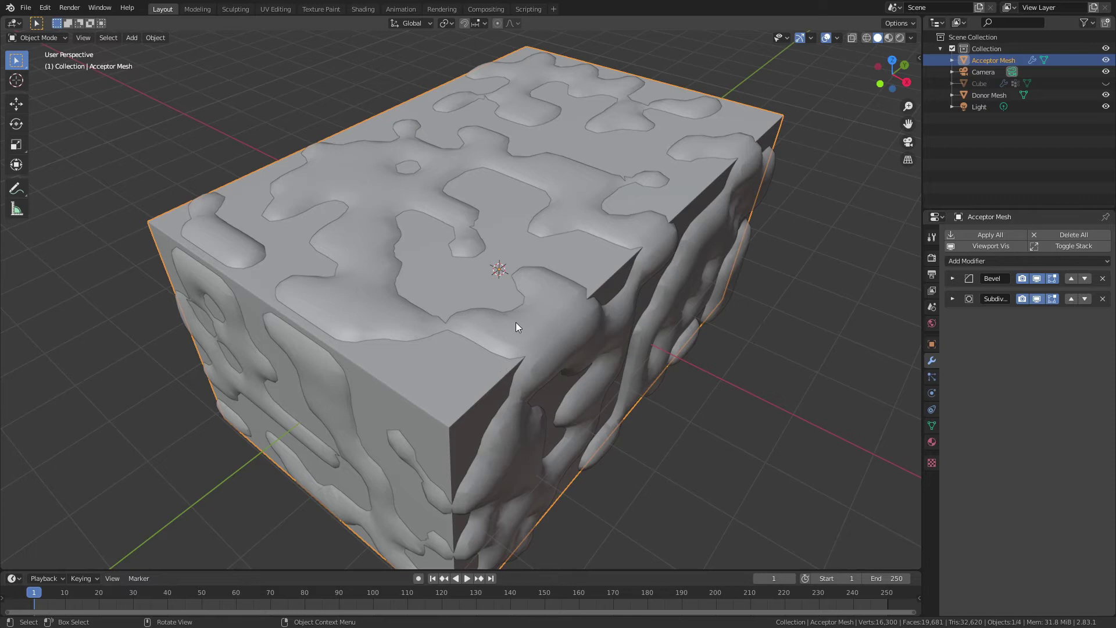
- Smooth the Donor Mesh with a Smooth modifier at factor 1.000 and 2 repeats, applied to its geometry
click(546, 342)
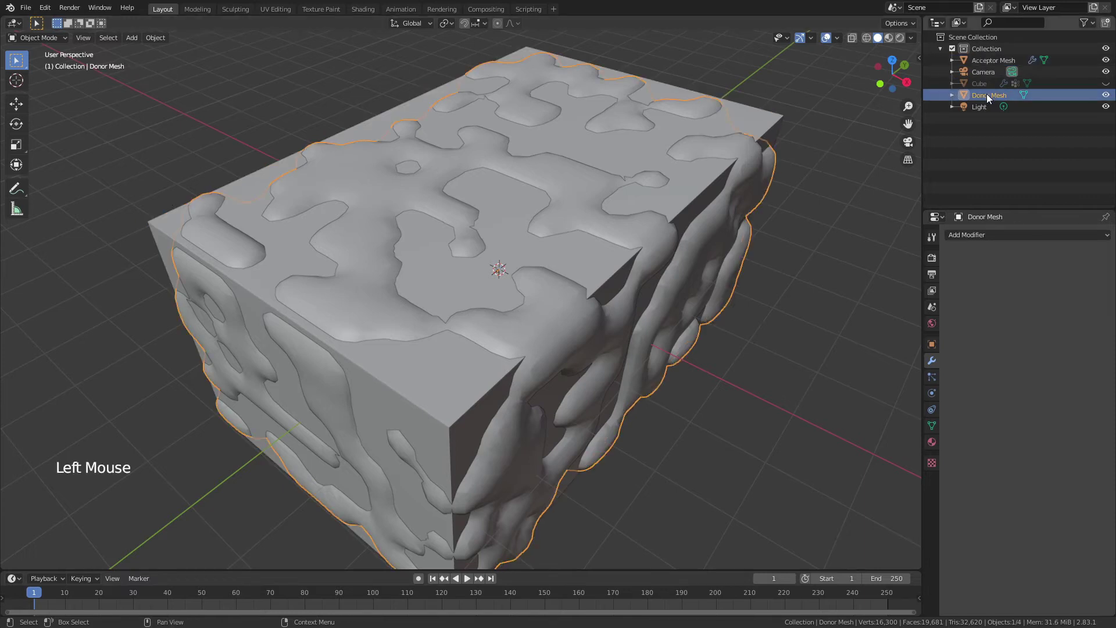
click(453, 408)
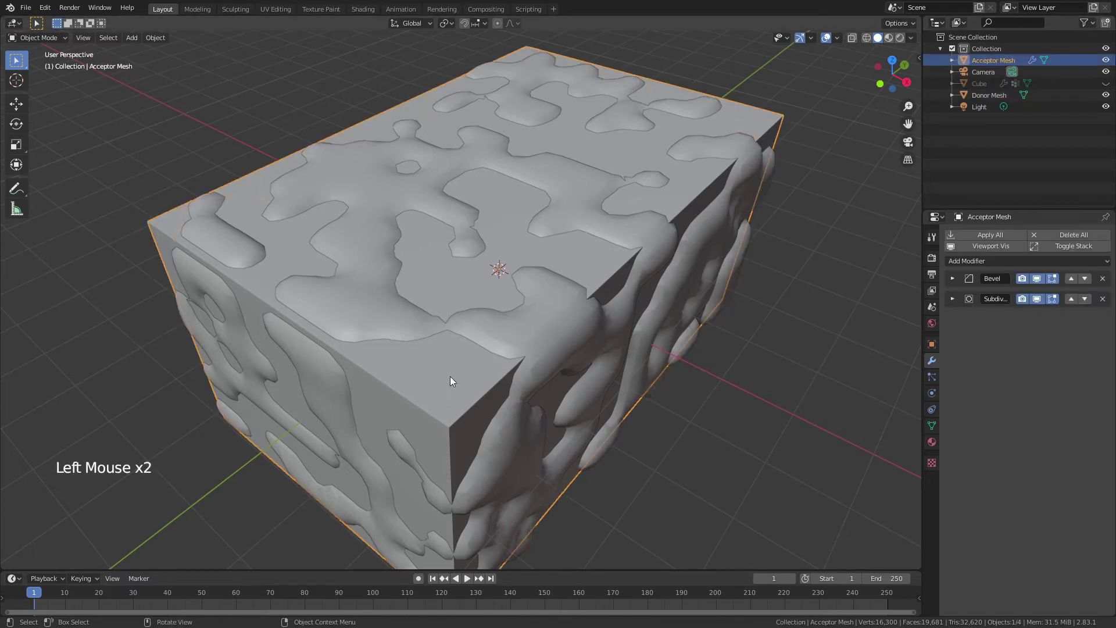
click(573, 335)
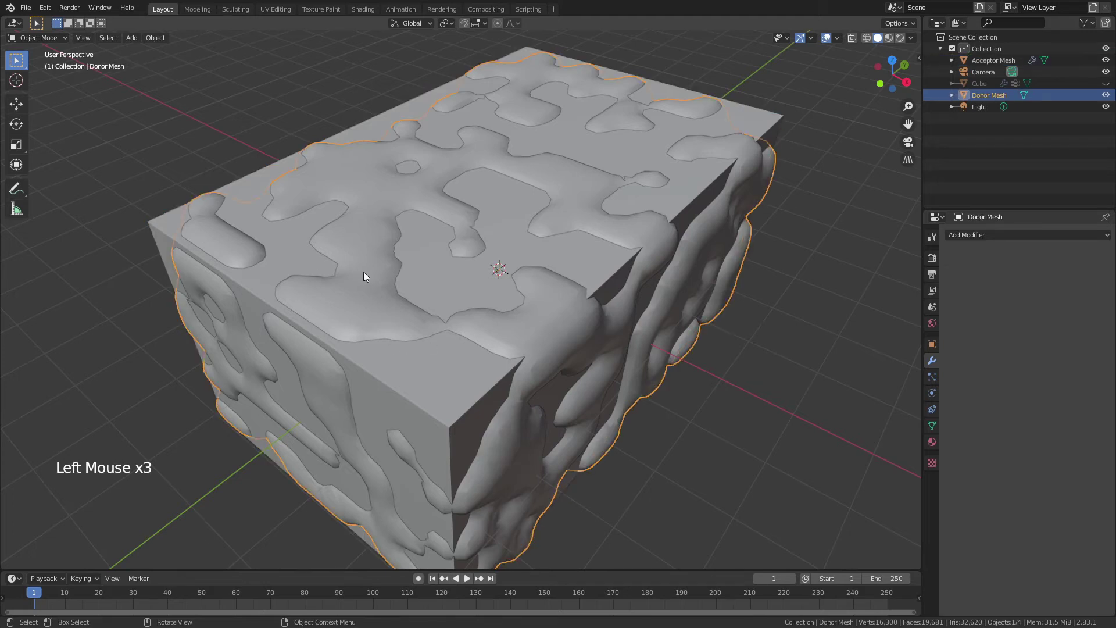
click(1027, 244)
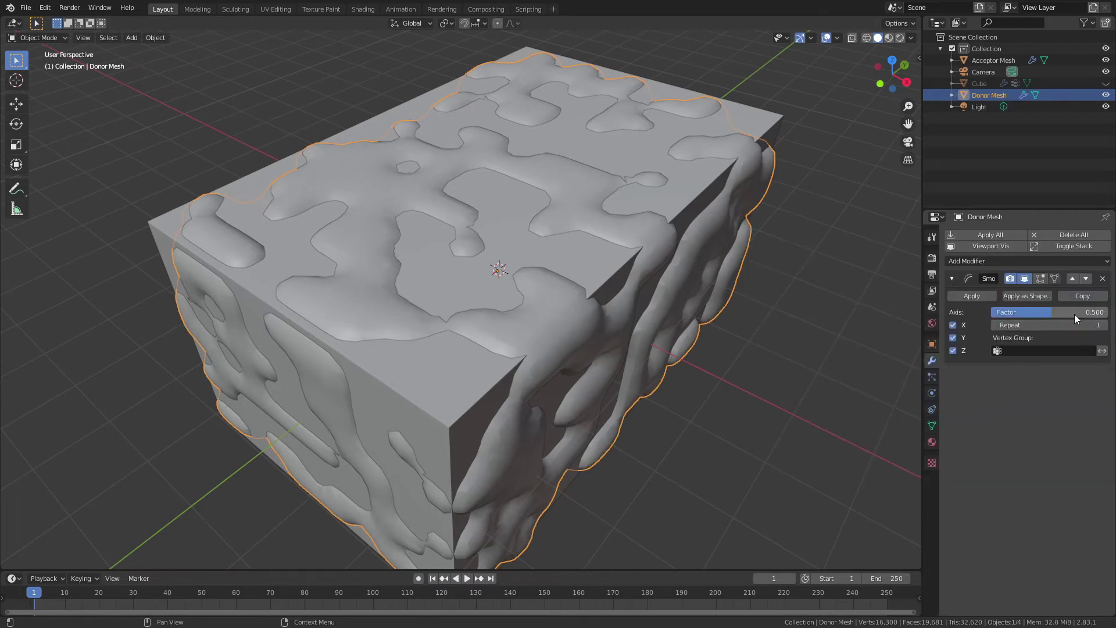
click(1076, 321)
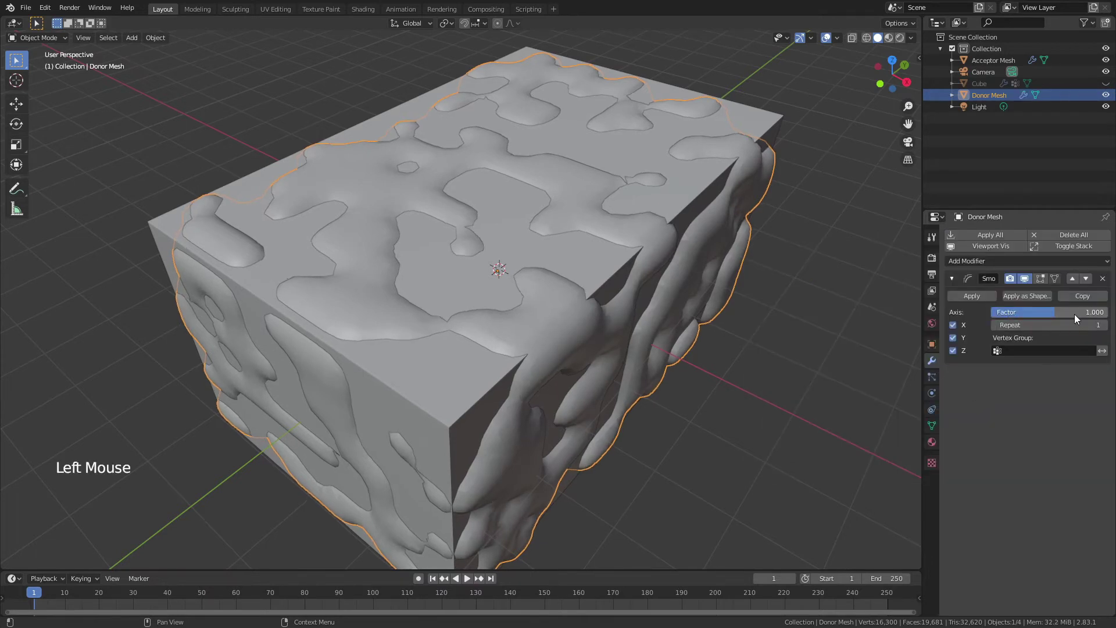
click(1107, 333)
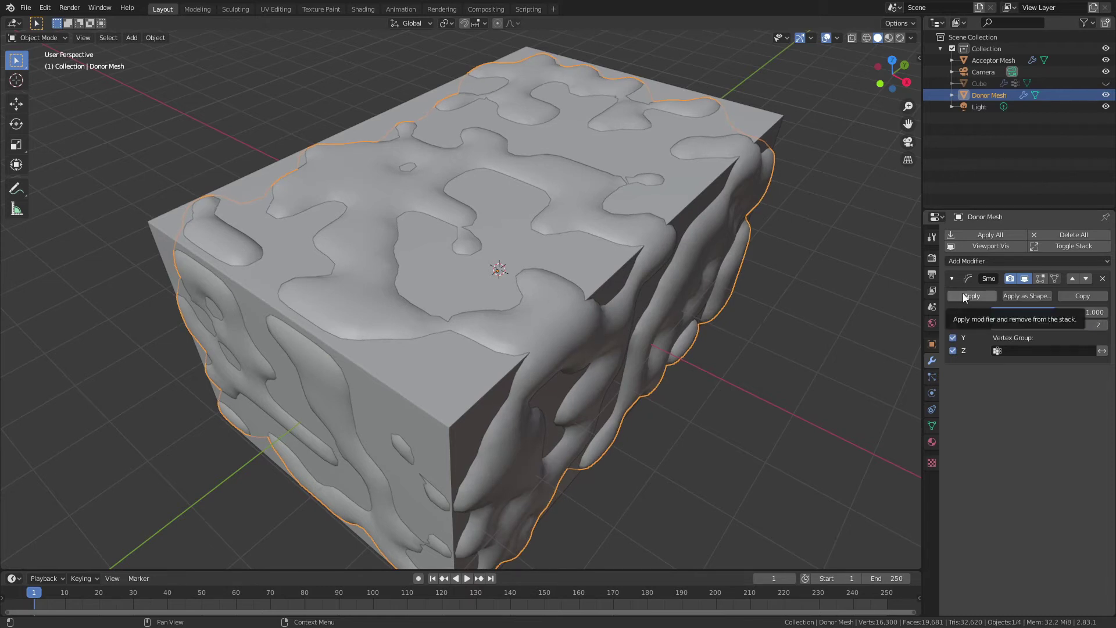
click(967, 296)
middle_click(469, 339)
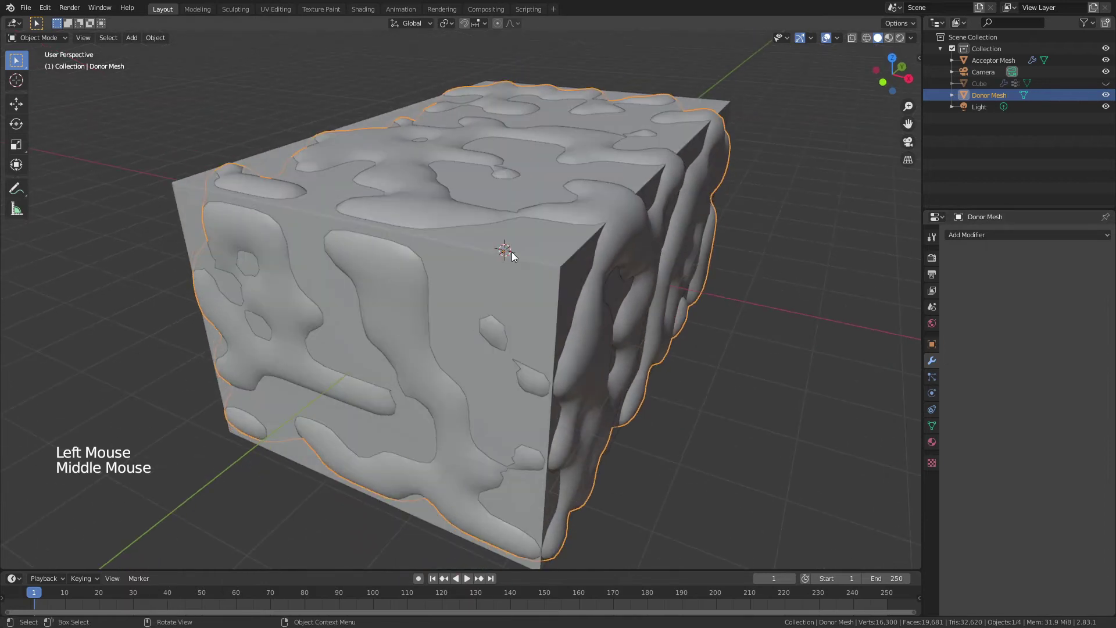
- Give the Acceptor Mesh a Boolean Difference modifier with Donor Mesh as the cutting object
click(541, 277)
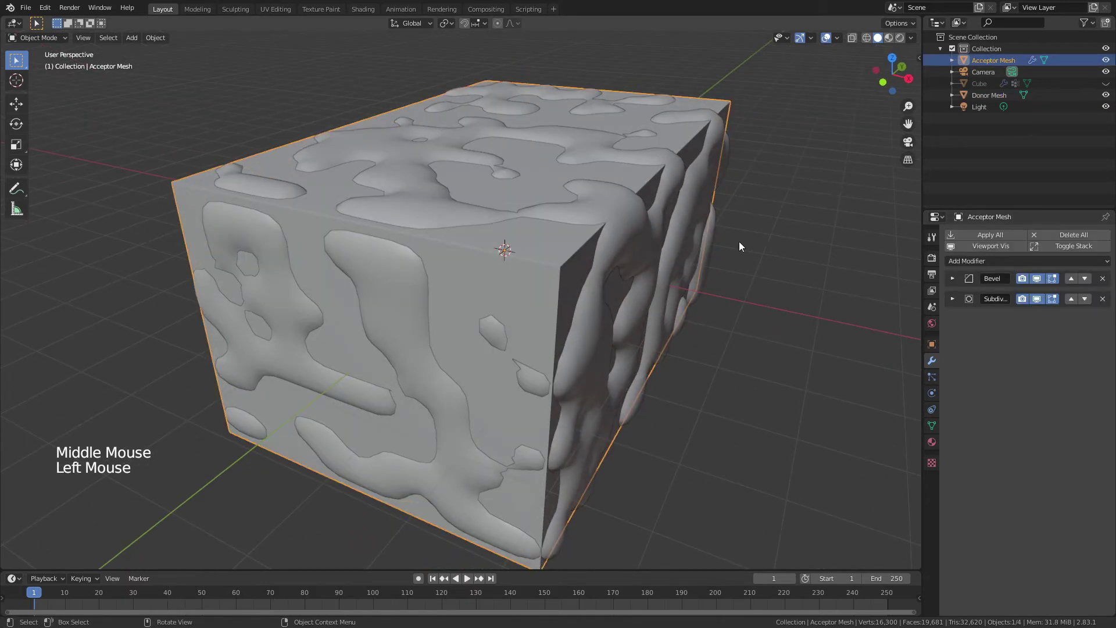
click(967, 268)
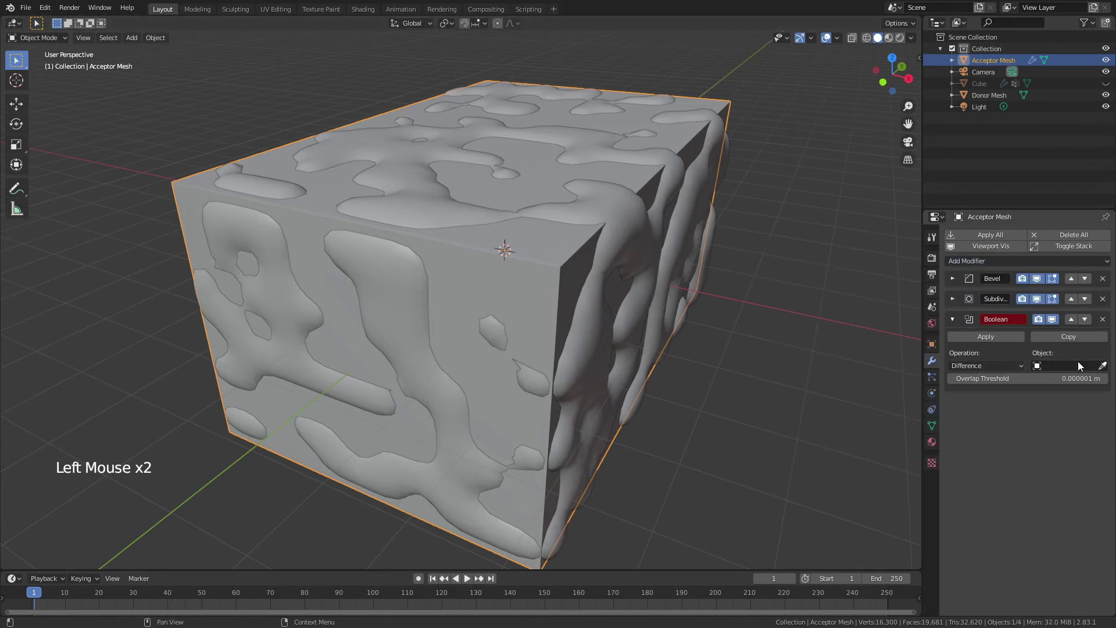
click(1072, 370)
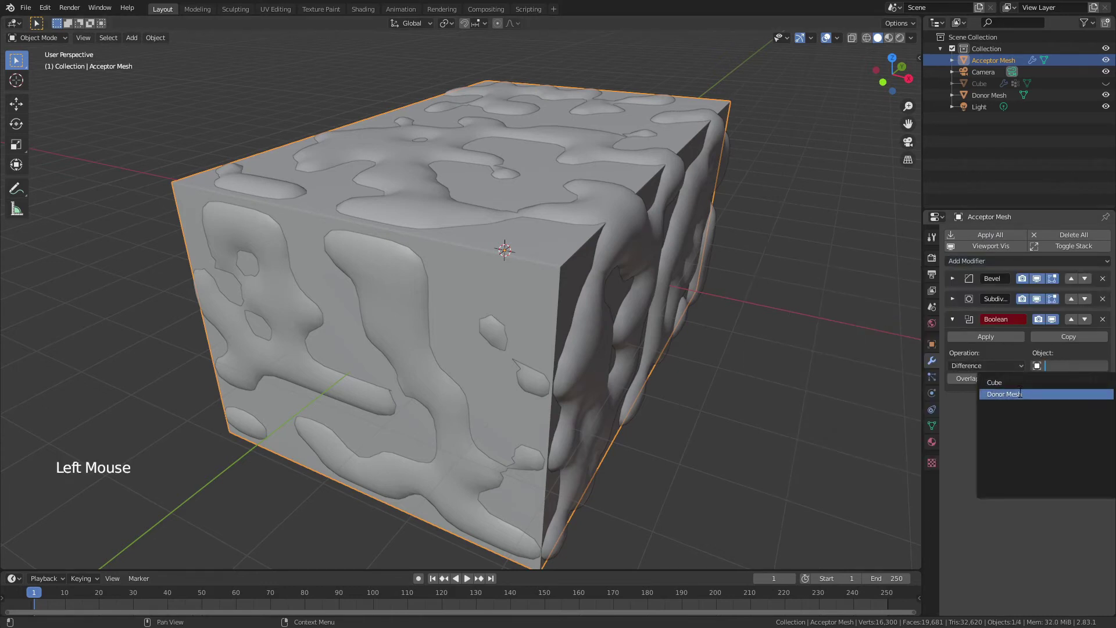
middle_click(624, 305)
click(768, 350)
middle_click(753, 348)
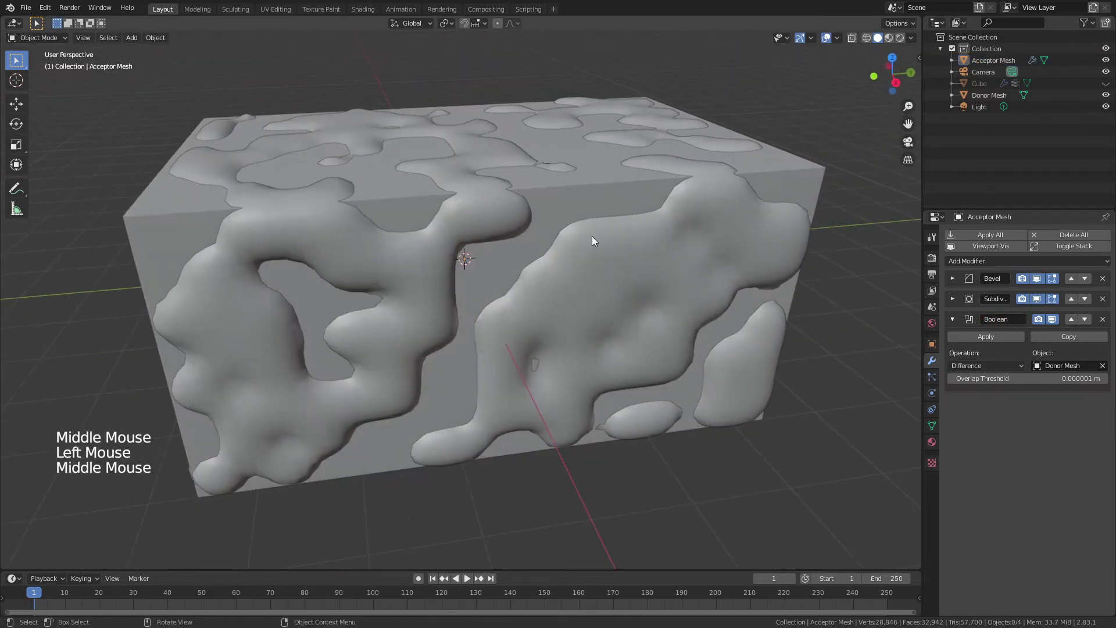
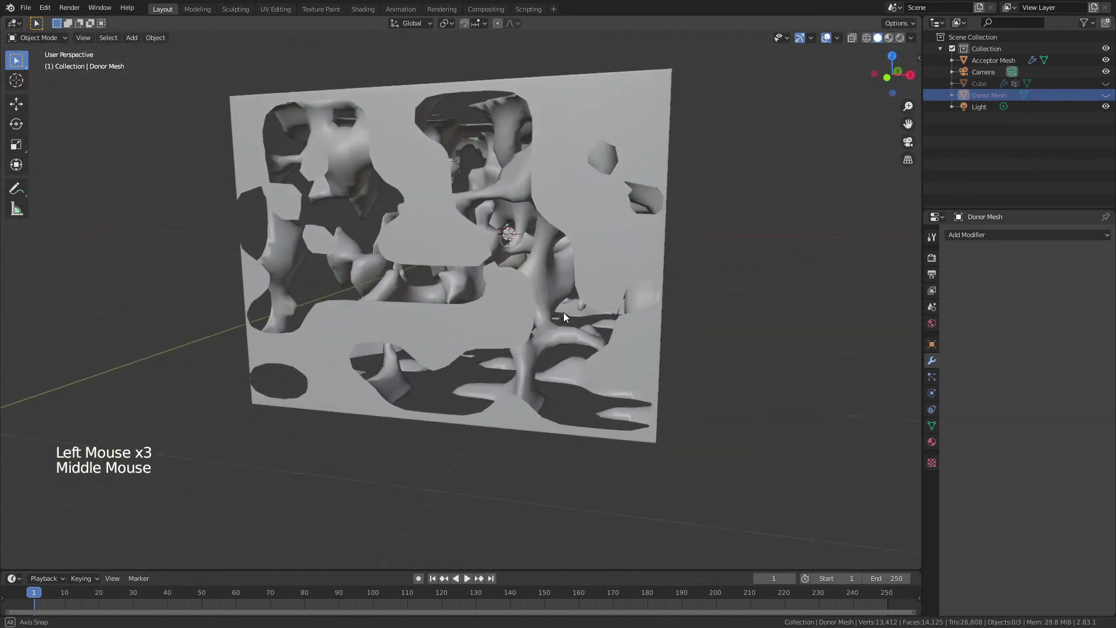
- Enable Auto Smooth normals at 30° on the Donor Mesh after inspecting the carved cavities
scroll(up, 3)
middle_click(449, 323)
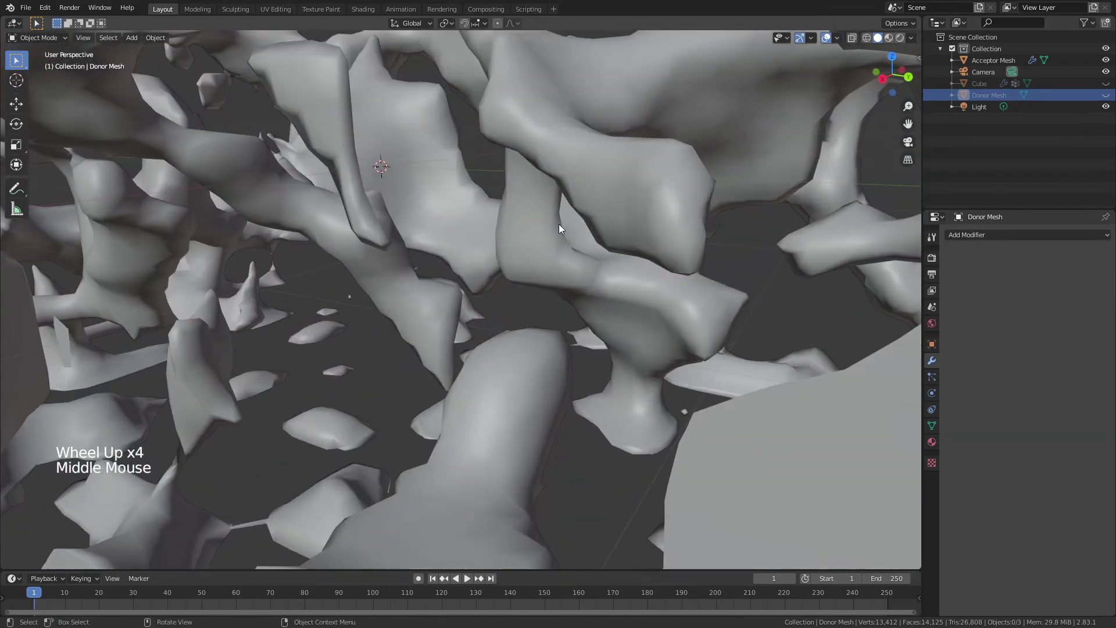
scroll(down, 3)
middle_click(610, 204)
middle_click(483, 286)
scroll(up, 3)
click(928, 428)
click(948, 437)
click(966, 452)
scroll(down, 3)
- Select the Acceptor Mesh, show its modifier stack and inspect the porous, sponge-like cut
middle_click(541, 290)
click(708, 386)
middle_click(583, 273)
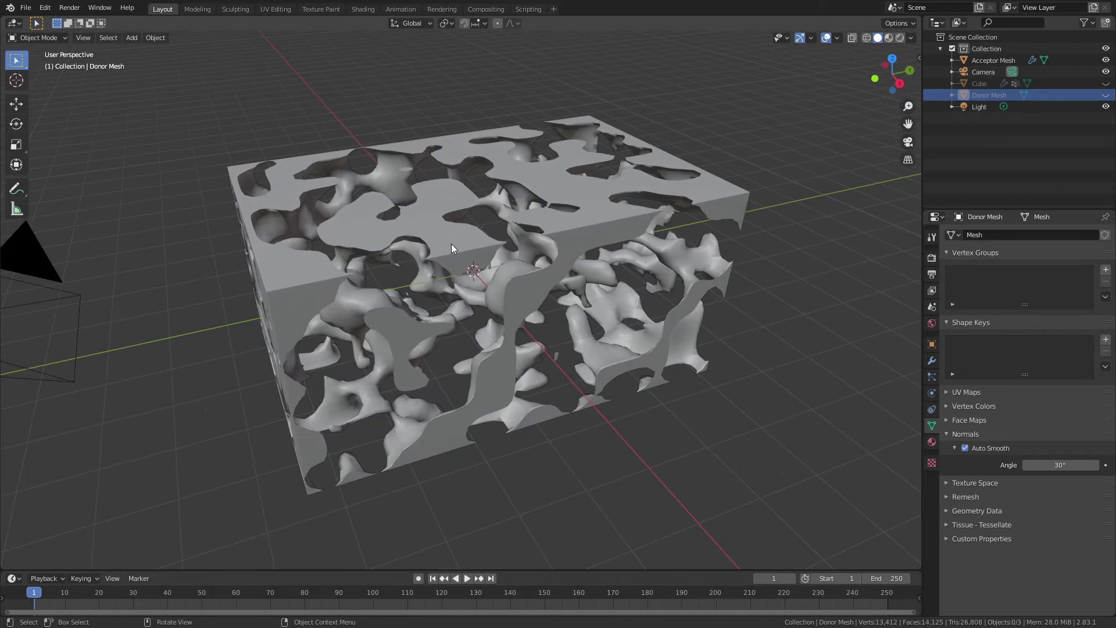
click(453, 245)
click(935, 366)
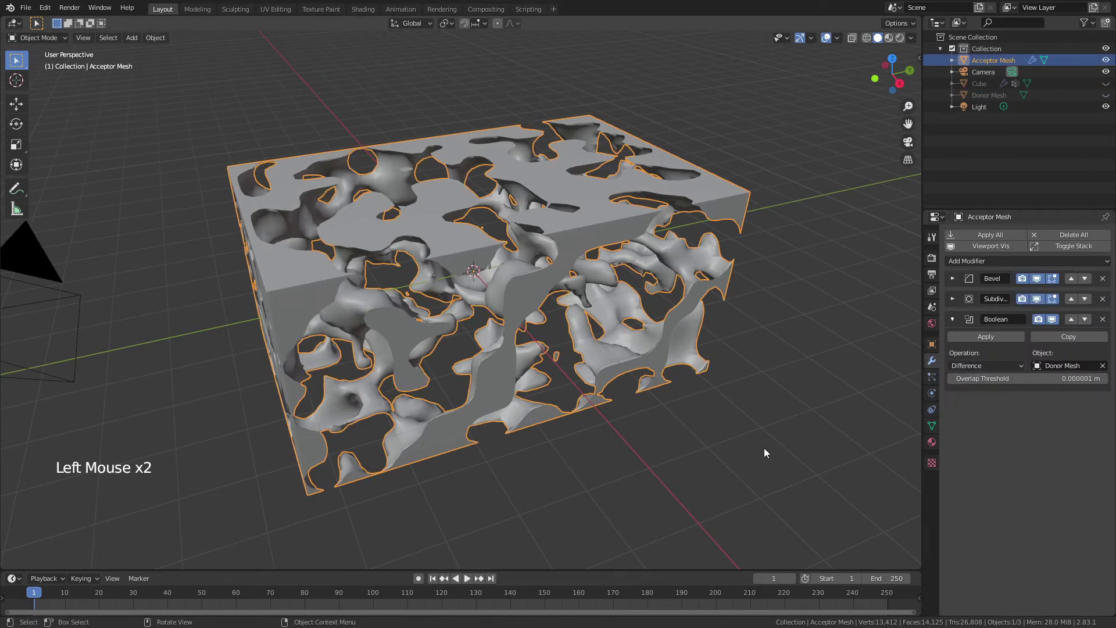
middle_click(426, 265)
key(Tab)
key(Tab)
middle_click(476, 262)
scroll(up, 3)
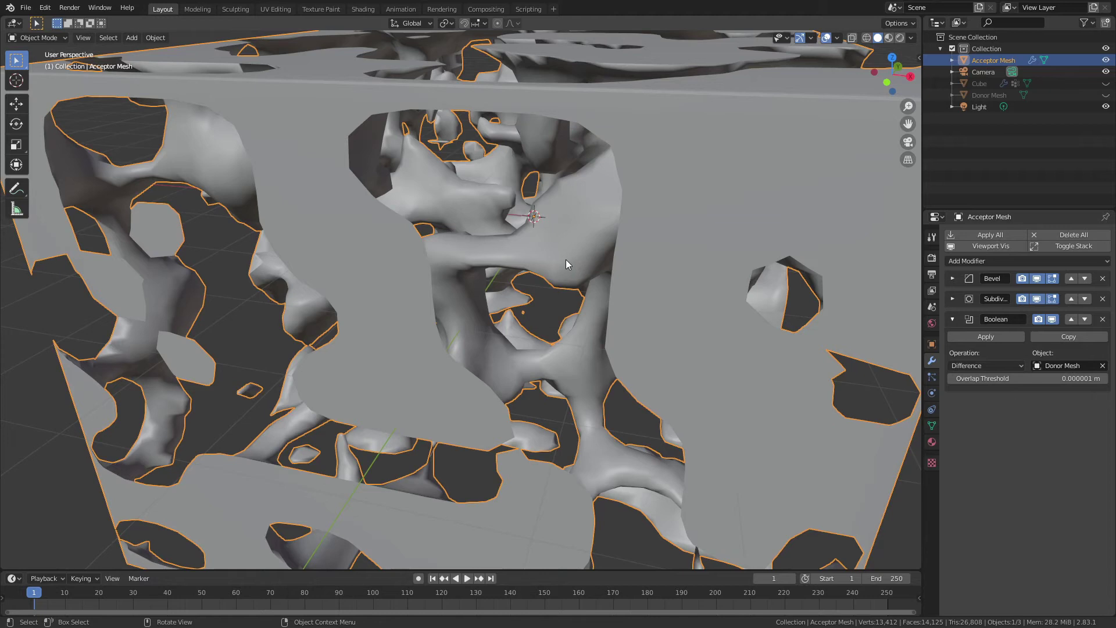
middle_click(565, 275)
scroll(down, 3)
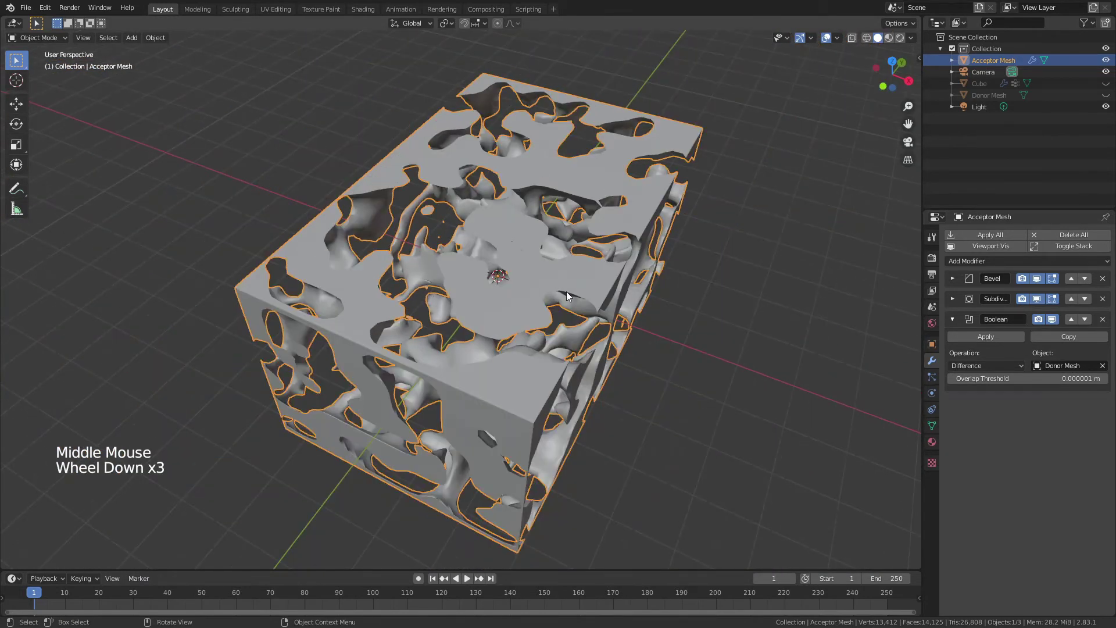
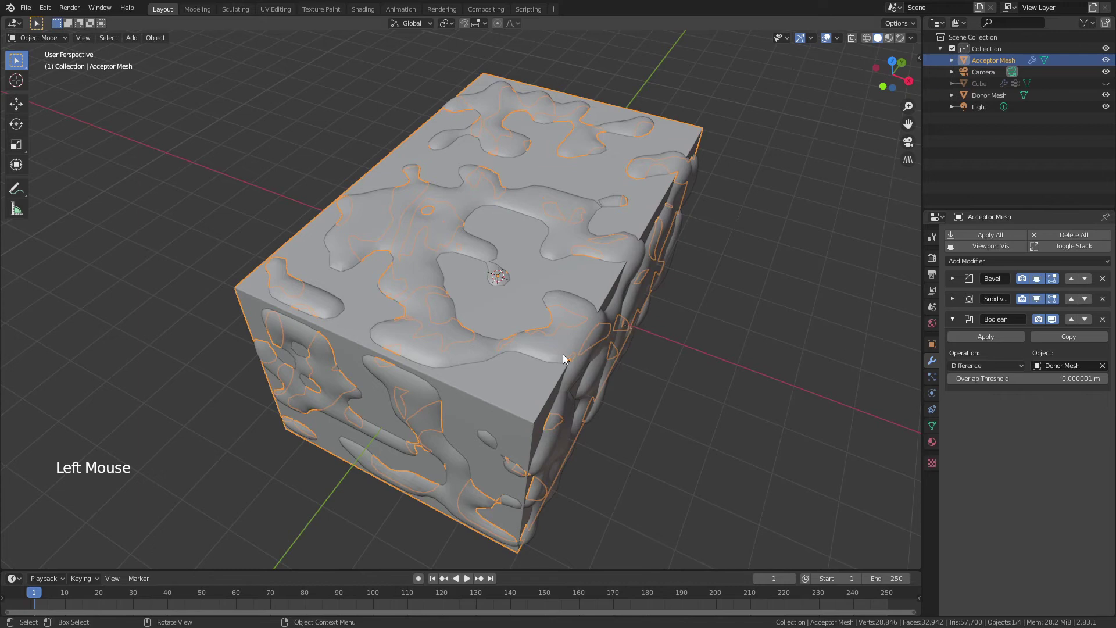
- Scale the Donor Mesh and then the Acceptor Mesh down slightly along Y
click(516, 401)
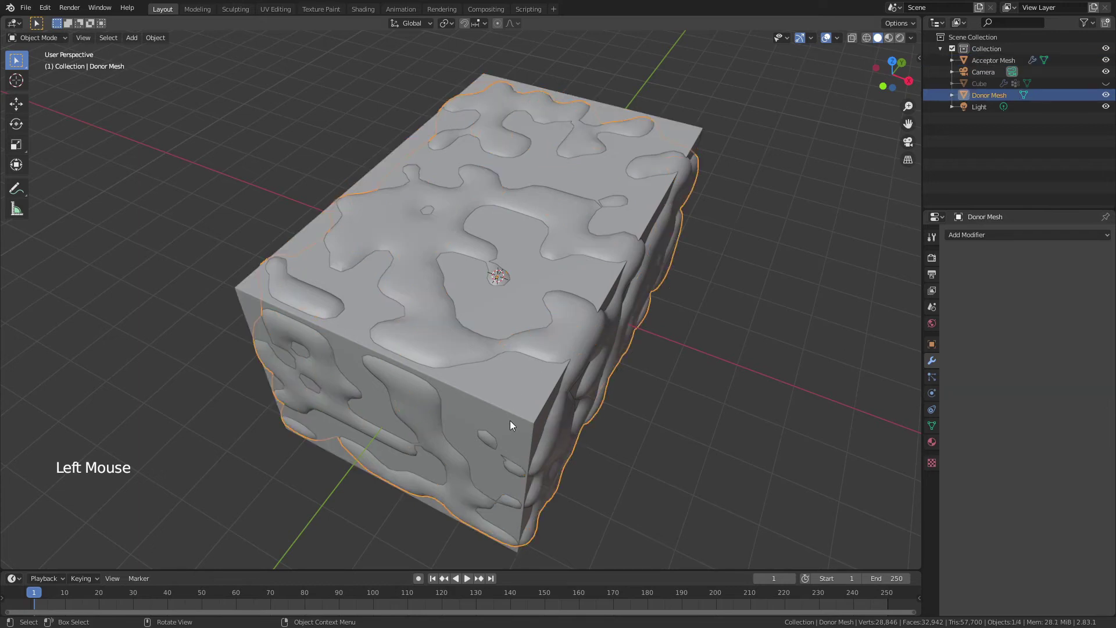
key(s)
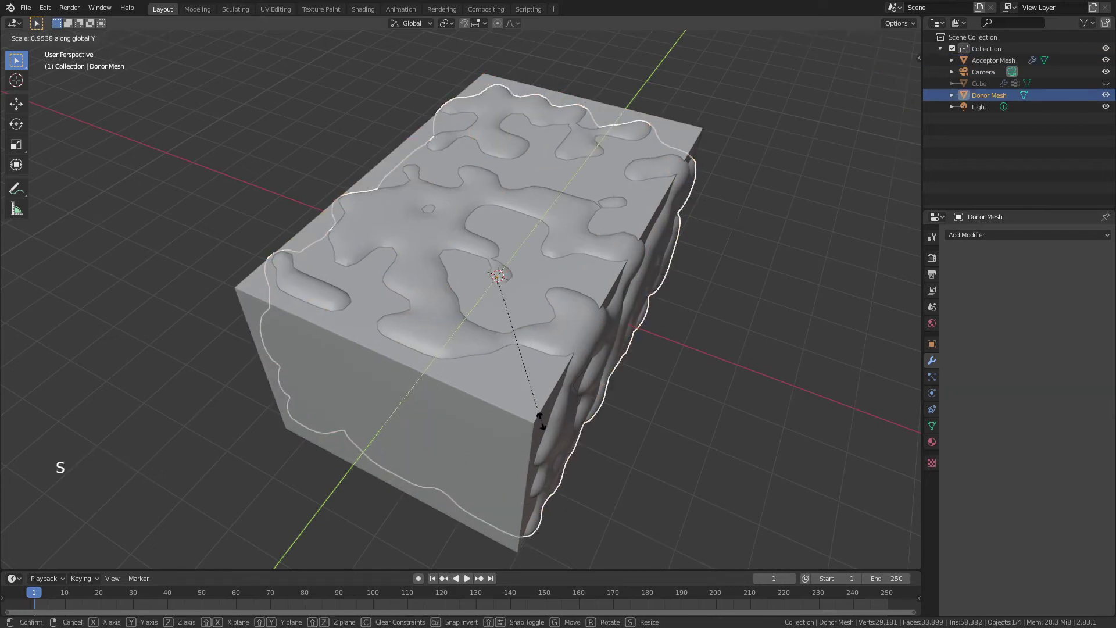
click(502, 430)
key(s)
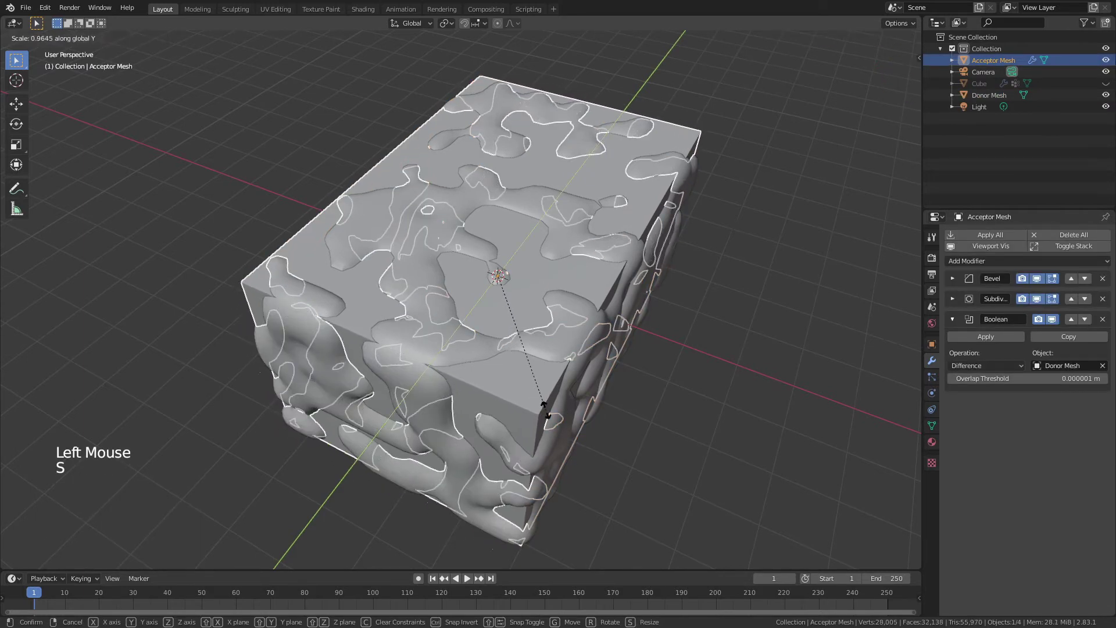
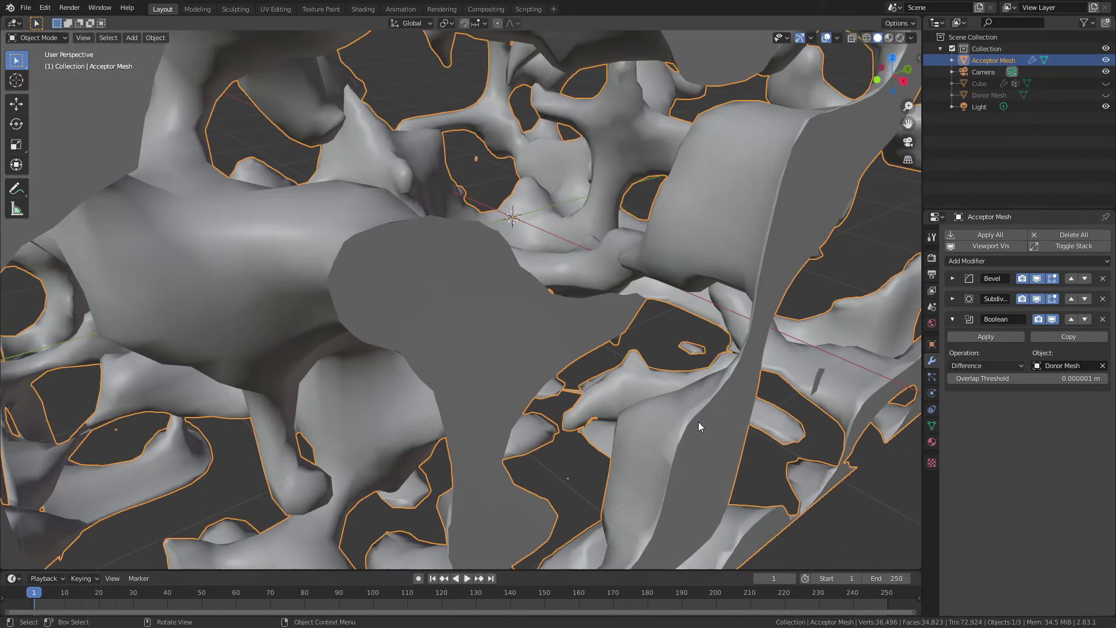
- Show and select the Donor Mesh and give it a Subdivision Surface modifier
click(998, 101)
click(1110, 103)
scroll(down, 3)
click(1001, 232)
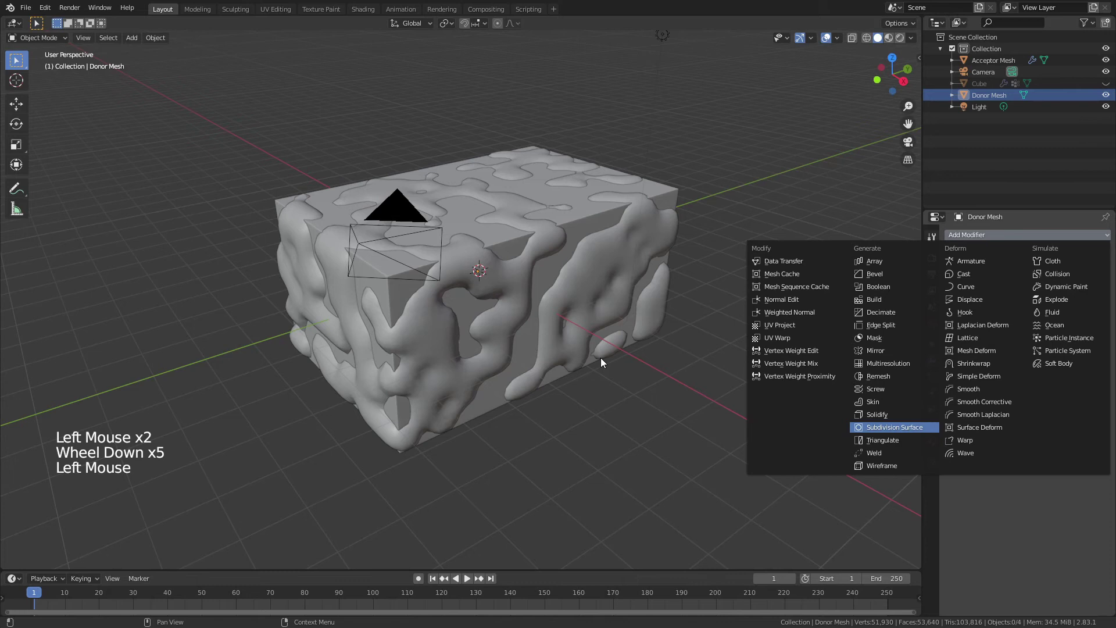
scroll(up, 3)
click(1106, 100)
- Inspect the smoothed surfaces, then select the Acceptor Mesh in the Outliner
middle_click(694, 332)
scroll(up, 3)
middle_click(693, 345)
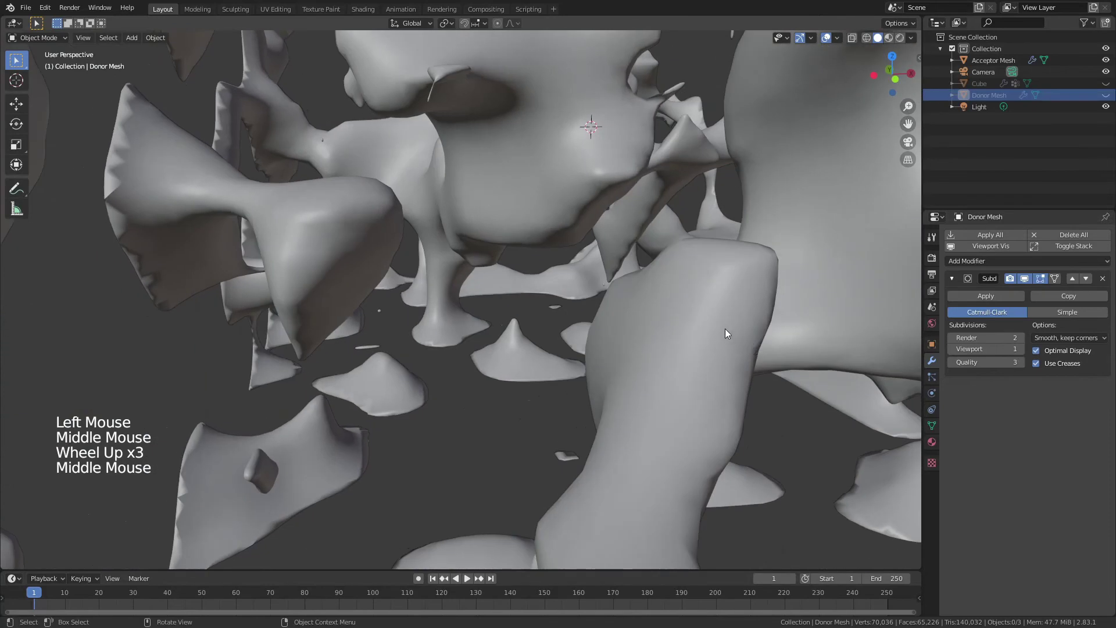
click(122, 174)
right_click(122, 175)
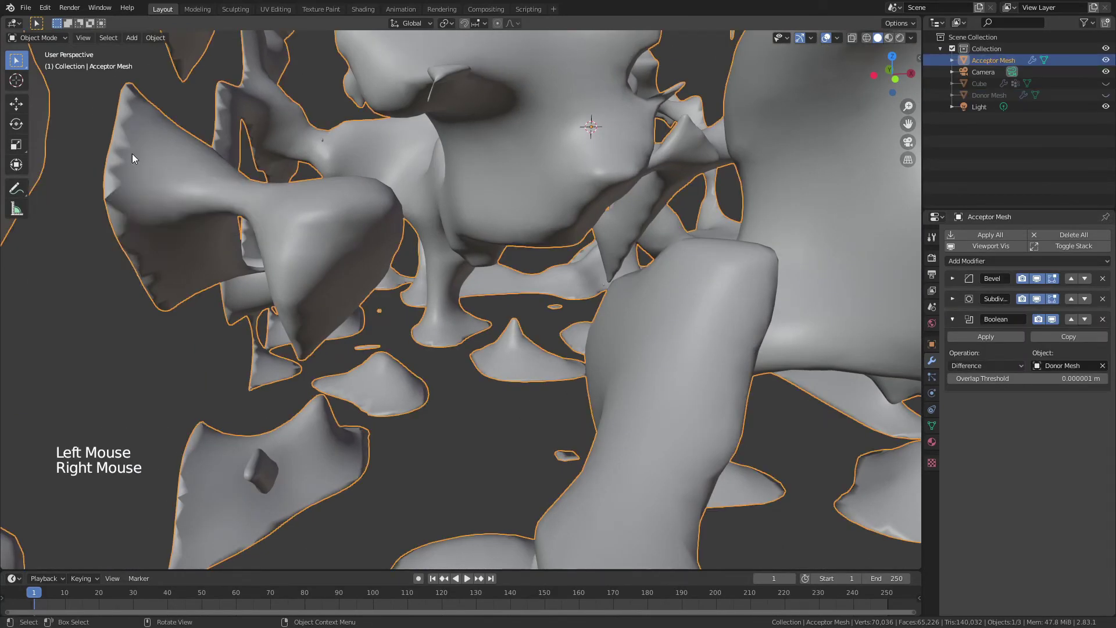
- Enable Auto Smooth normals on the Acceptor Mesh and inspect its carved cavities
click(934, 431)
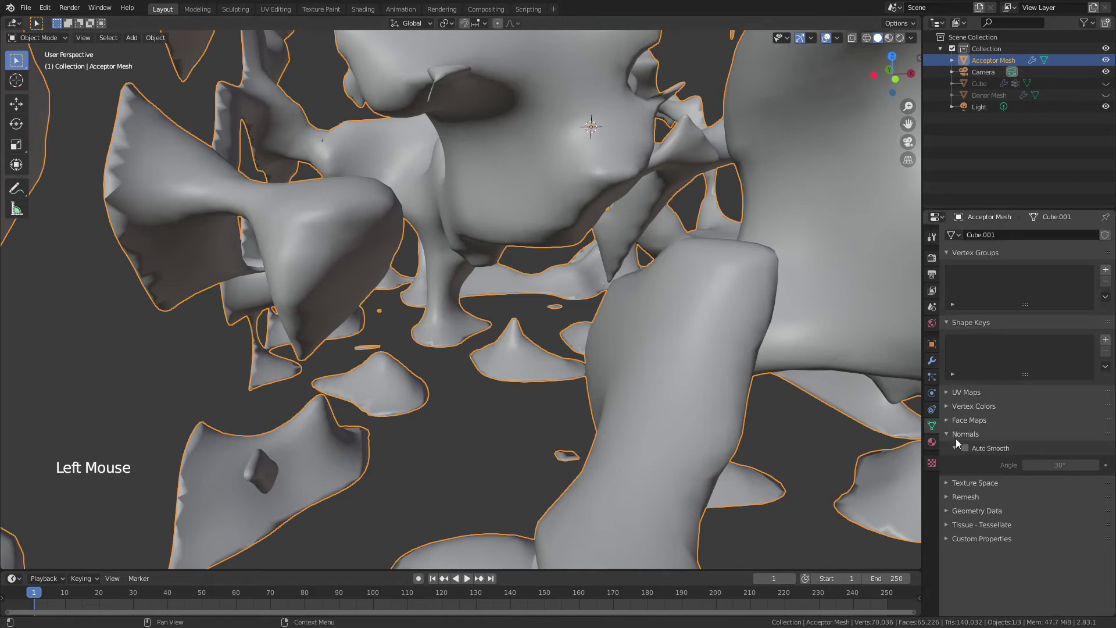
click(966, 453)
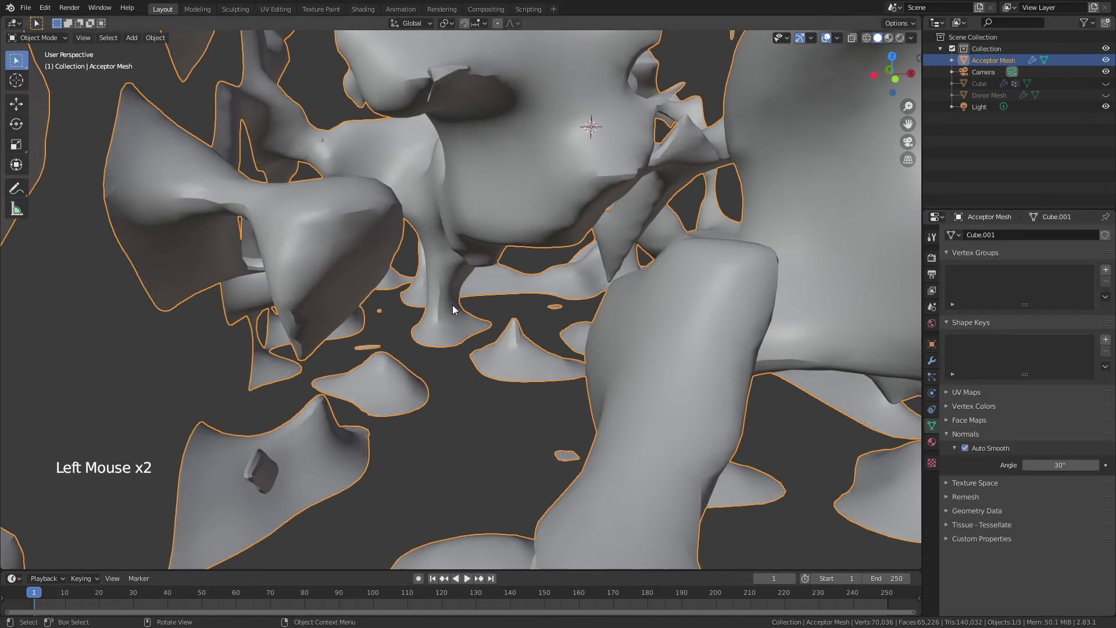
middle_click(647, 270)
scroll(down, 3)
middle_click(561, 265)
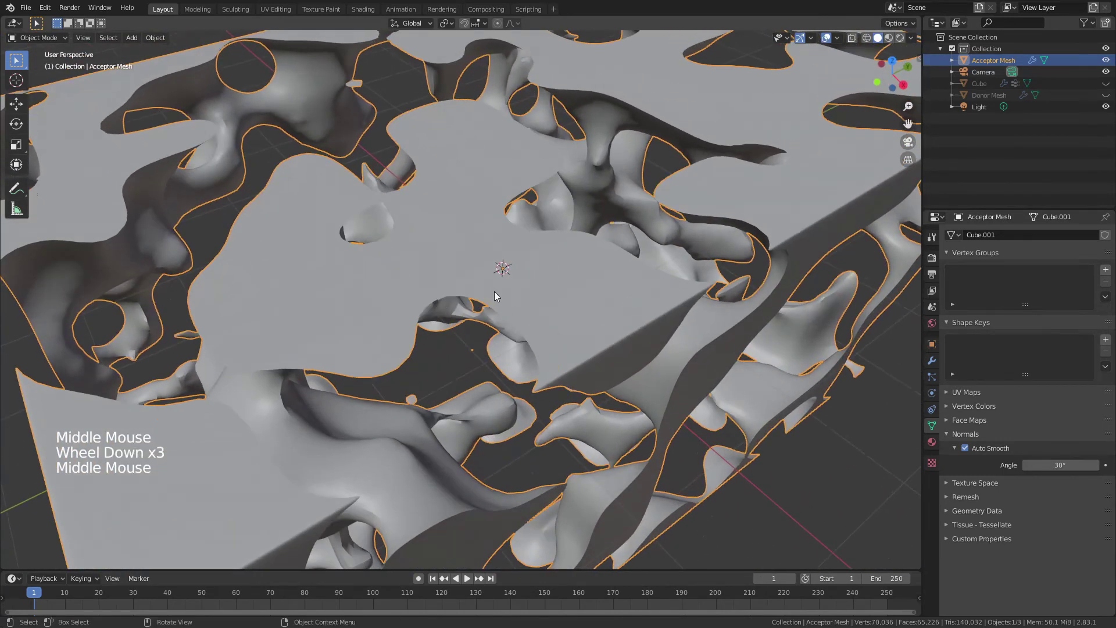
middle_click(525, 282)
scroll(down, 3)
click(652, 517)
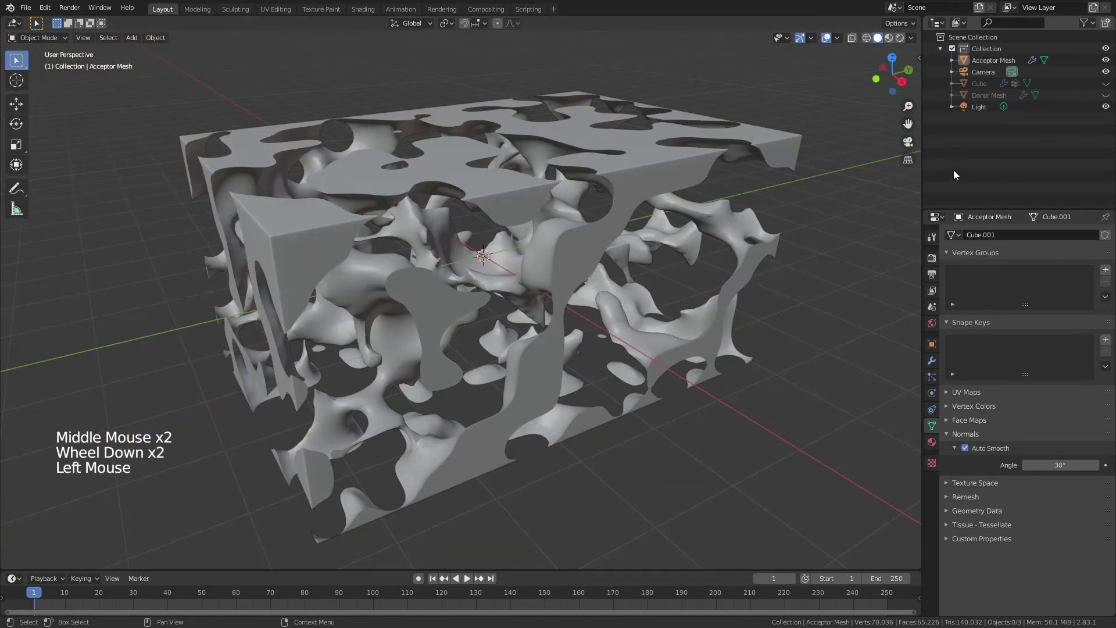
- Unhide the Donor Mesh so its smoothed blobs fill the Acceptor Mesh's cavities
click(1108, 101)
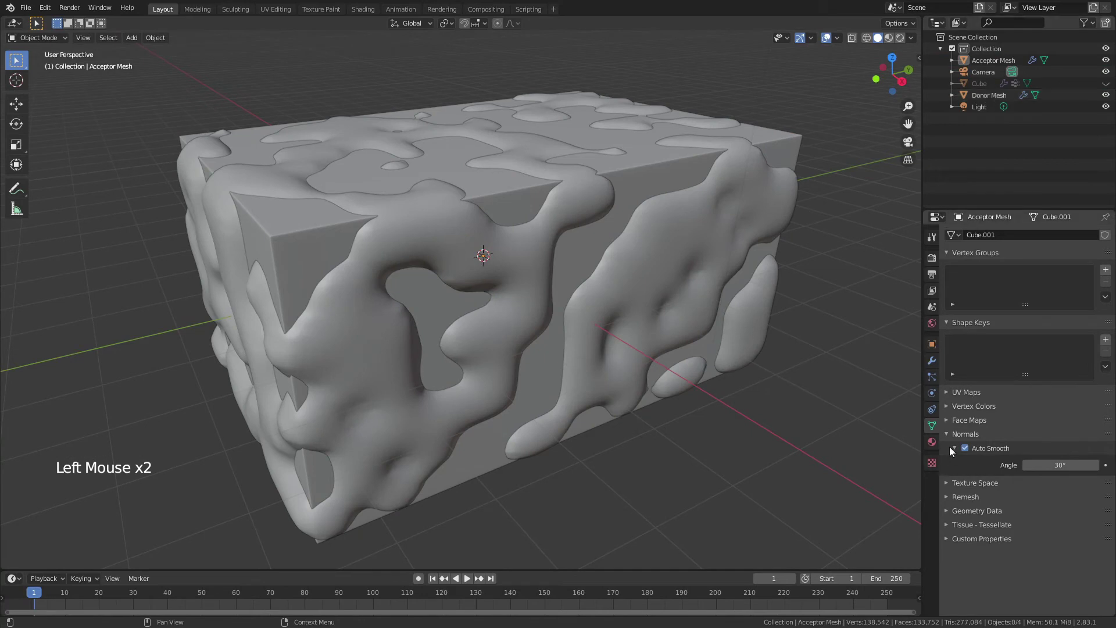
middle_click(384, 331)
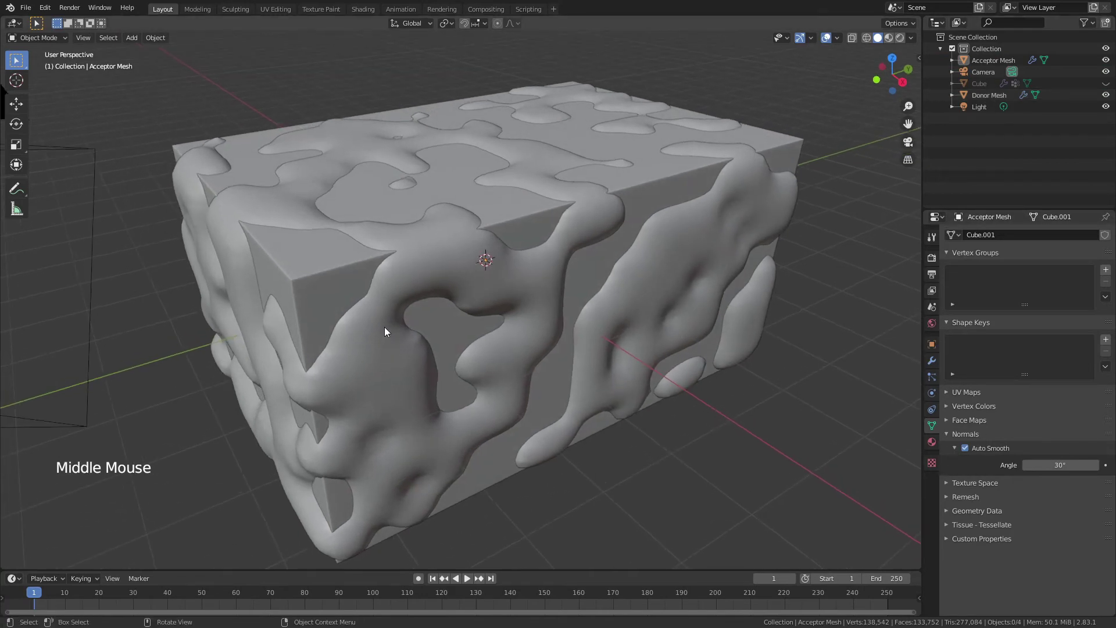
middle_click(471, 289)
click(710, 471)
middle_click(420, 276)
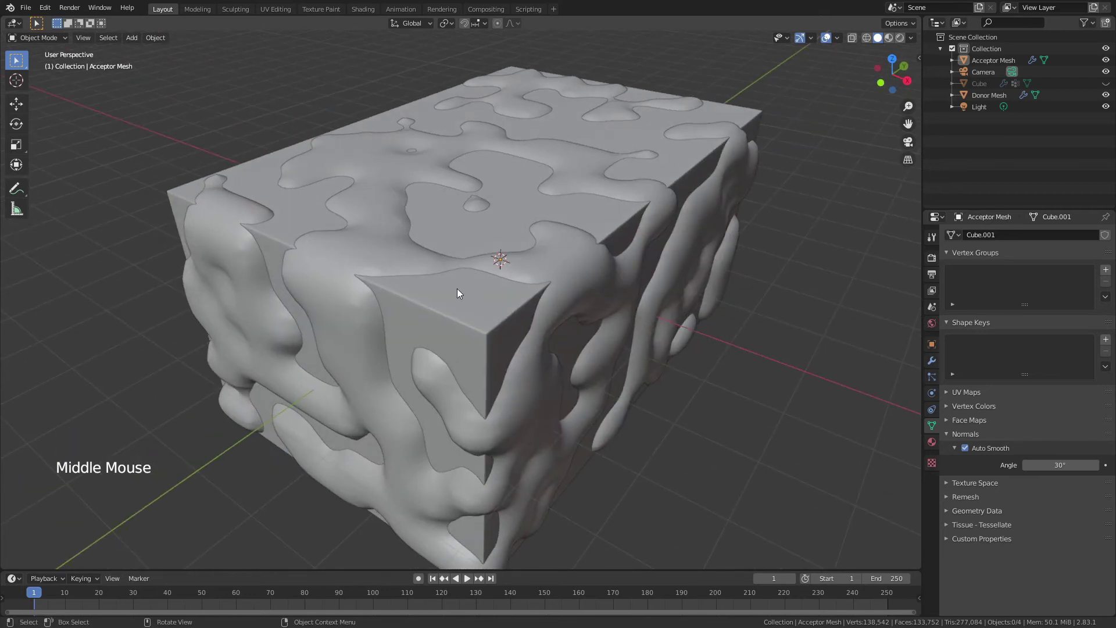
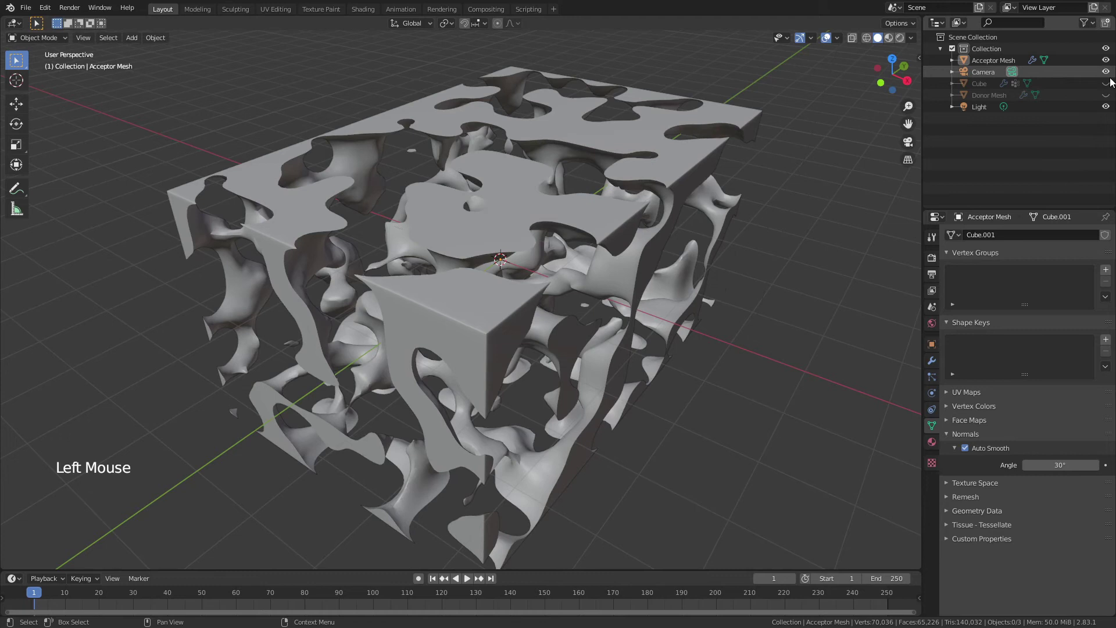
middle_click(724, 225)
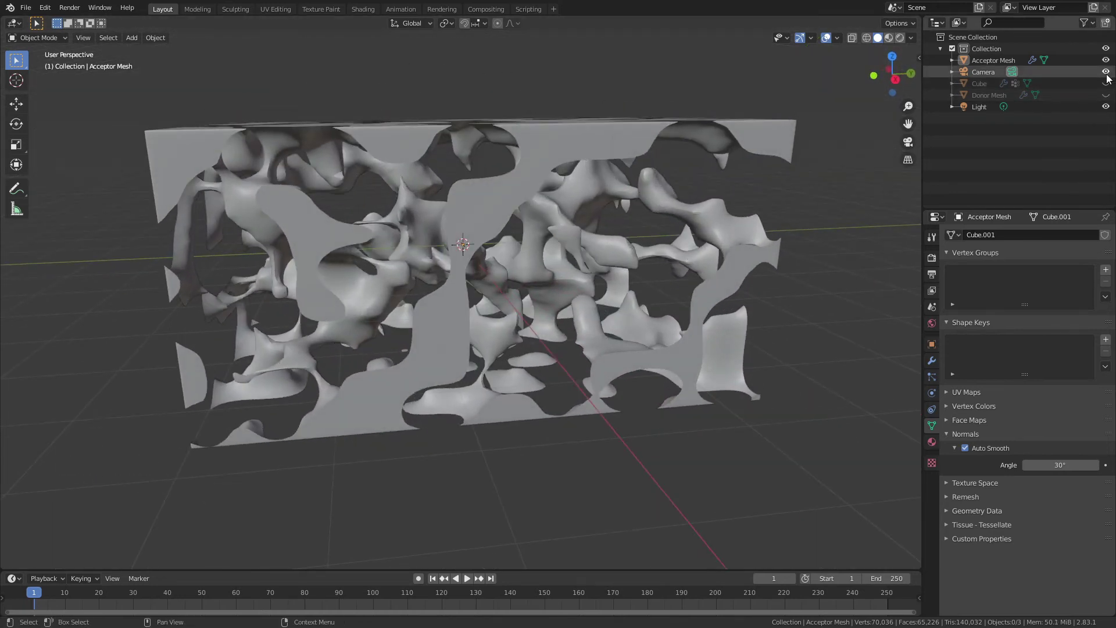
click(1106, 64)
click(1110, 98)
middle_click(605, 244)
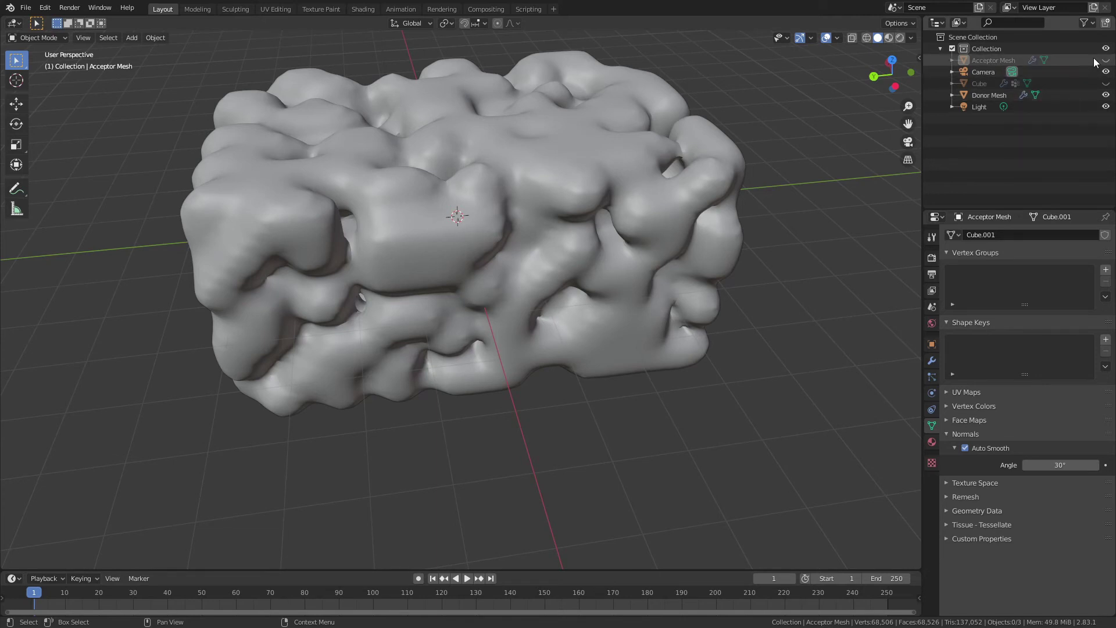
click(1106, 66)
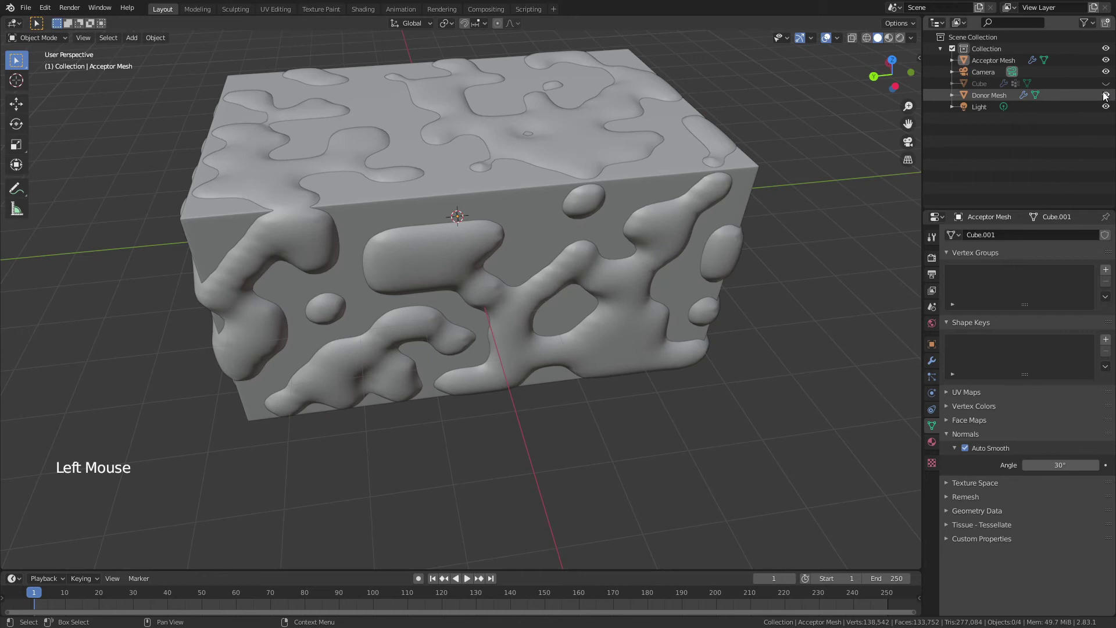
click(1105, 98)
middle_click(792, 217)
scroll(up, 3)
middle_click(384, 148)
scroll(down, 3)
click(491, 262)
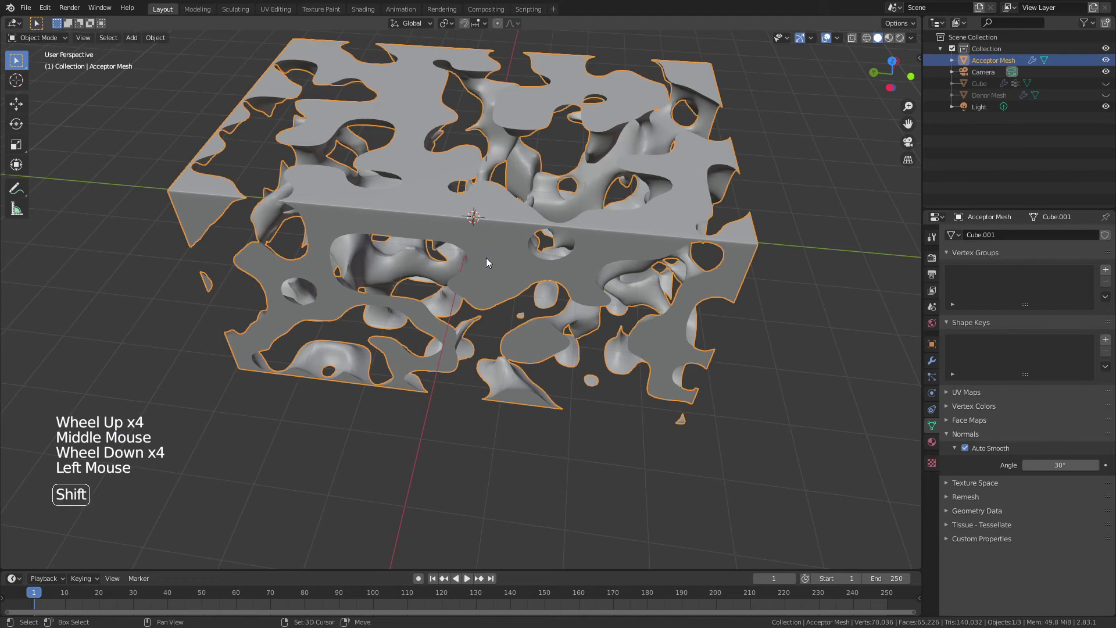
- Duplicate Acceptor Mesh in place as Acceptor Mesh.001, set its Boolean to subtract Acceptor Mesh, and hide the original
key(shift+d)
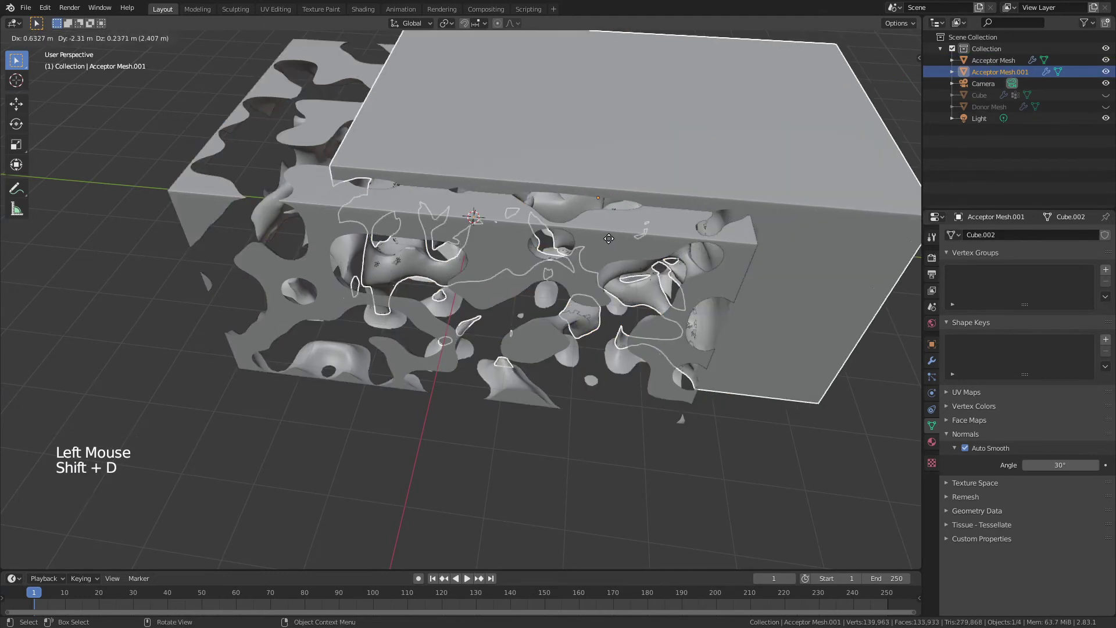
key(s)
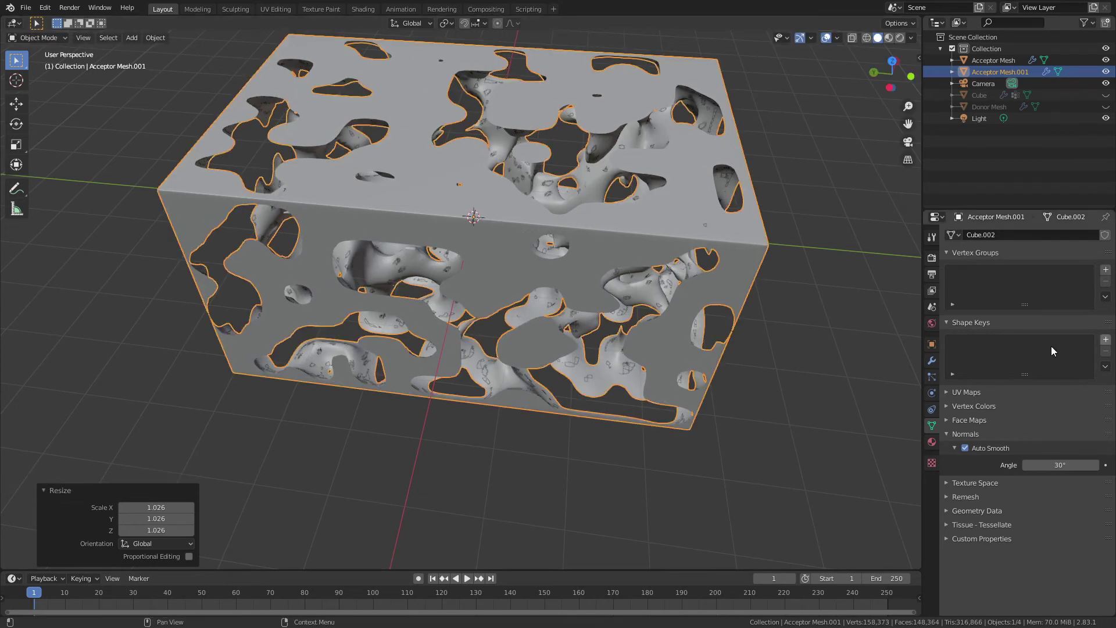
click(933, 360)
click(1075, 369)
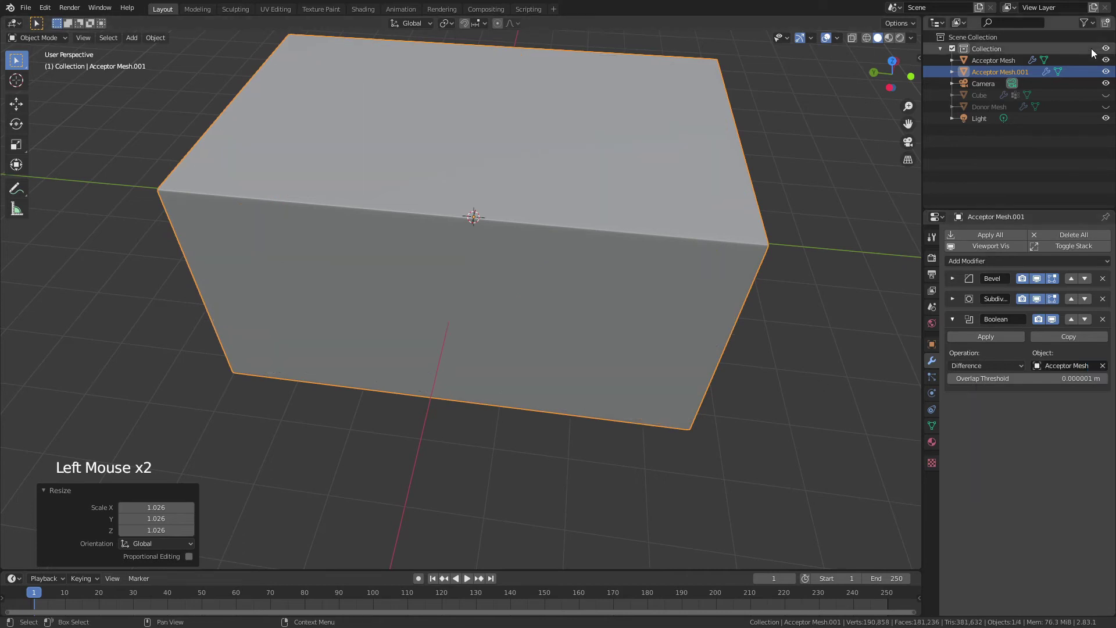
key(s)
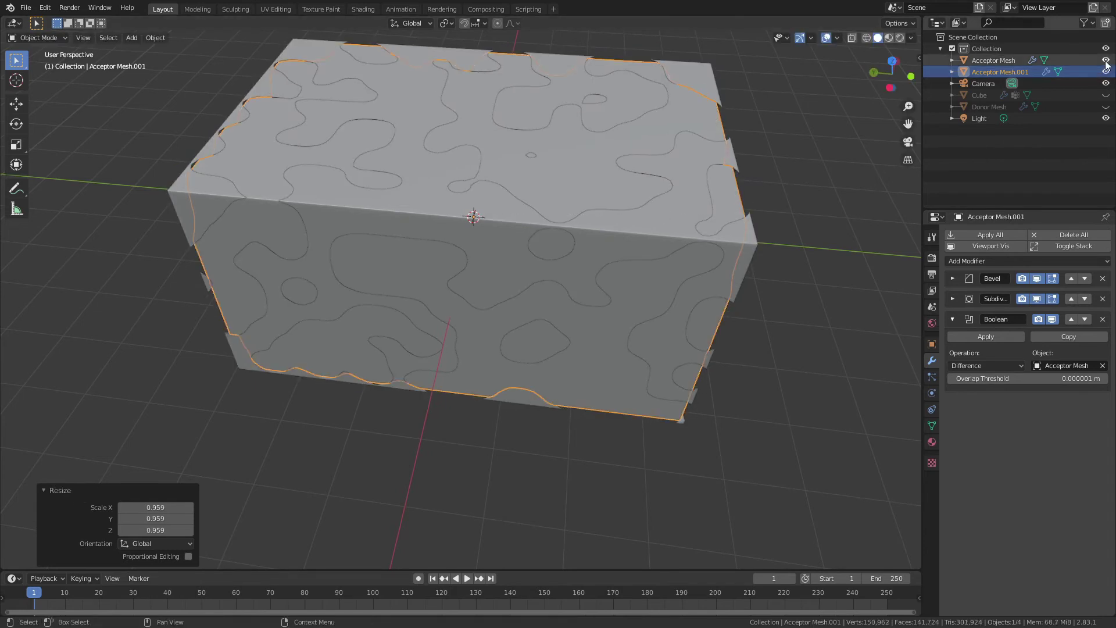
click(1108, 66)
- Hide the original Acceptor Mesh and inspect the complementary blobby Acceptor Mesh.001 from all sides
click(805, 327)
middle_click(767, 299)
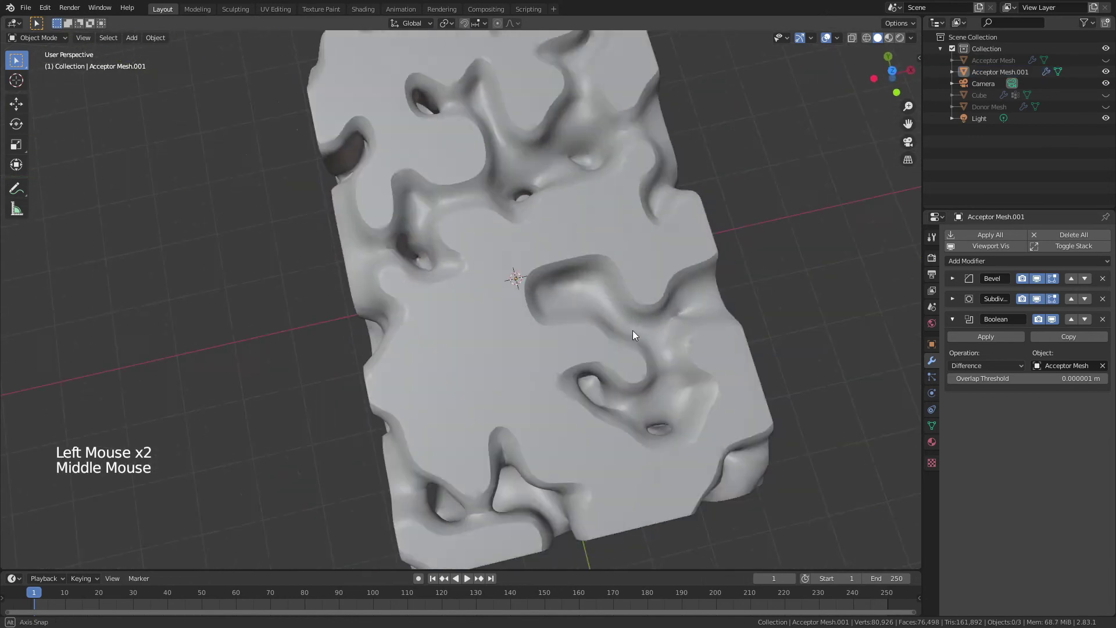
scroll(up, 3)
middle_click(511, 277)
scroll(down, 3)
middle_click(448, 298)
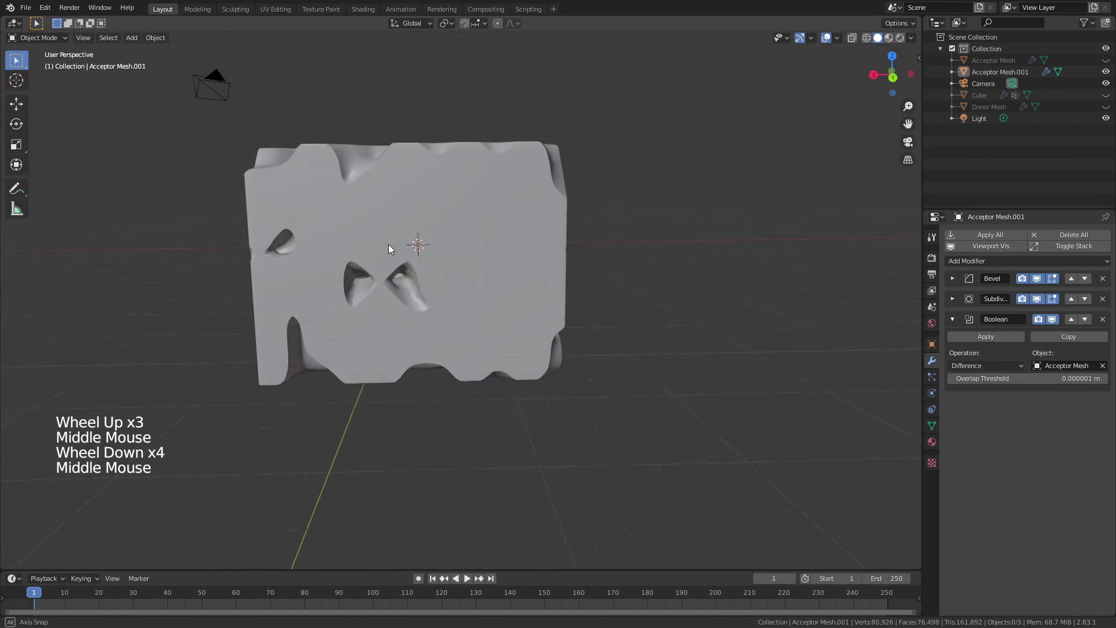
middle_click(443, 235)
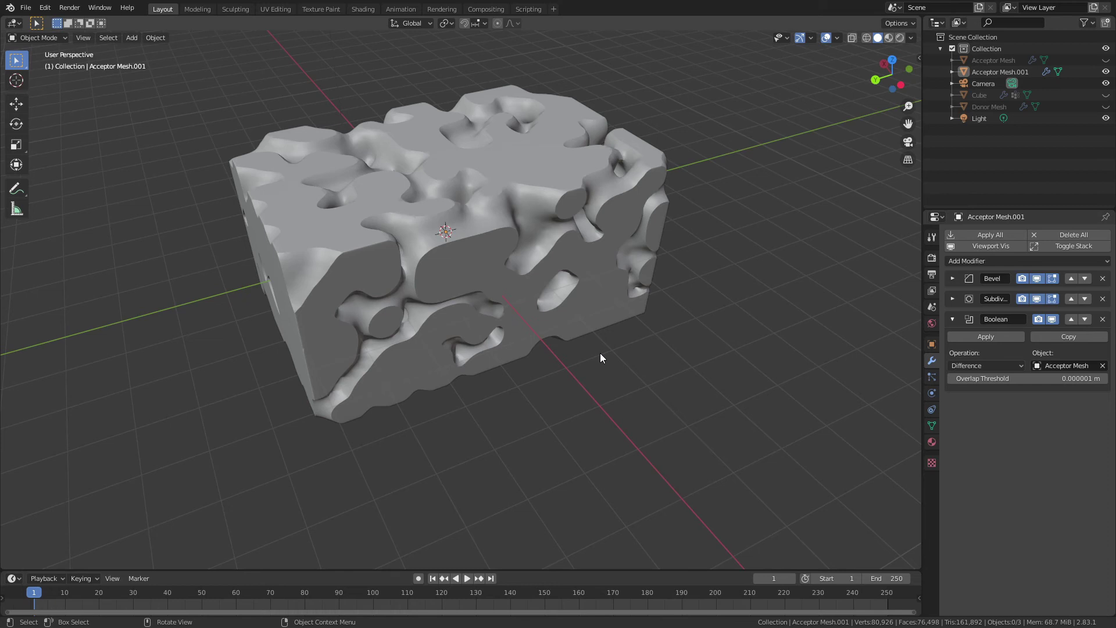
middle_click(353, 262)
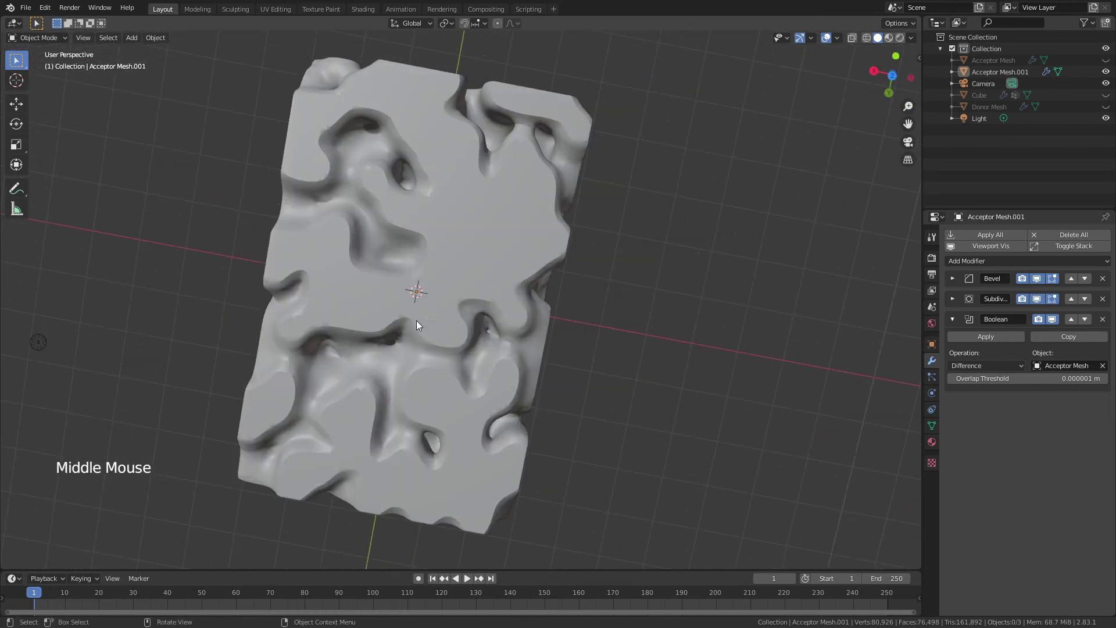
- Select Acceptor Mesh.001 in preparation for adding a cutter cube
click(463, 275)
click(937, 422)
click(939, 426)
middle_click(702, 418)
- Add a new cube, enlarge it to cover the mesh and raise it above Acceptor Mesh.001
key(shift+a)
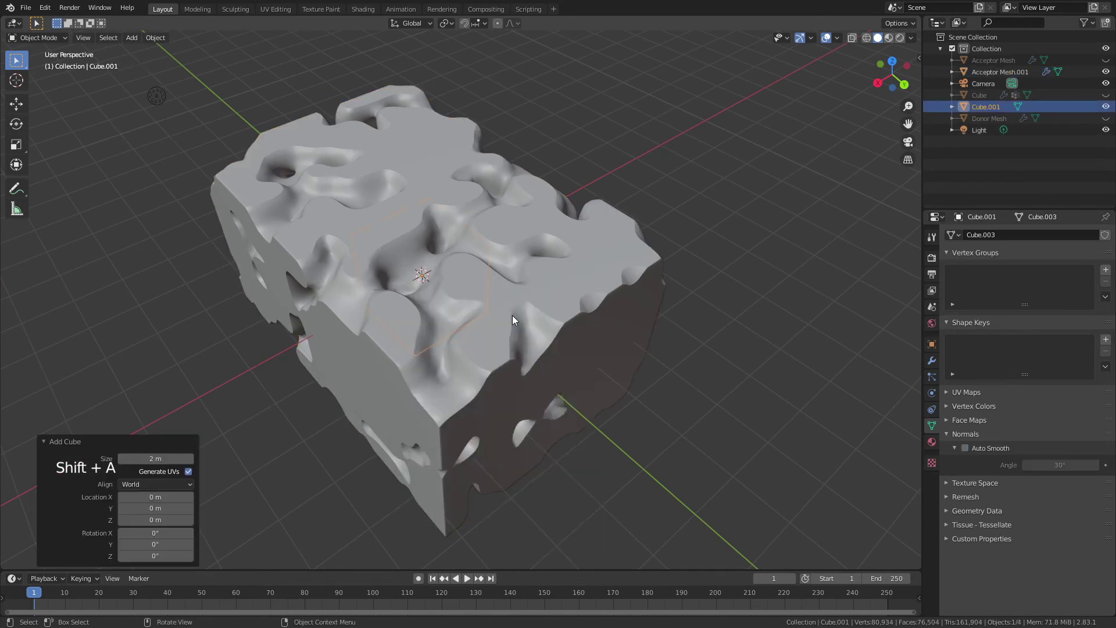
key(s)
key(s)
key(g)
middle_click(721, 275)
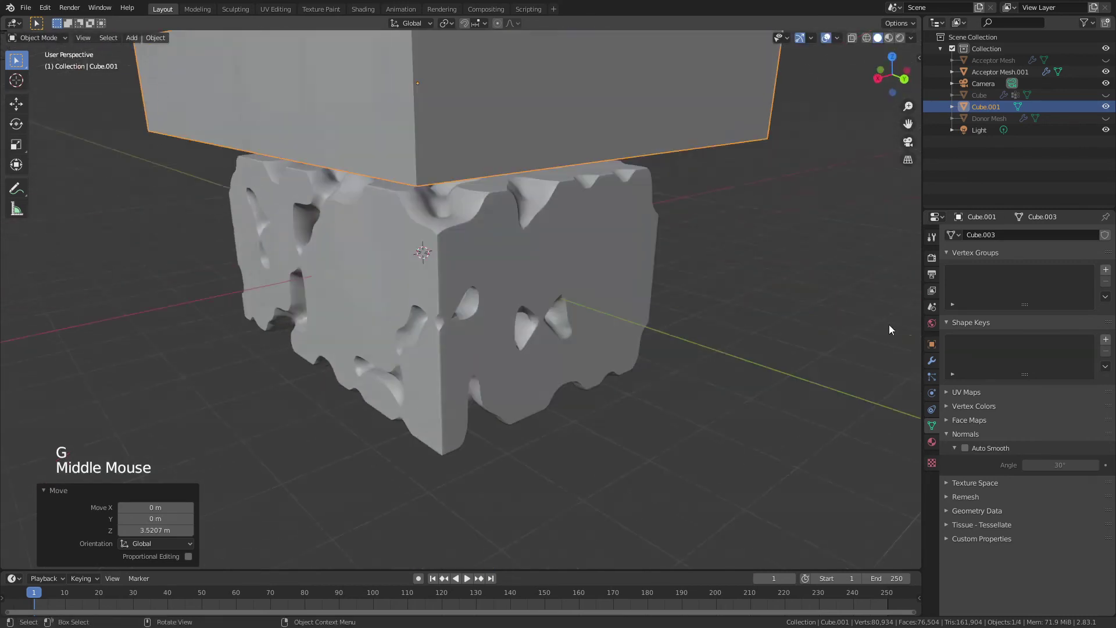
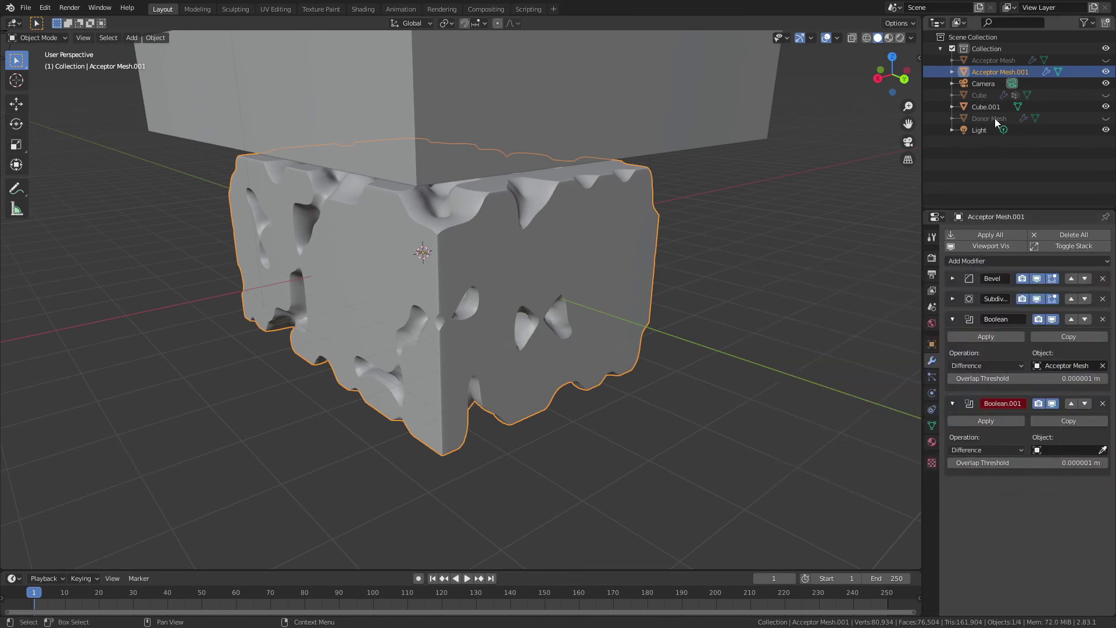
- Rename the new cube to Cutter in the outliner
click(568, 107)
double_click(970, 112)
double_click(979, 114)
key(t)
- Give Acceptor Mesh.001 a second Boolean difference targeting Cutter and lower the Cutter along Z
click(536, 251)
click(1062, 451)
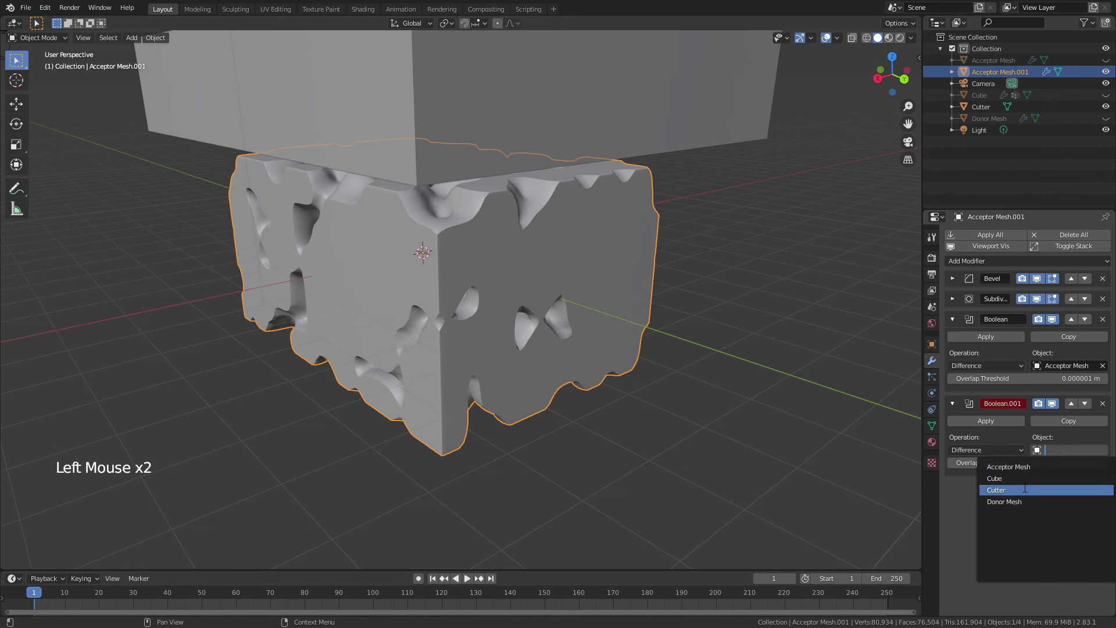
click(493, 125)
key(g)
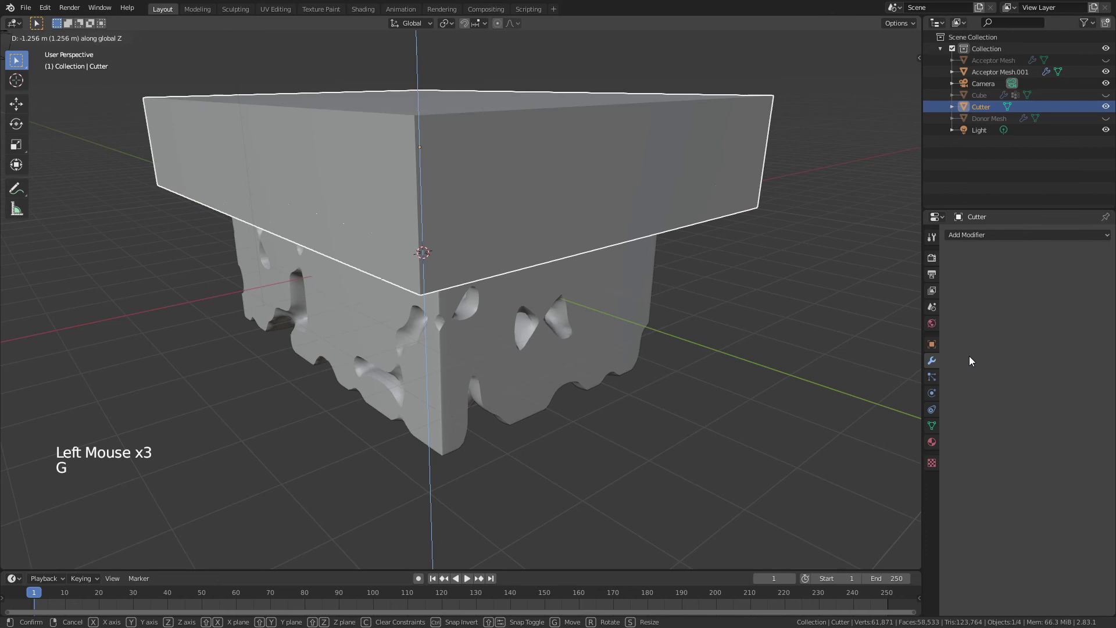
- Set the Cutter's viewport Display As to Wire so it shows as a wireframe box
click(934, 349)
click(950, 470)
click(951, 524)
click(1060, 590)
click(711, 433)
middle_click(665, 364)
click(663, 384)
- Adjust the Cutter position, unhide the Acceptor Mesh and select it
key(g)
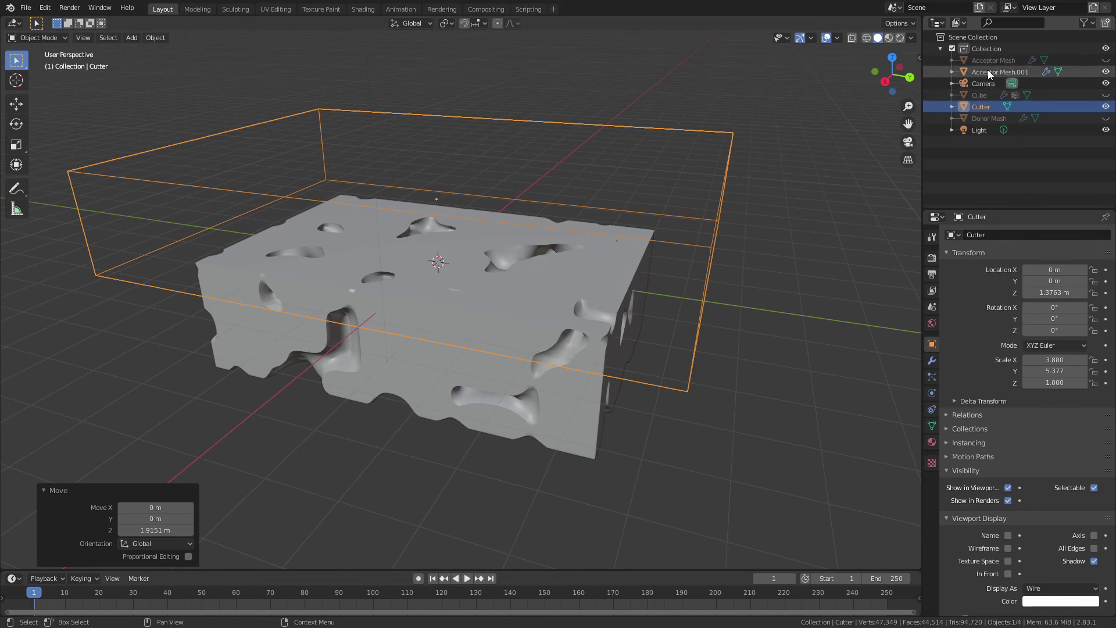
click(995, 65)
click(935, 361)
- Add a Boolean difference modifier to Acceptor Mesh with Cutter as its object
click(978, 260)
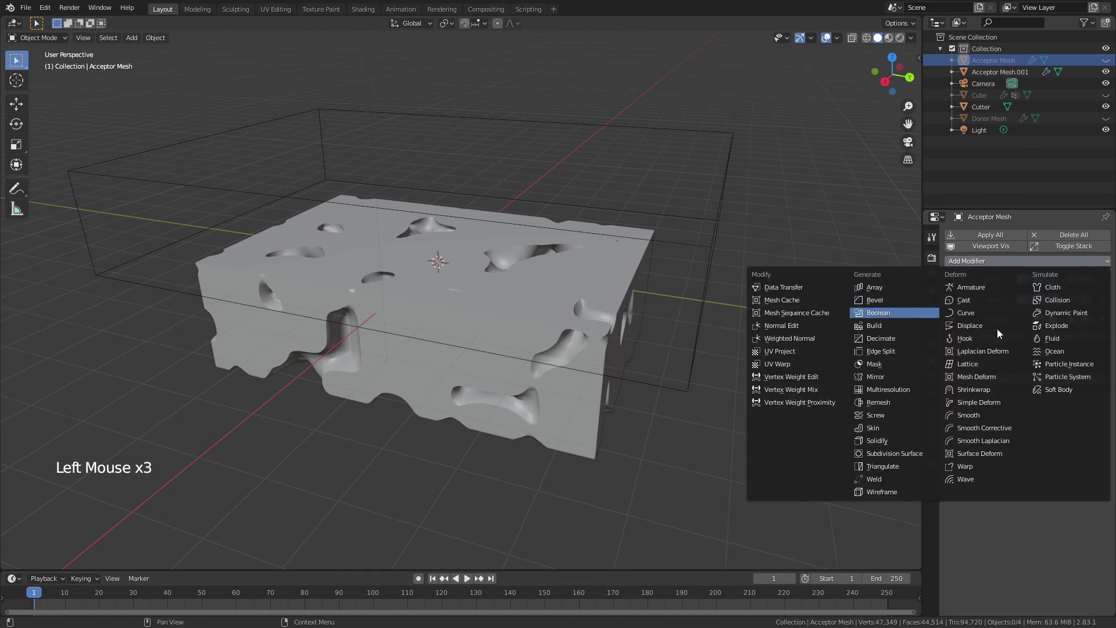
click(1059, 455)
click(1110, 65)
click(936, 452)
- Switch the viewport shading and create a new material for the Acceptor Mesh
key(z)
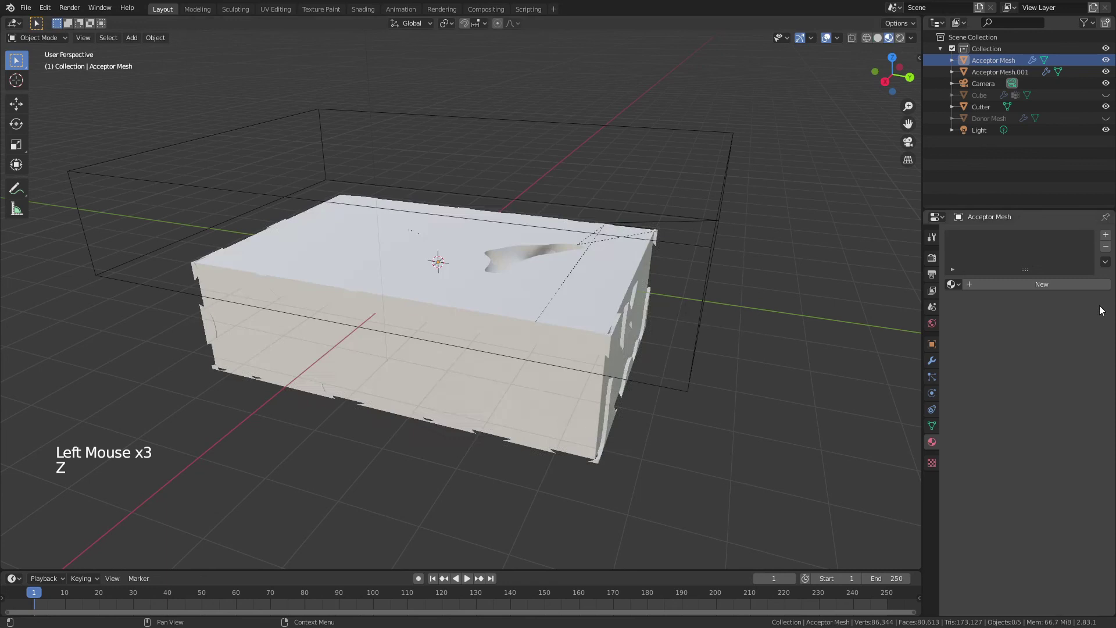
click(1029, 284)
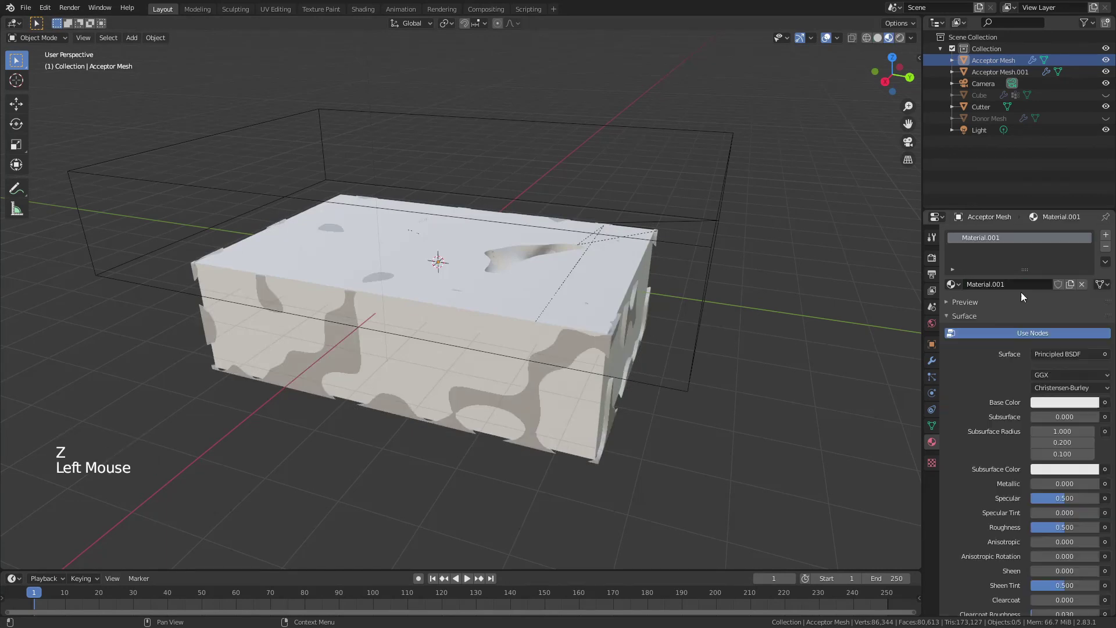
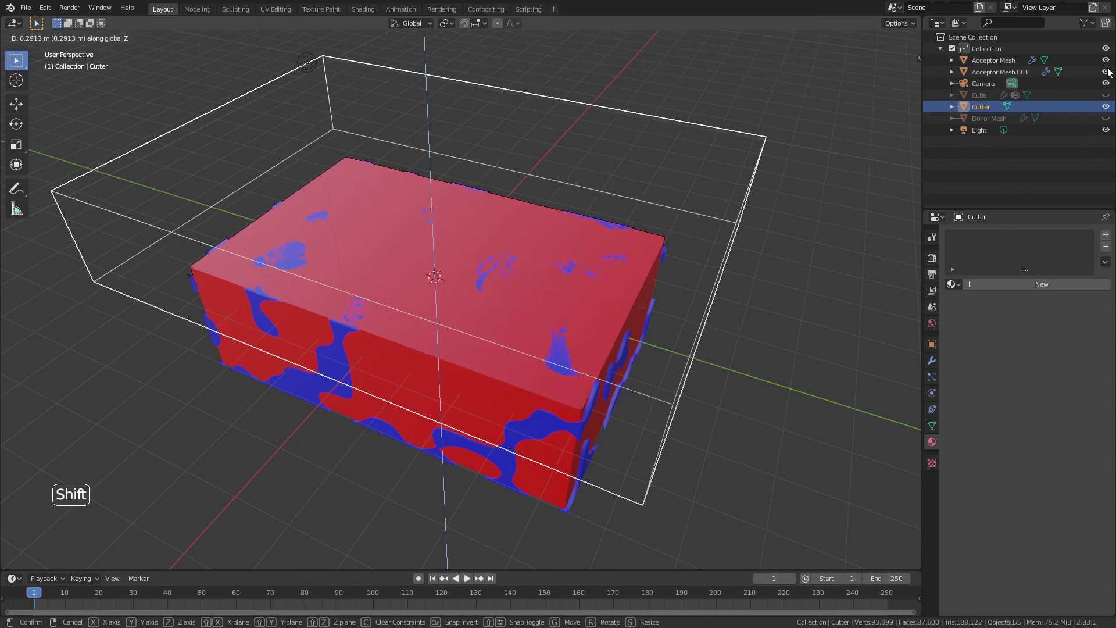
- Toggle the red and blue meshes' visibility in turn to inspect each one alone
middle_click(1104, 78)
click(1109, 76)
middle_click(660, 297)
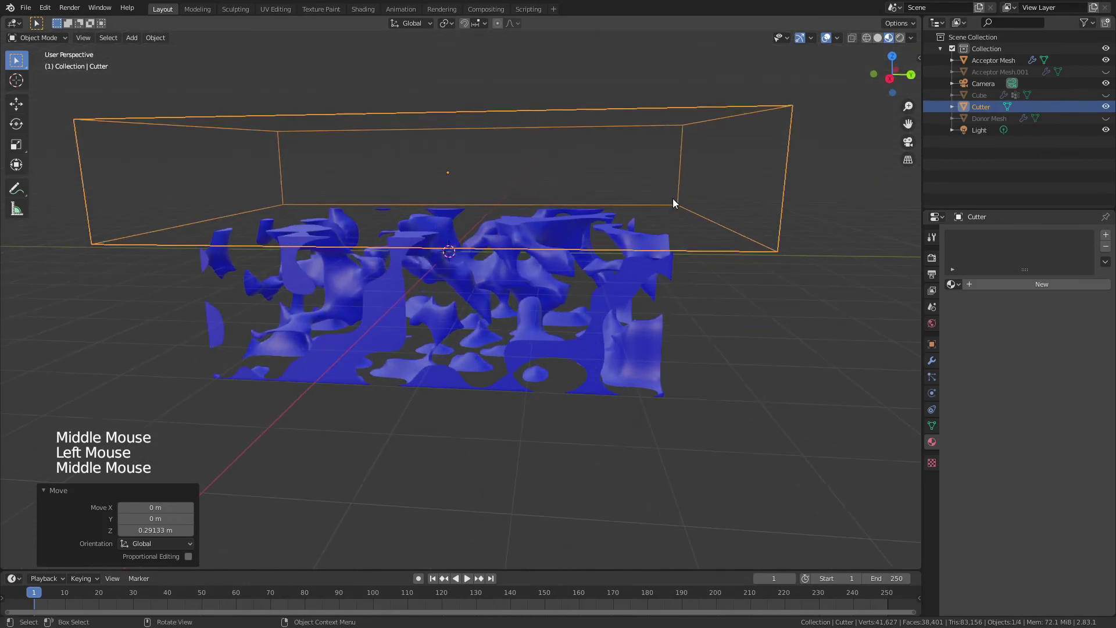
click(1109, 74)
click(1109, 67)
middle_click(892, 279)
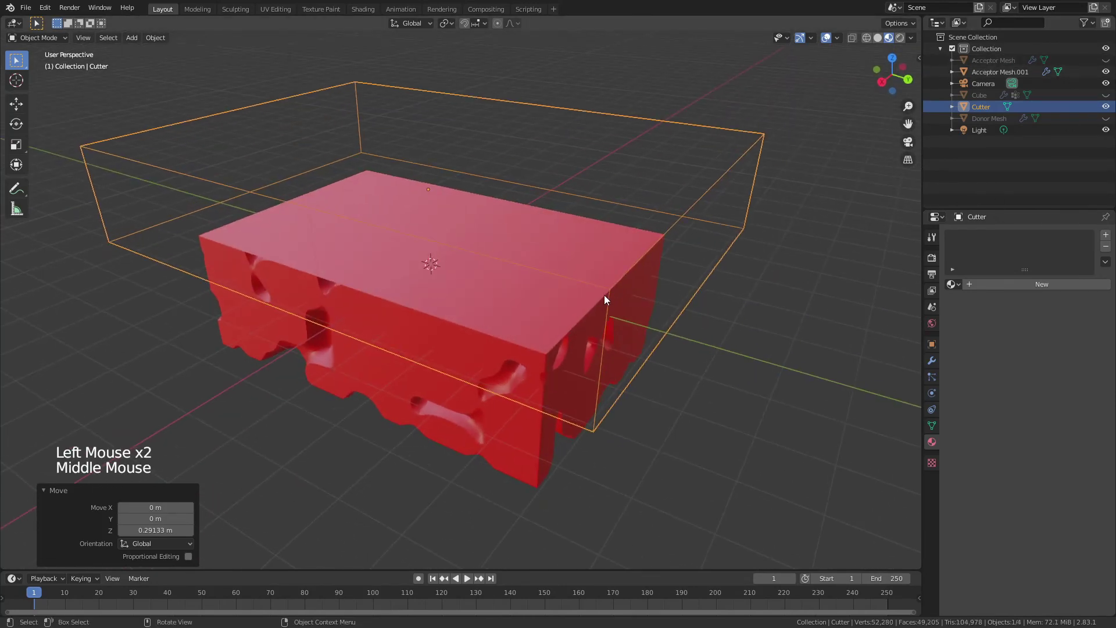
- Lower the Cutter about 1.55 m through the red mesh to expose its porous interior cross-section
click(609, 307)
click(615, 301)
key(g)
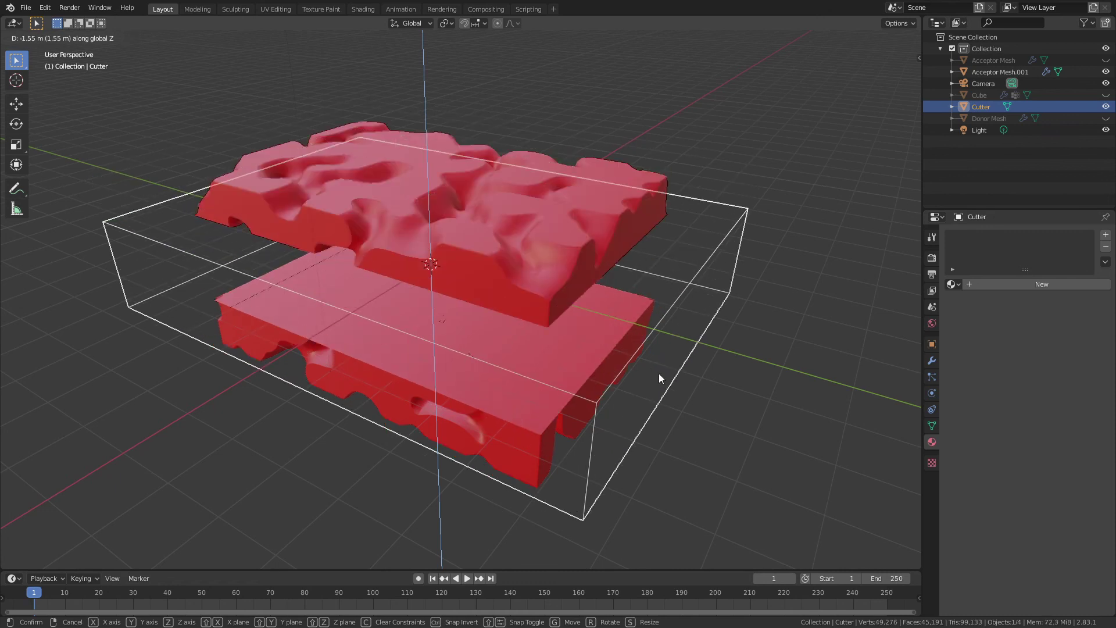
middle_click(672, 336)
scroll(up, 3)
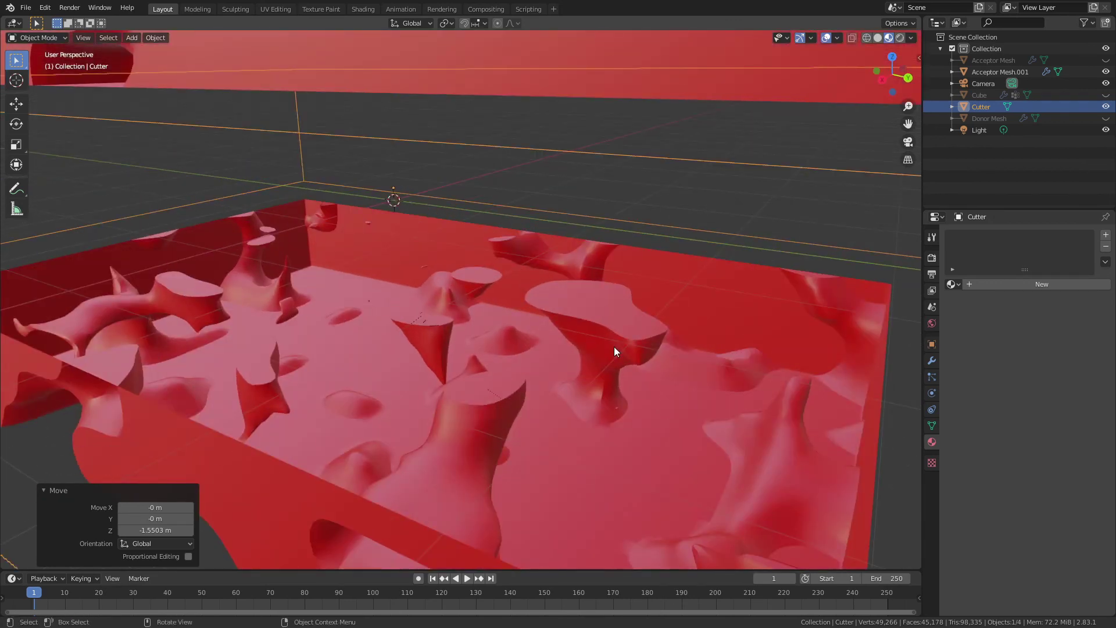
scroll(down, 3)
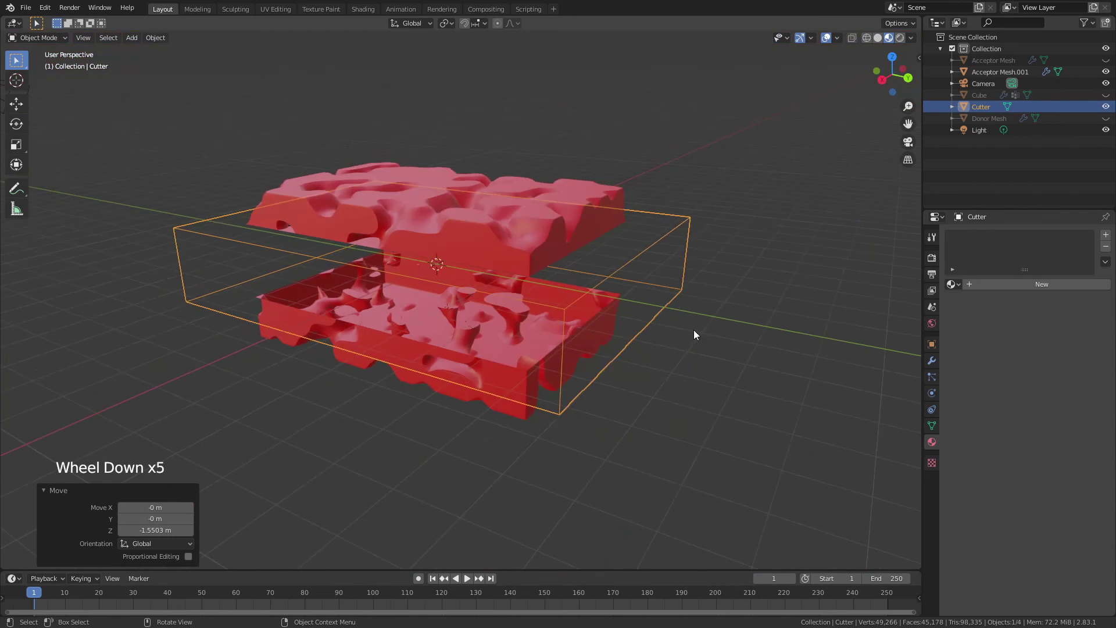